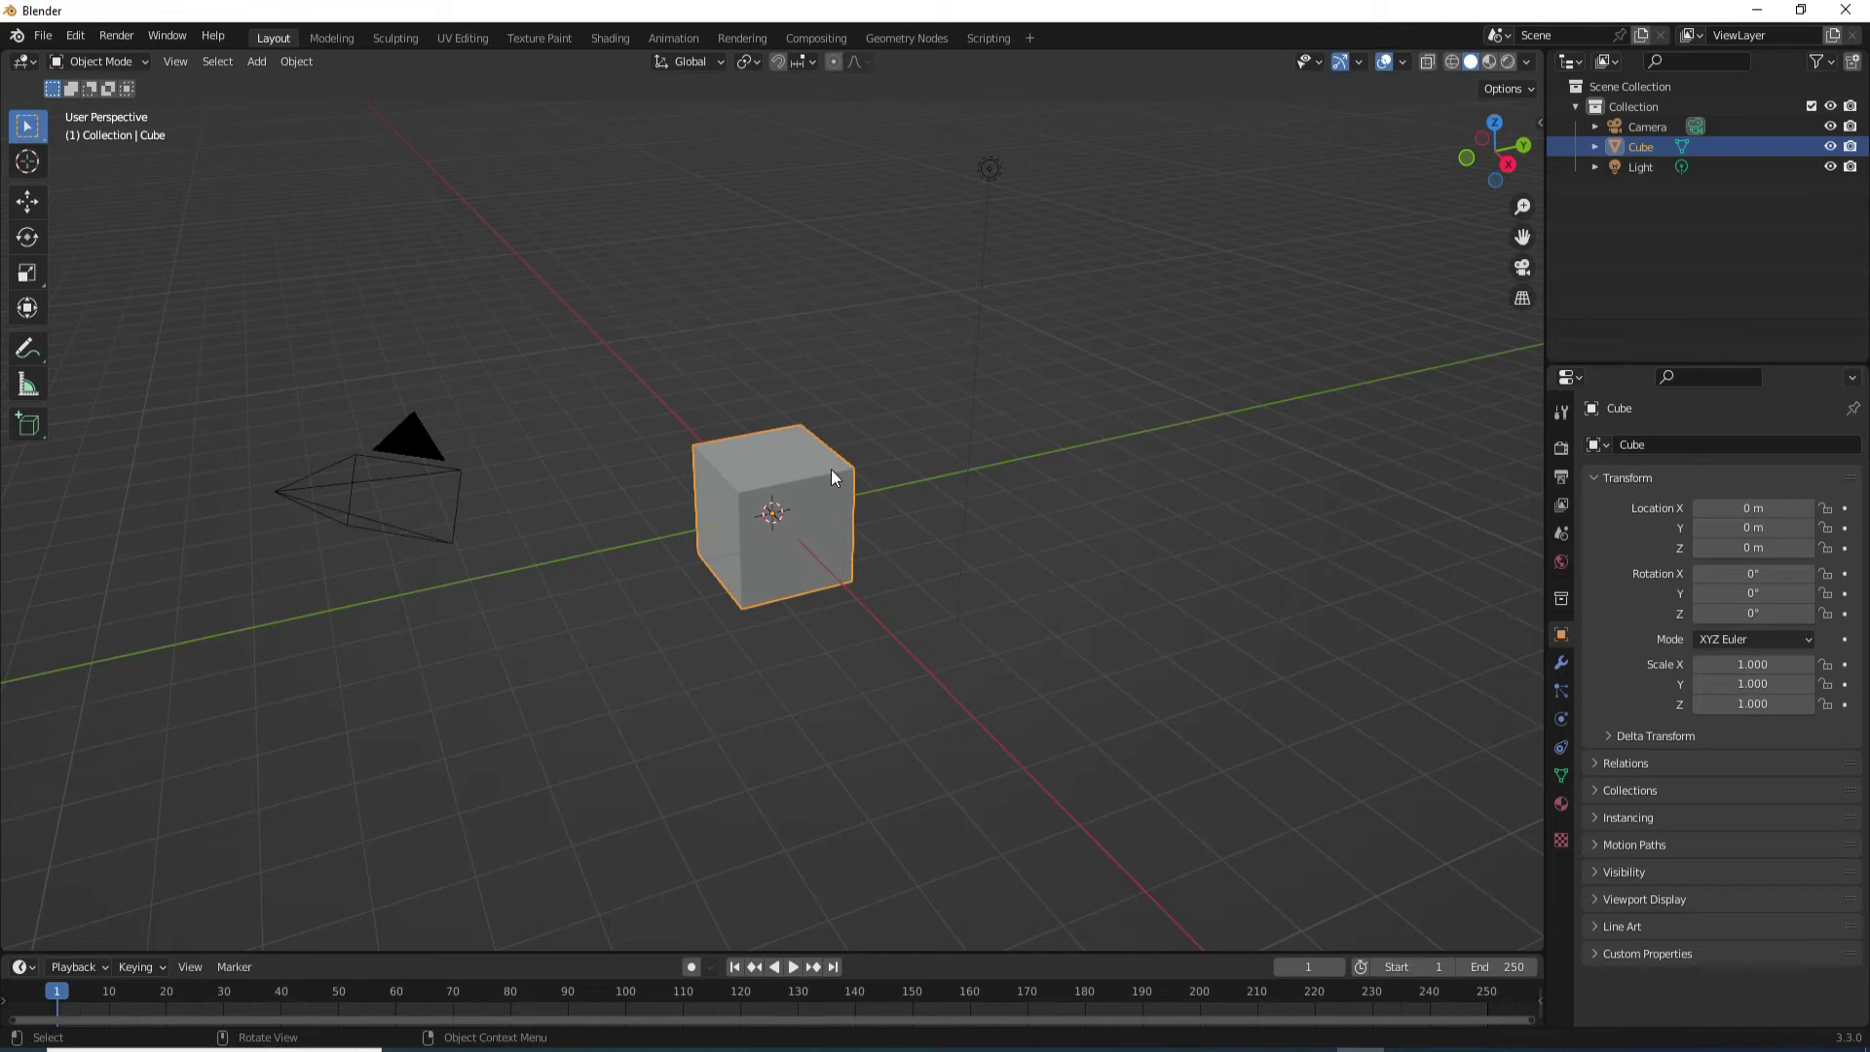
- Delete the default cube and hide the camera and light in the outliner
key("Delete")
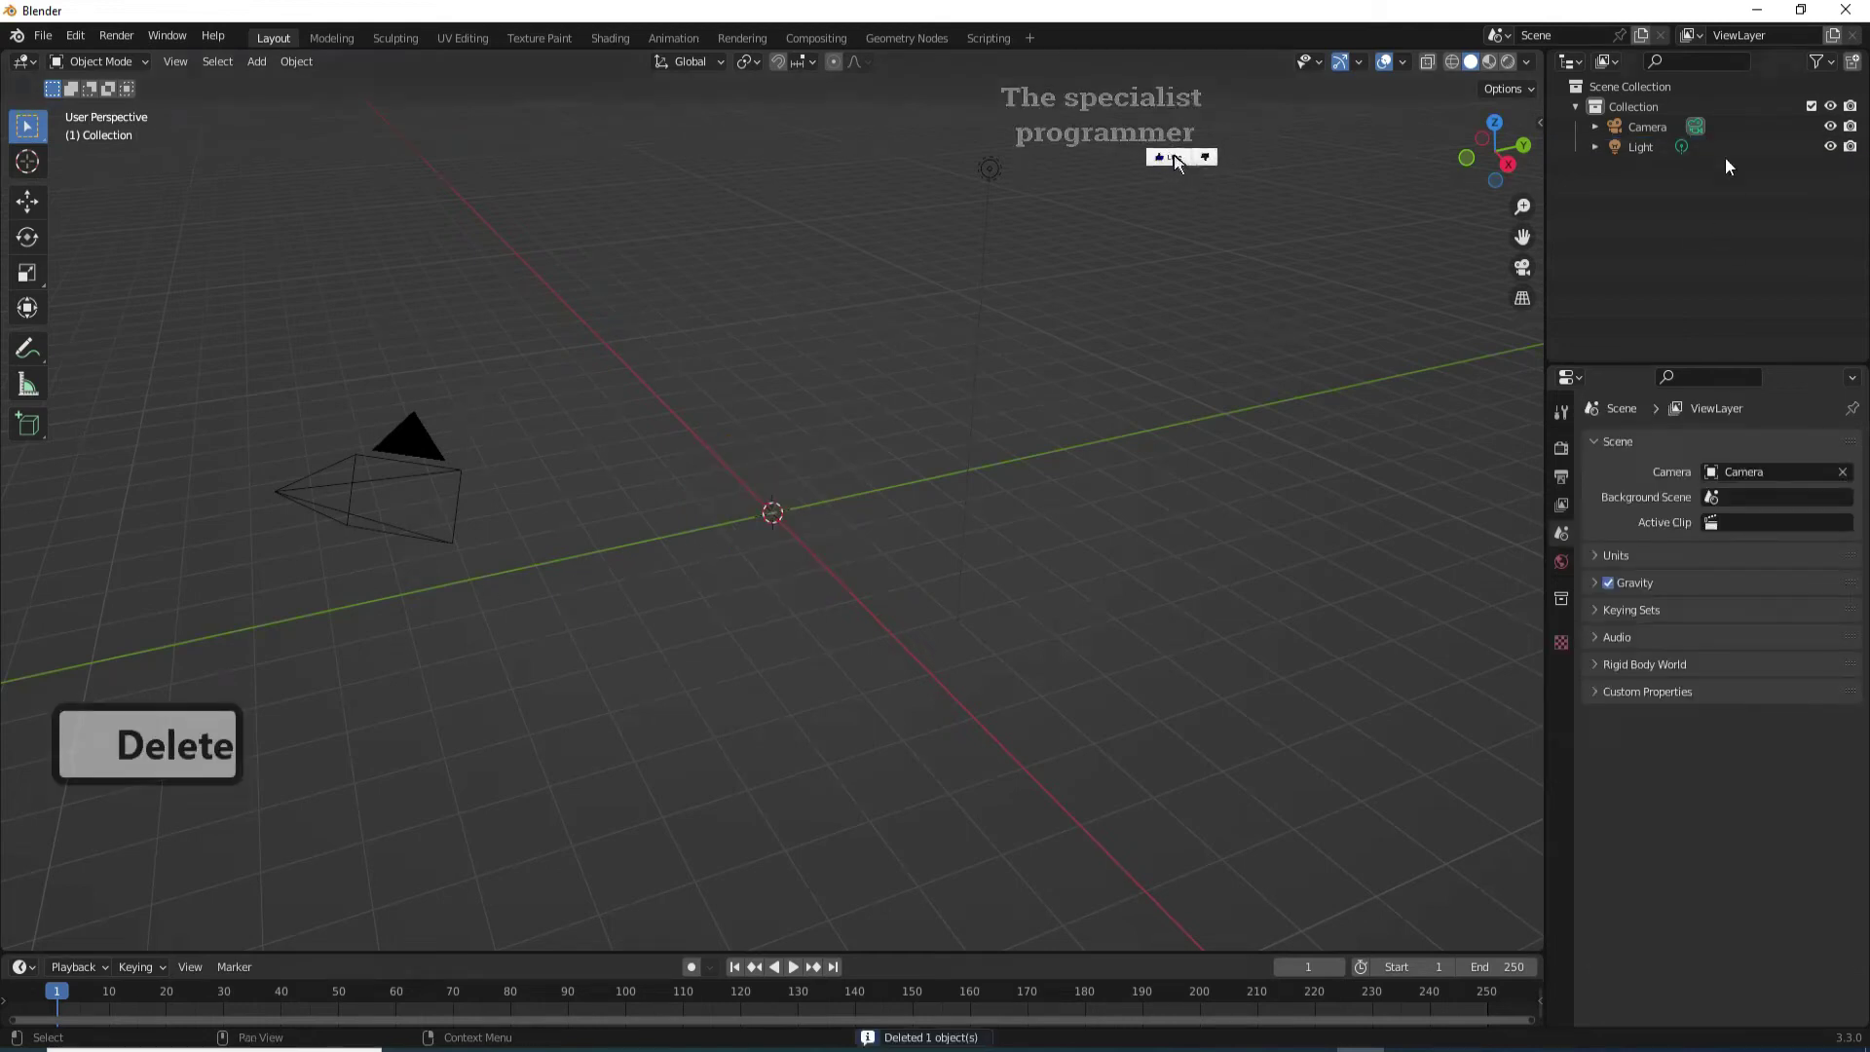
left_click(1839, 148)
left_click(1837, 131)
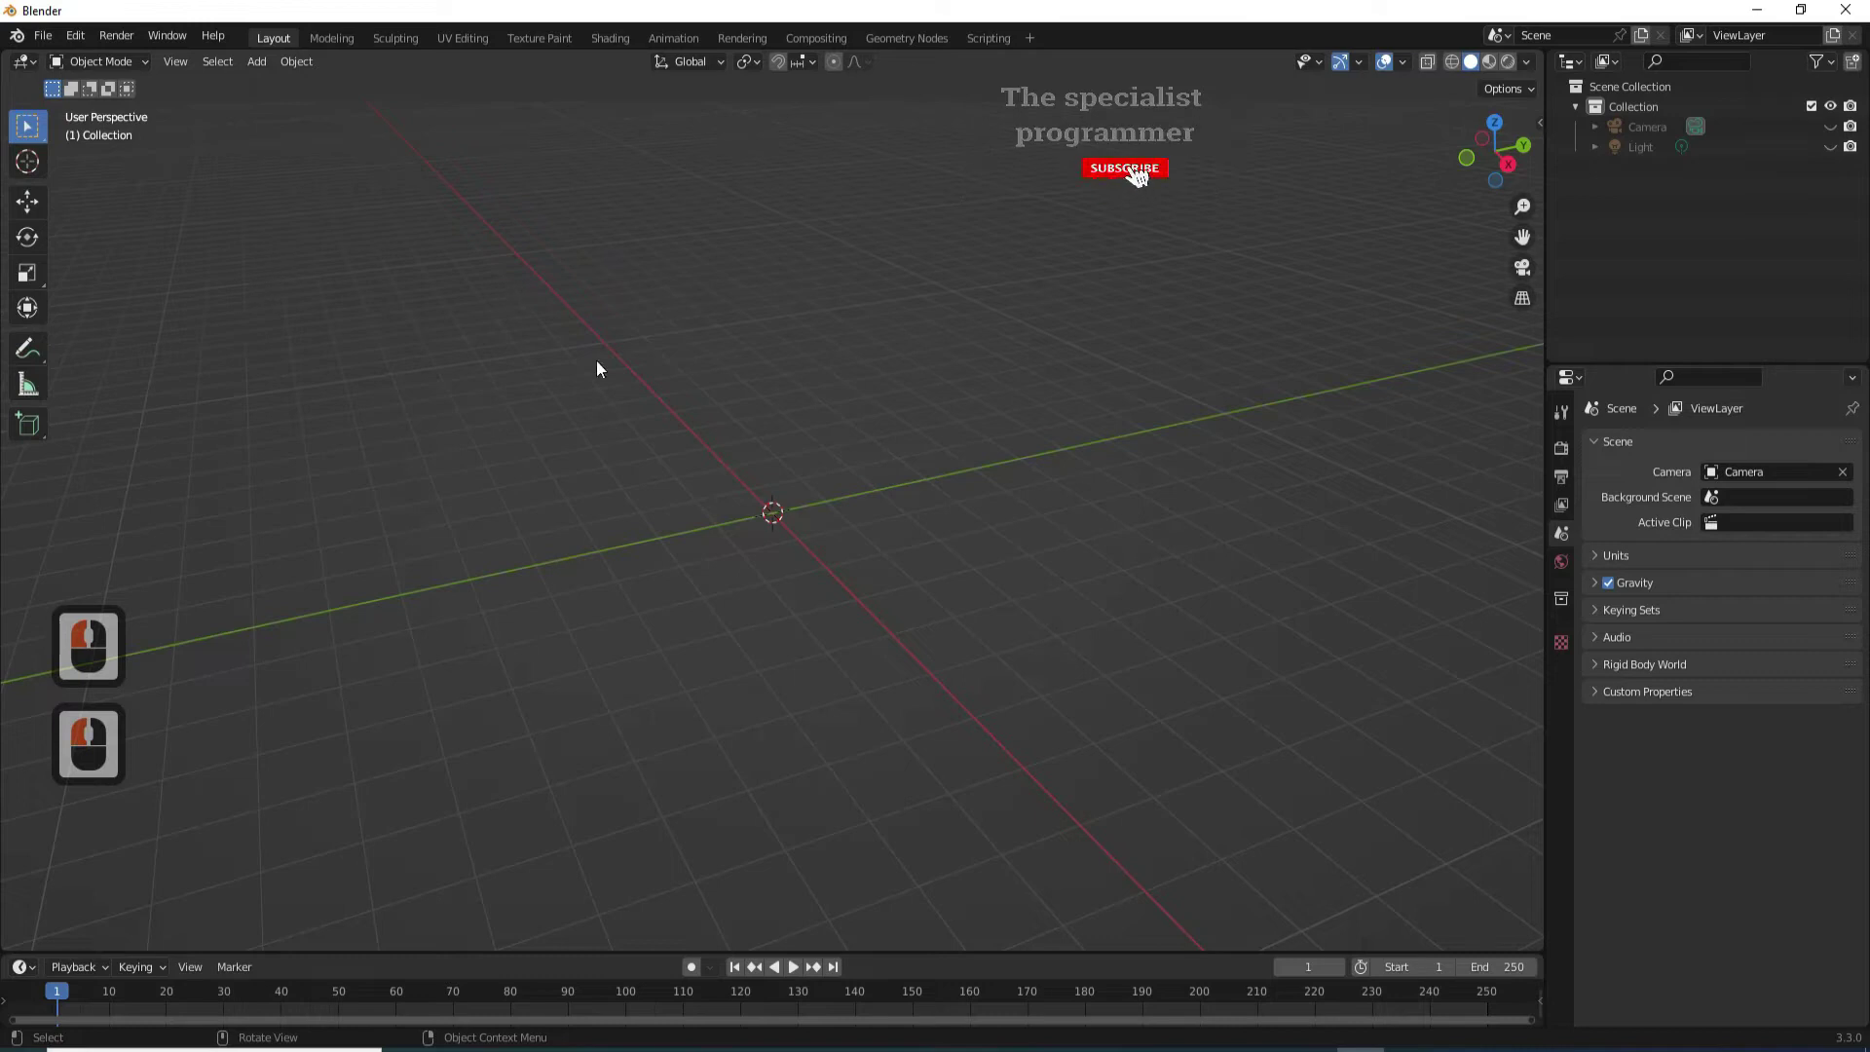
- Add a UV sphere at the origin and give it smooth shading
left_click(261, 74)
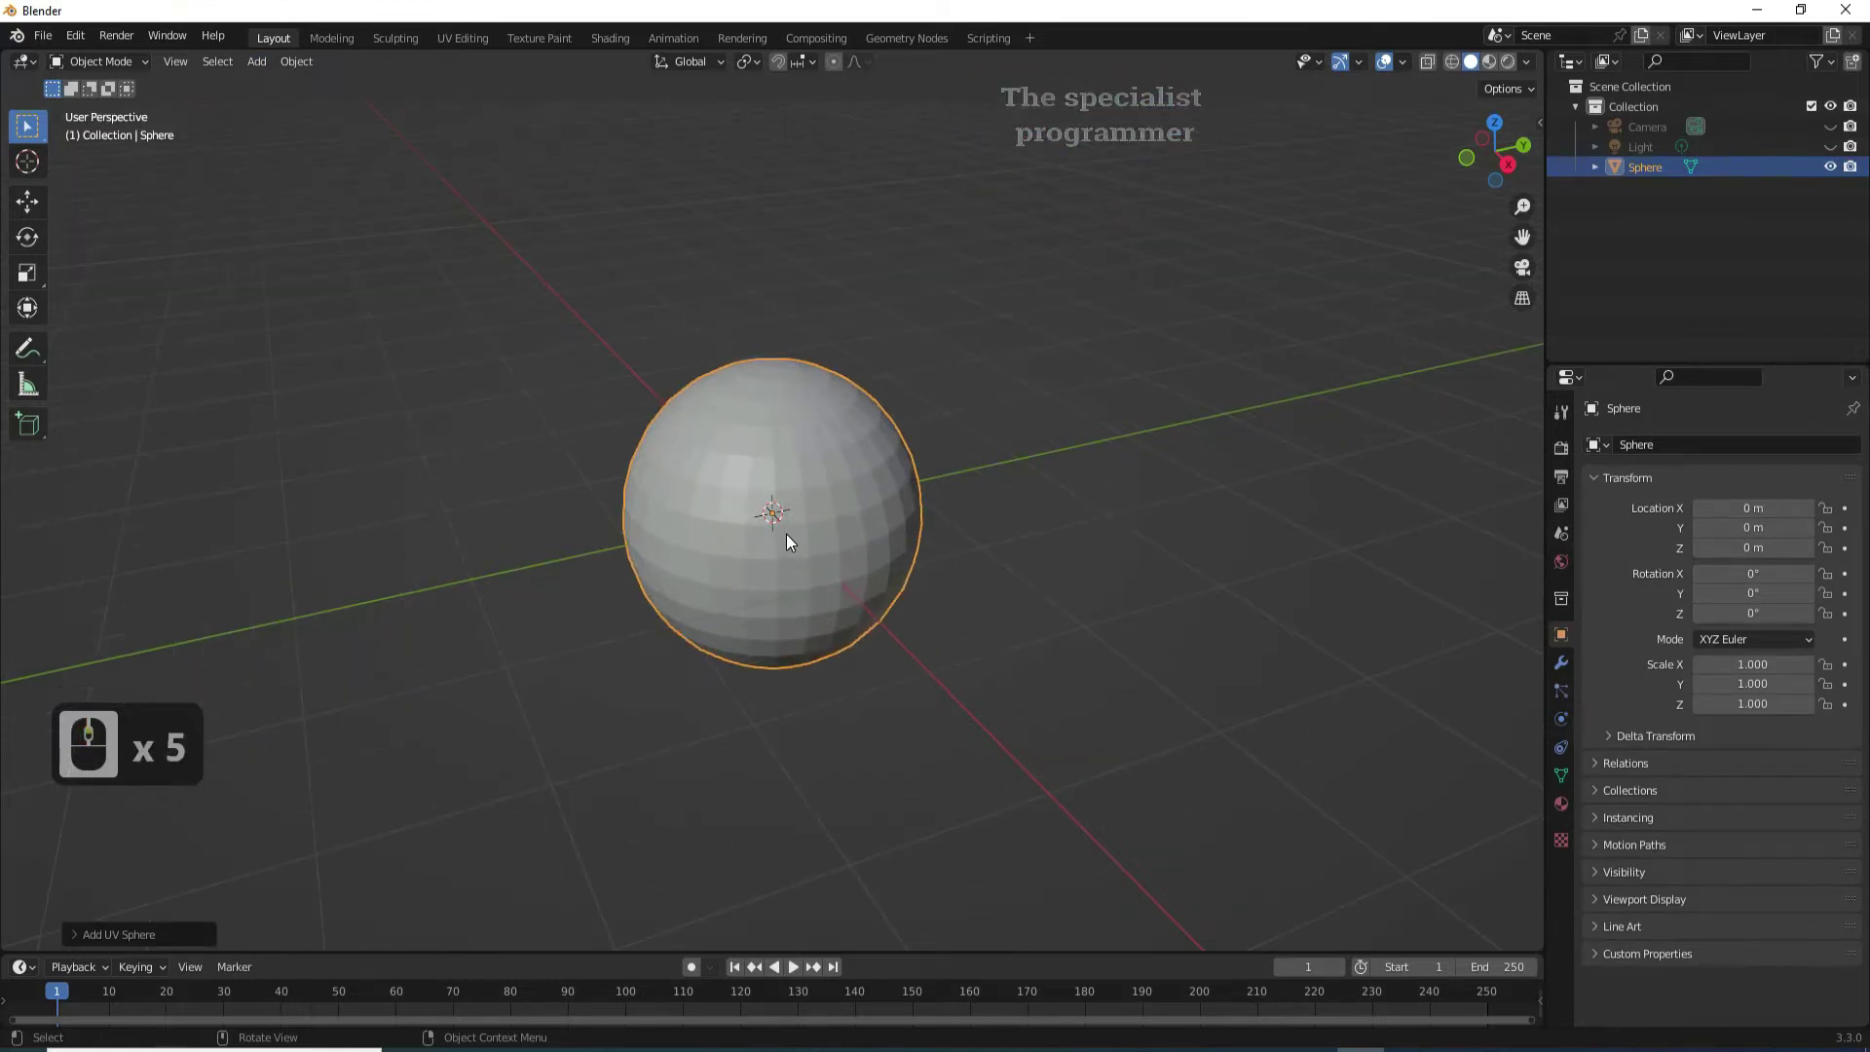
right_click(788, 532)
left_click(756, 530)
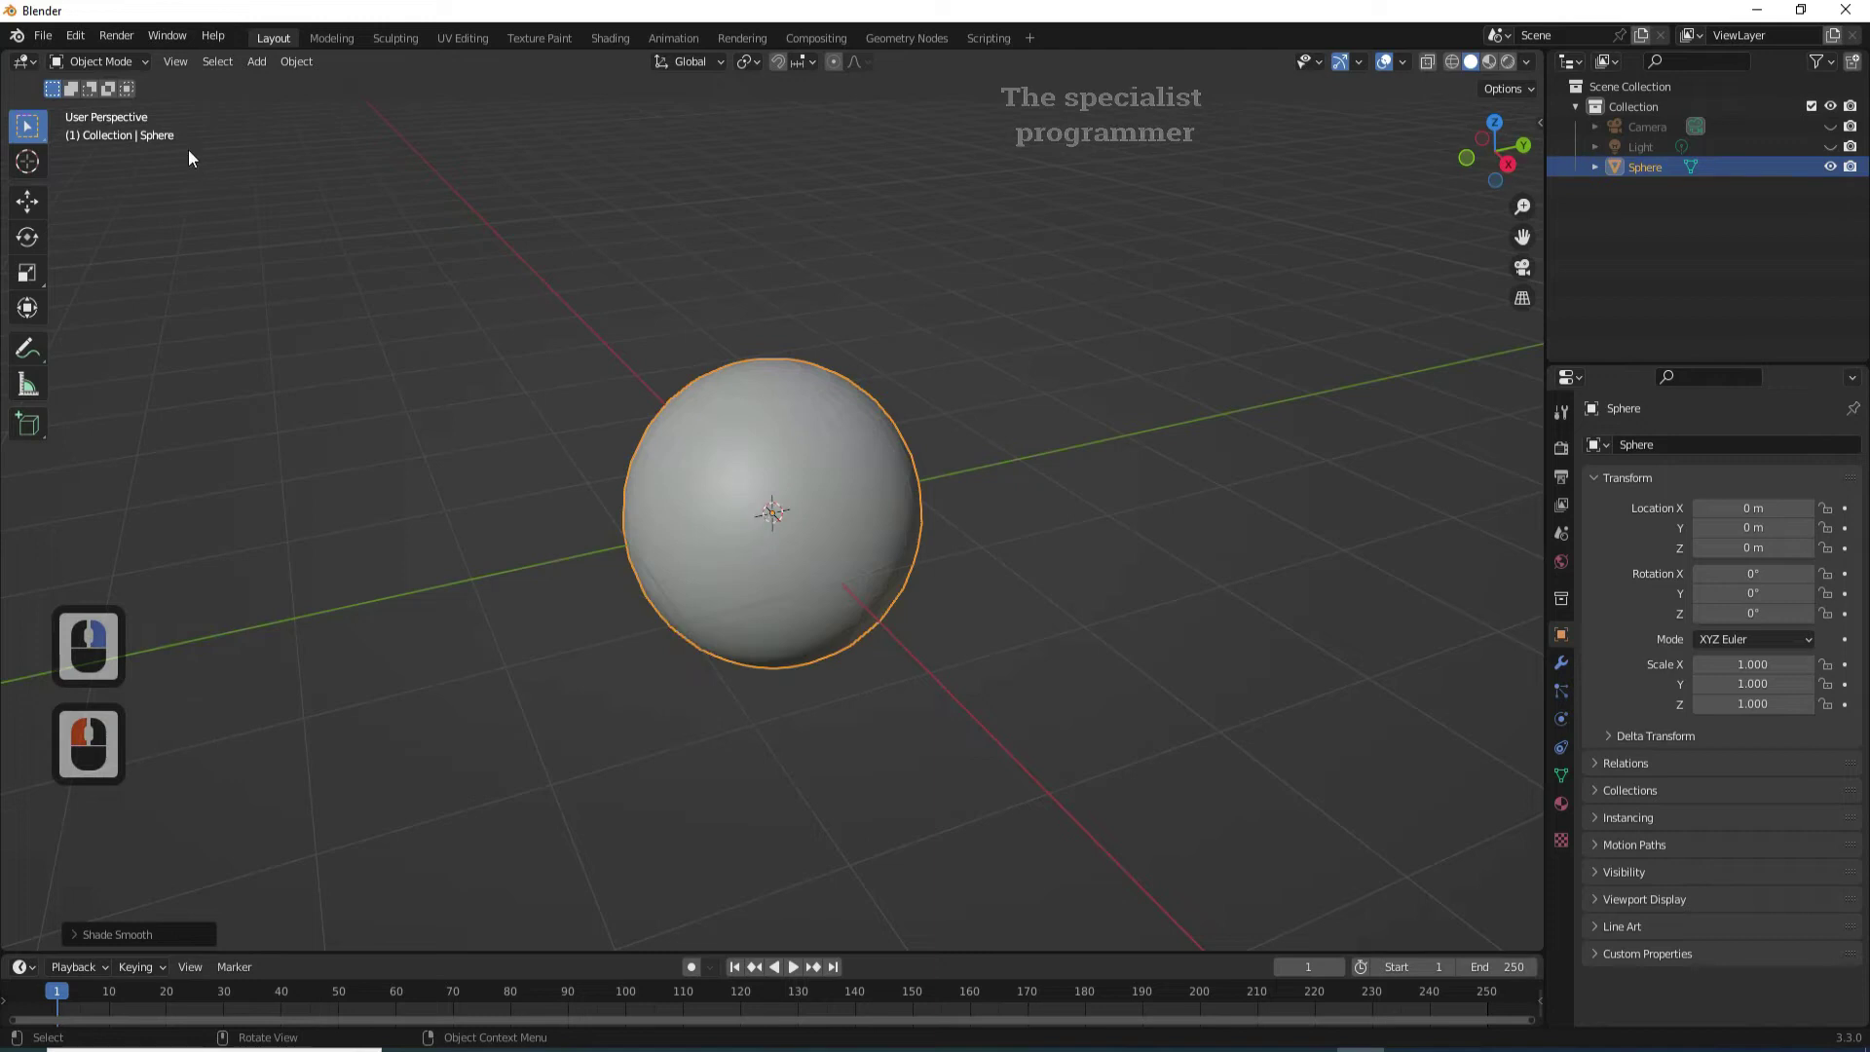
- Add a Bezier circle around the sphere and scale it up to about 2.75
left_click(248, 67)
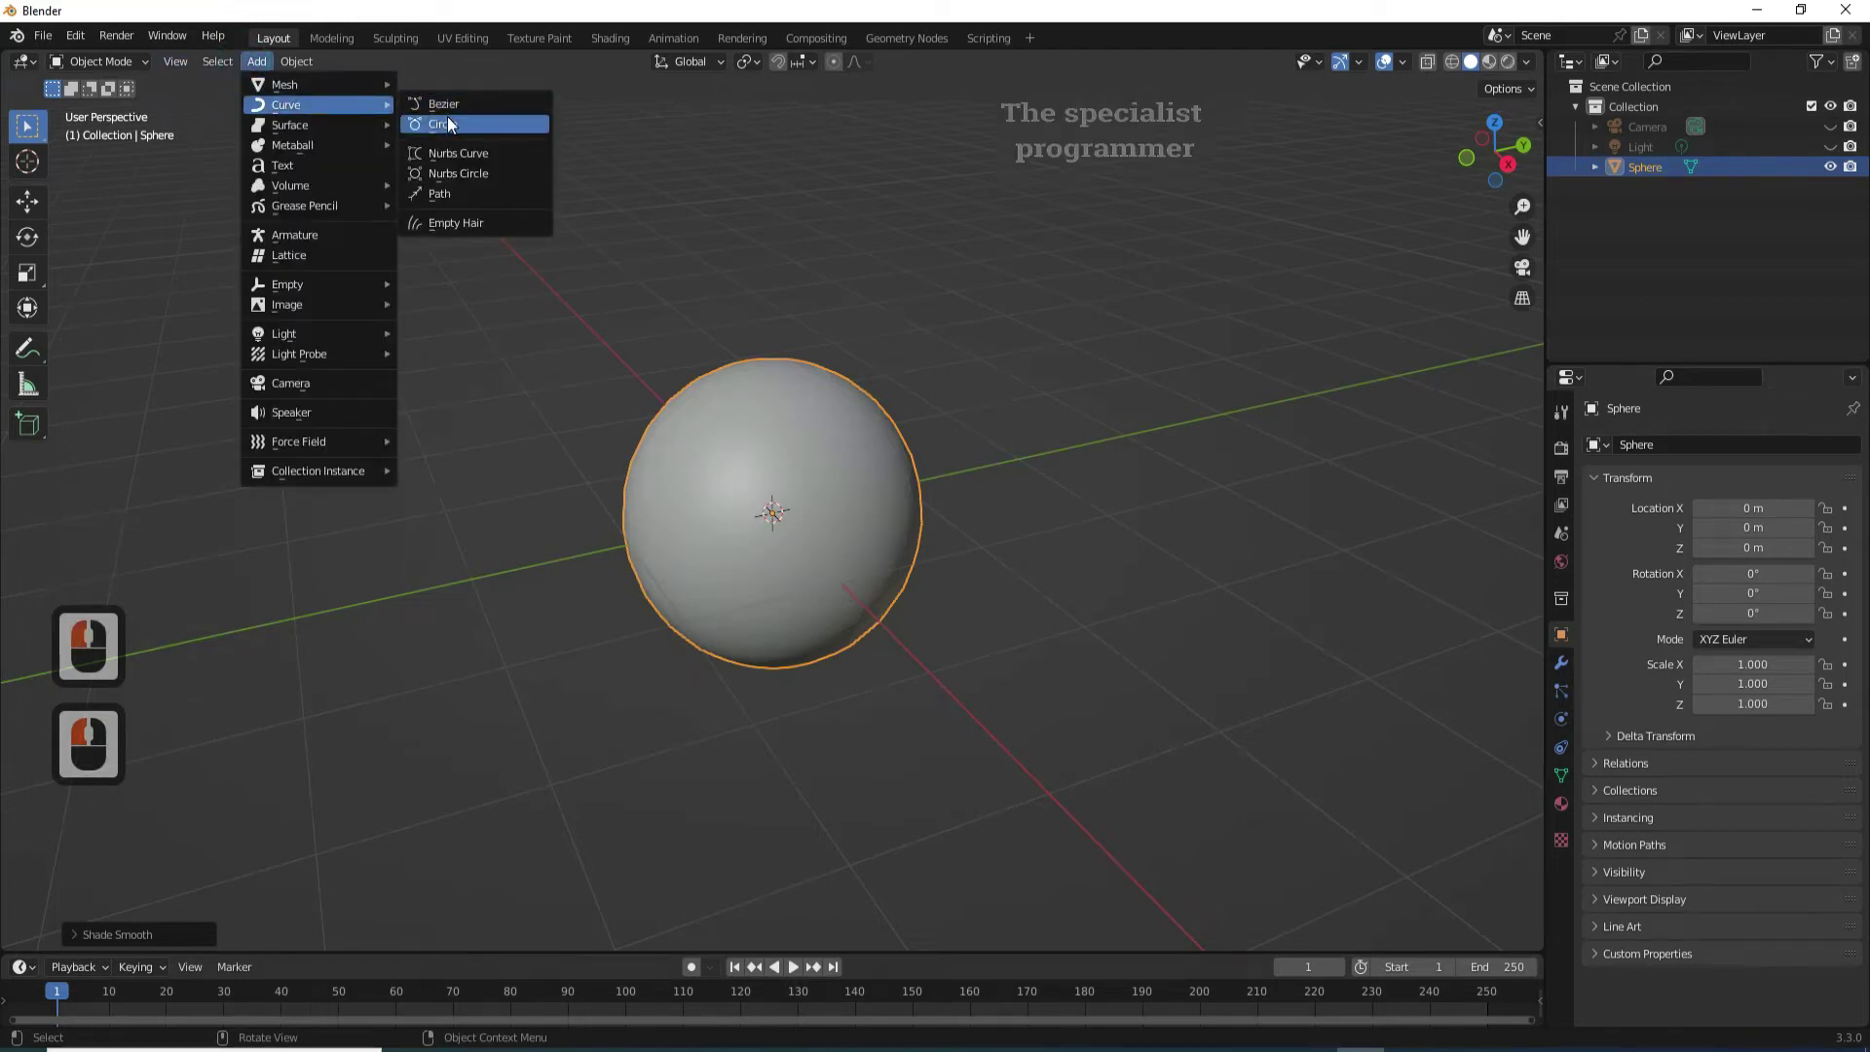
left_click(465, 152)
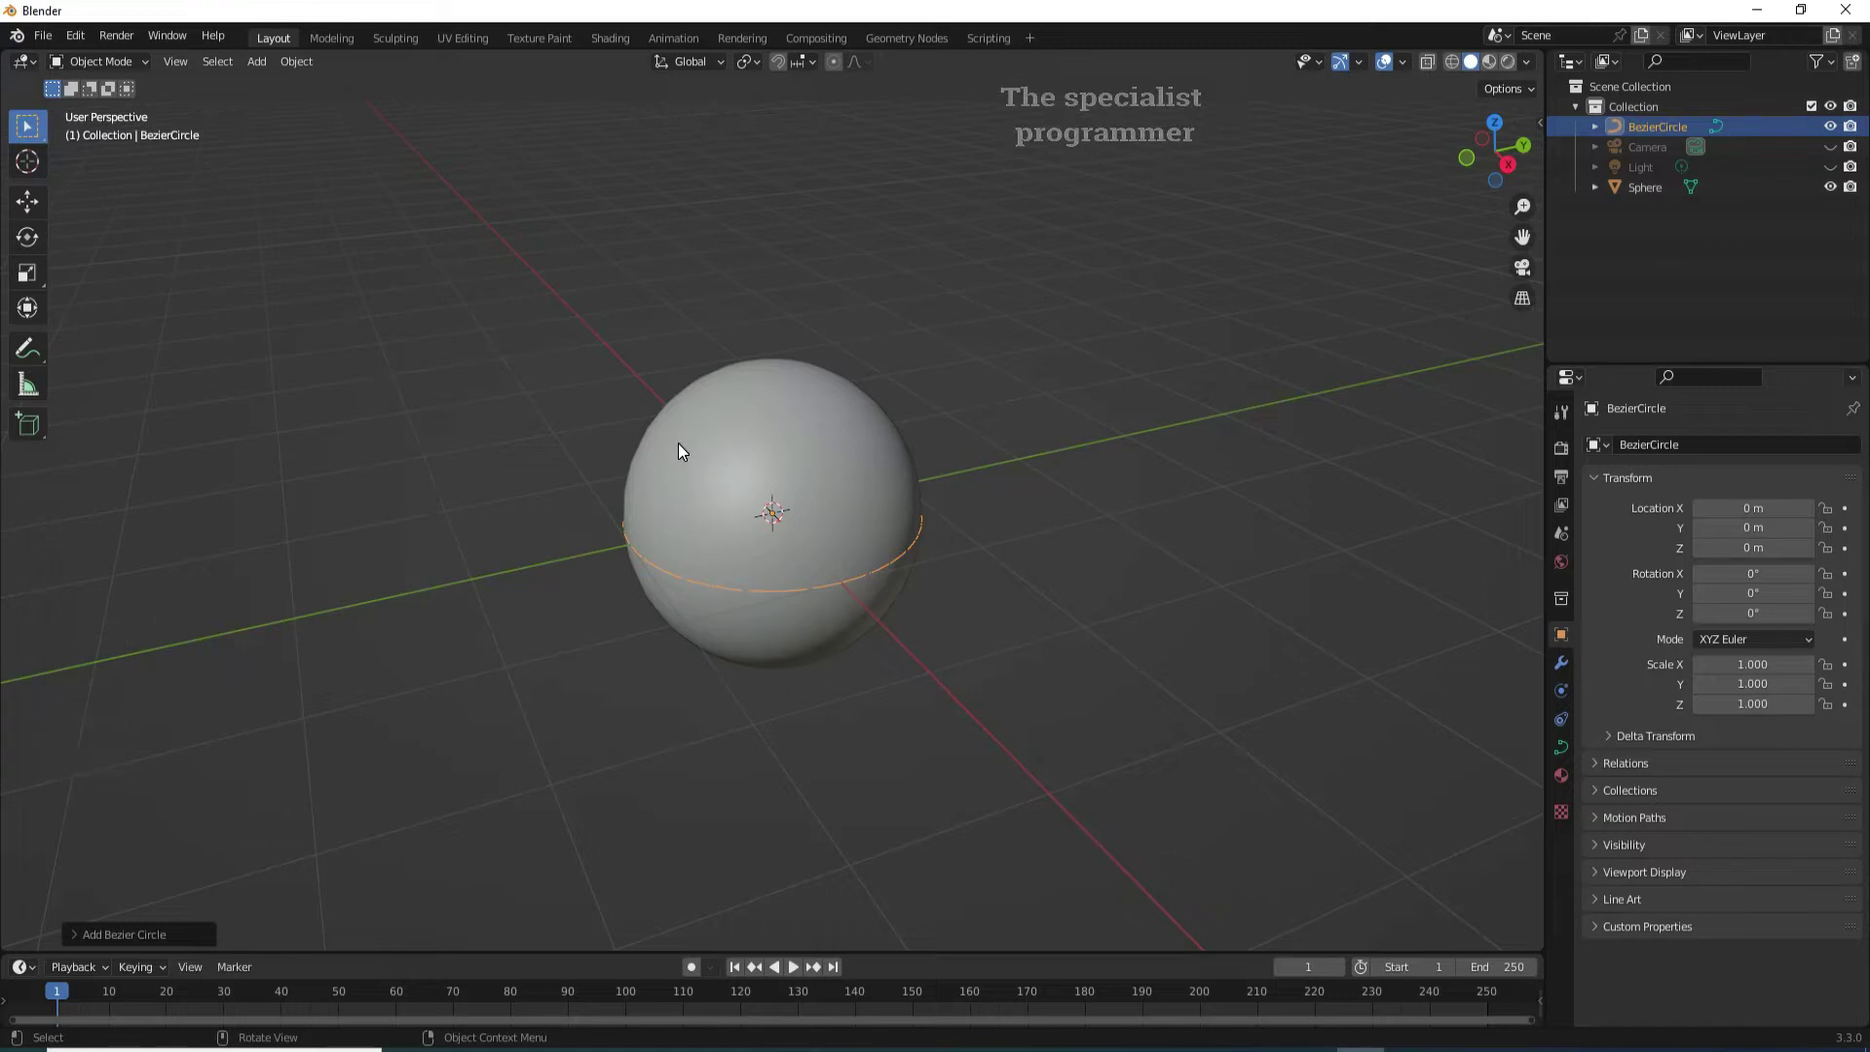
key("s")
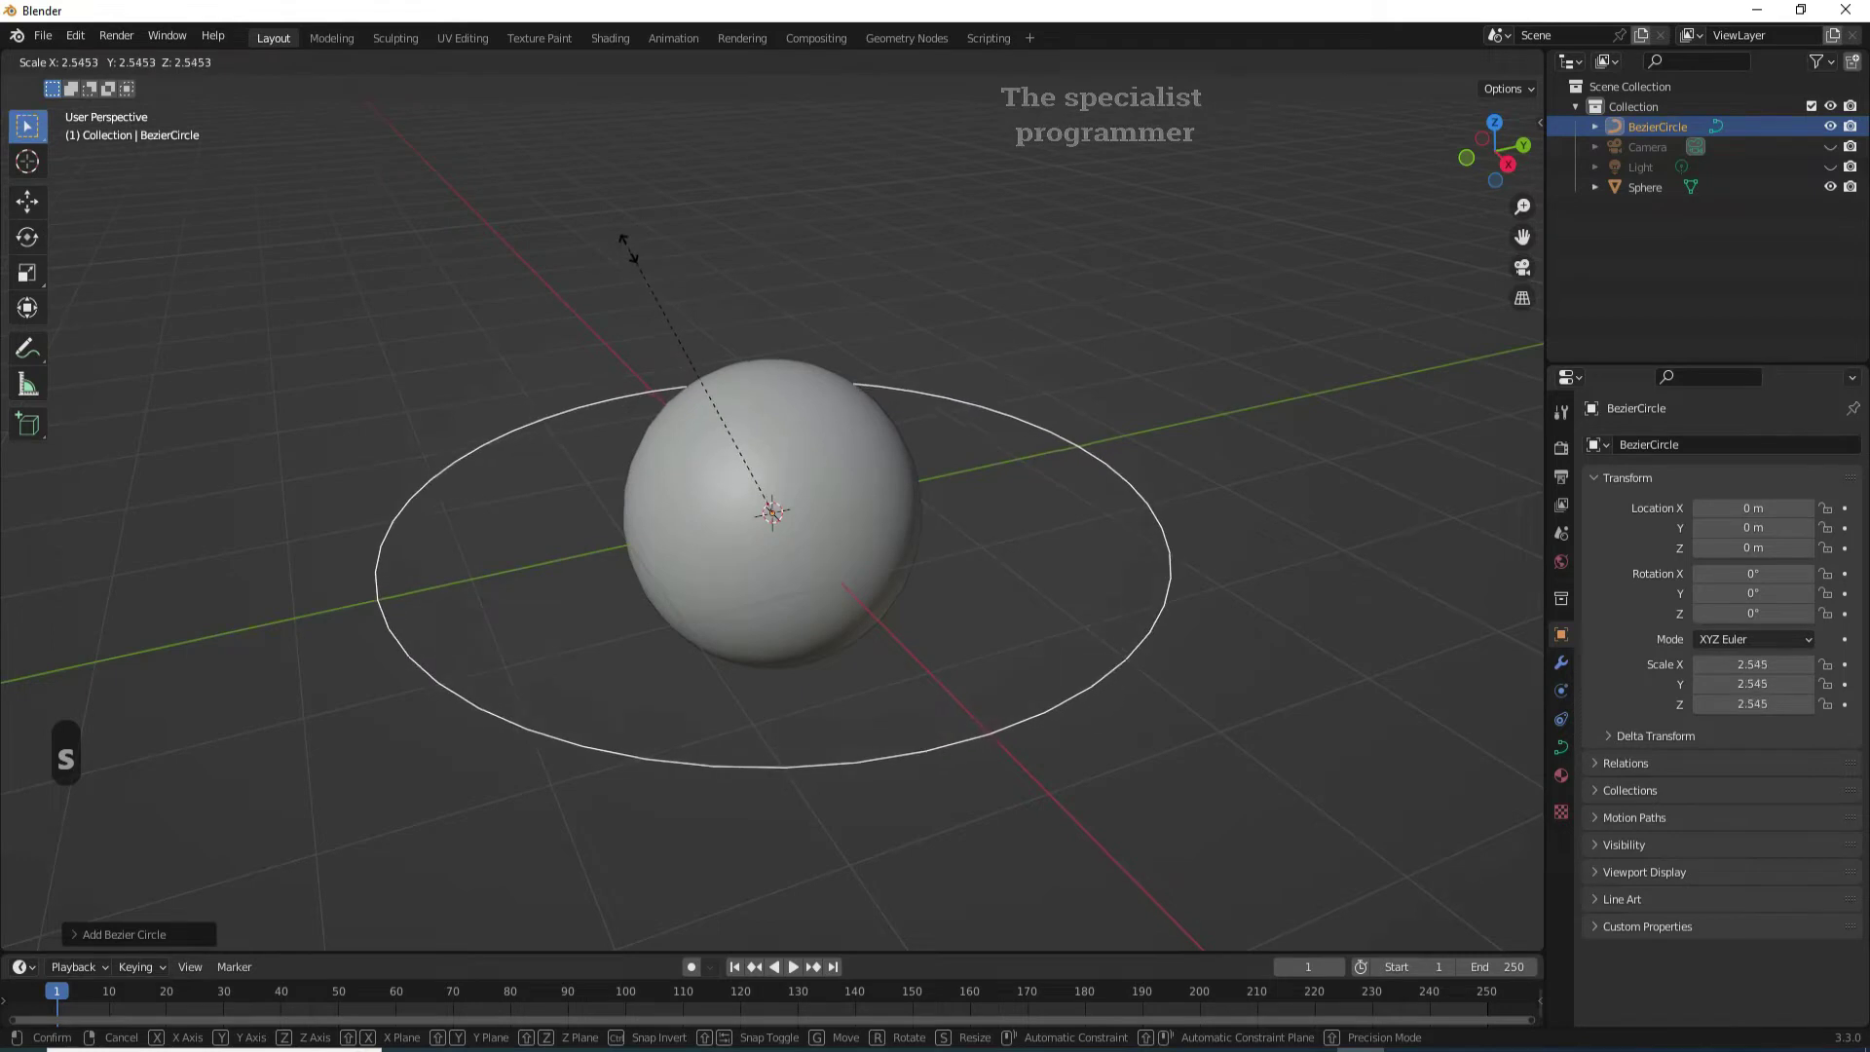
left_click(633, 227)
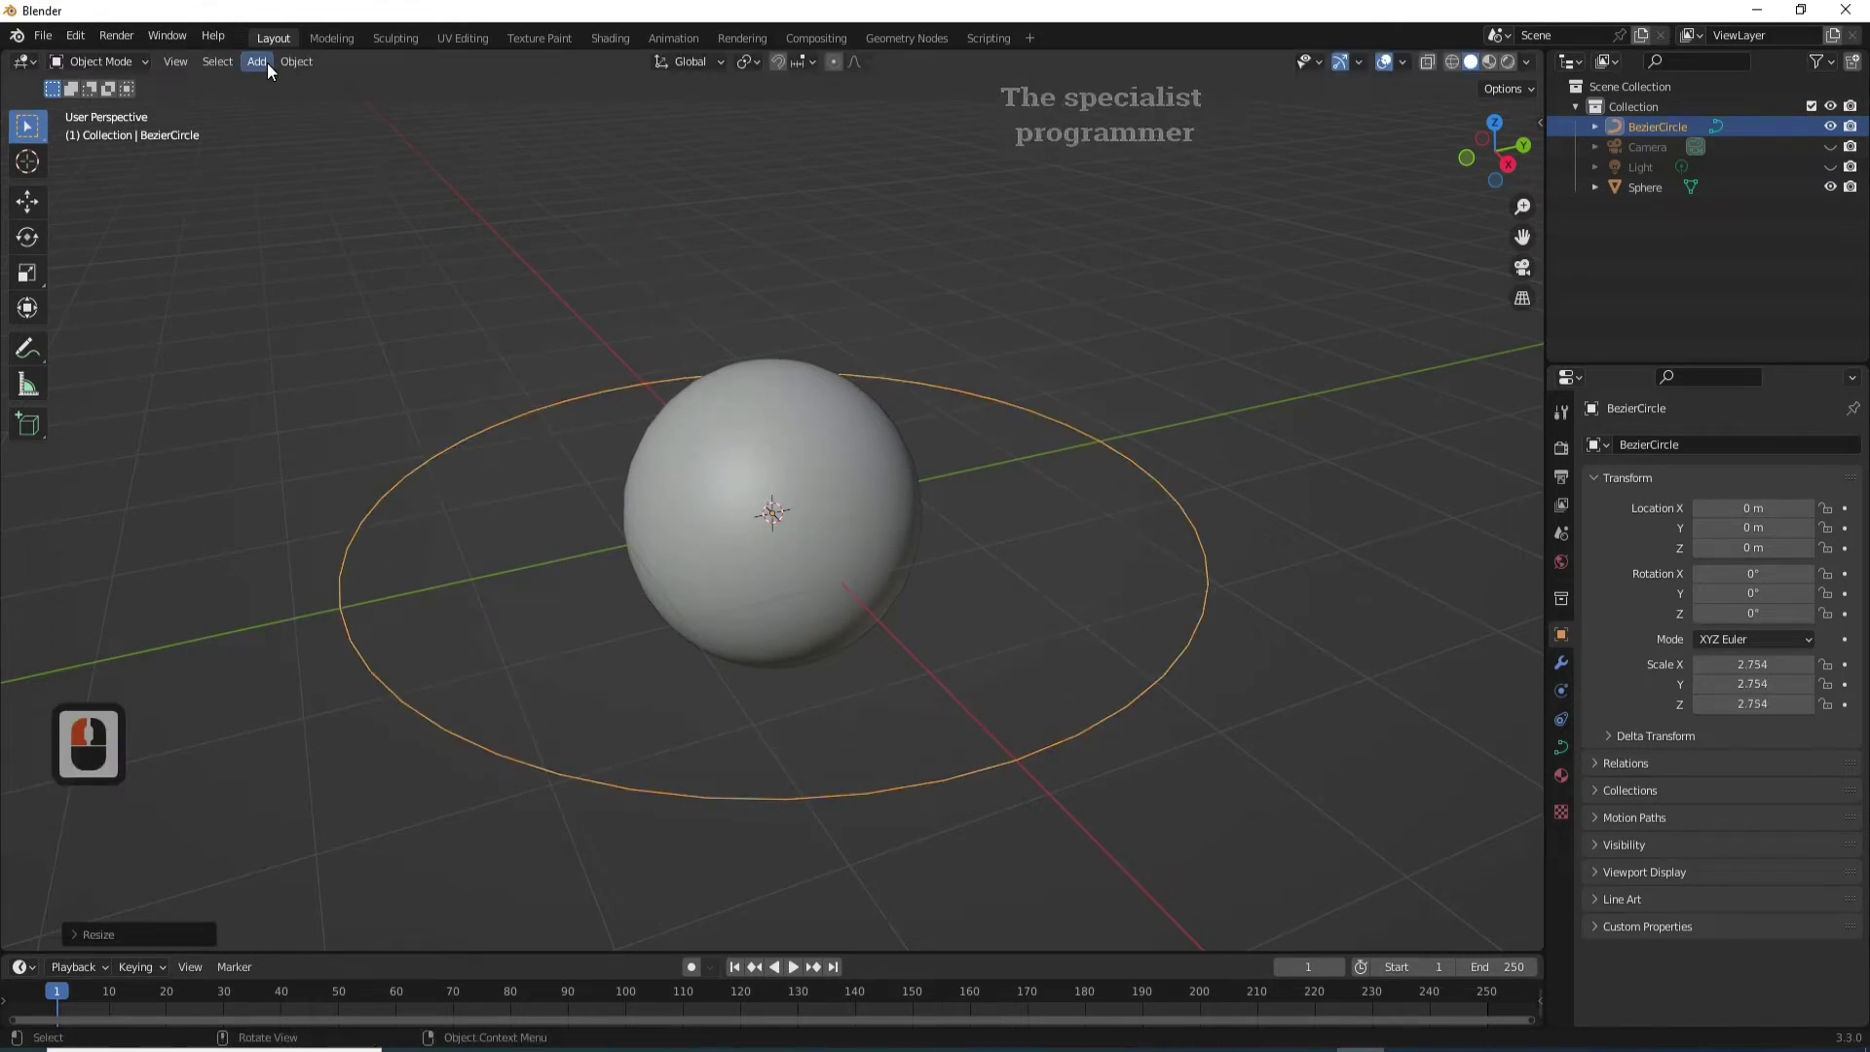
- Add a text object and erase its default word in Edit Mode
left_click(271, 68)
left_click(299, 174)
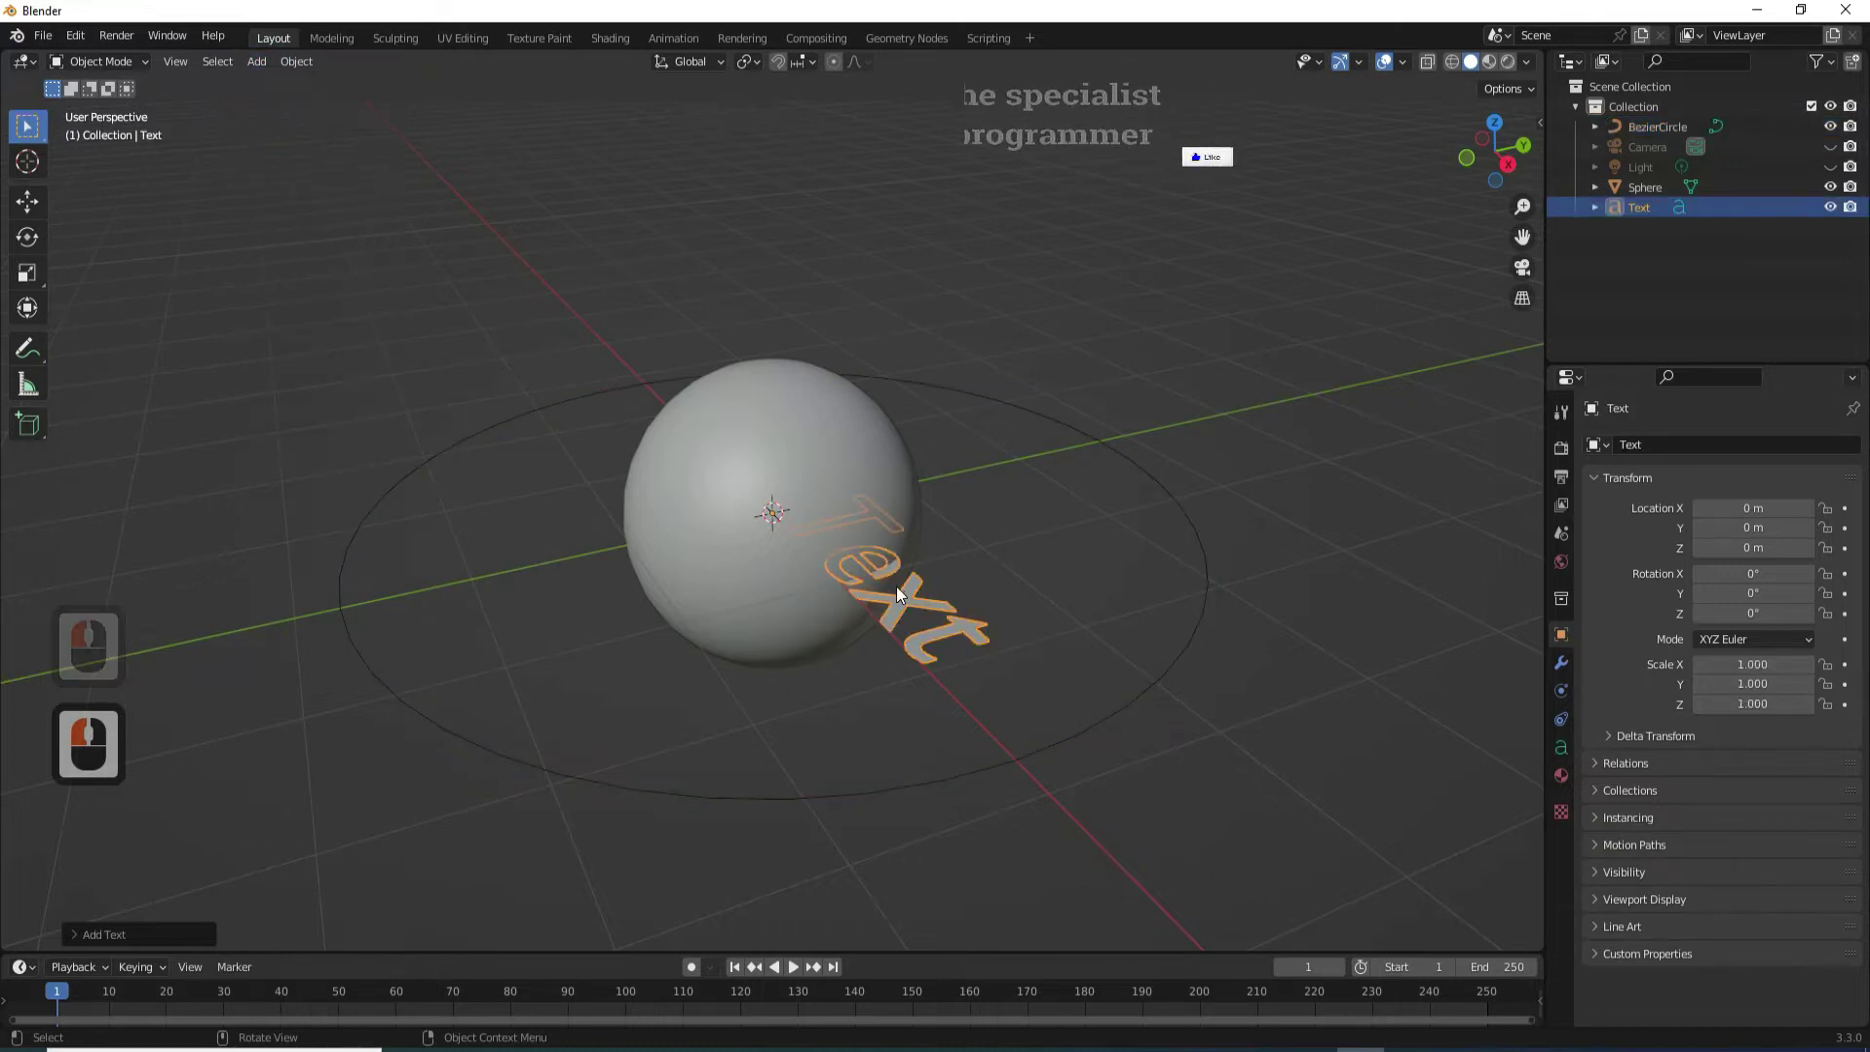
key("Tab")
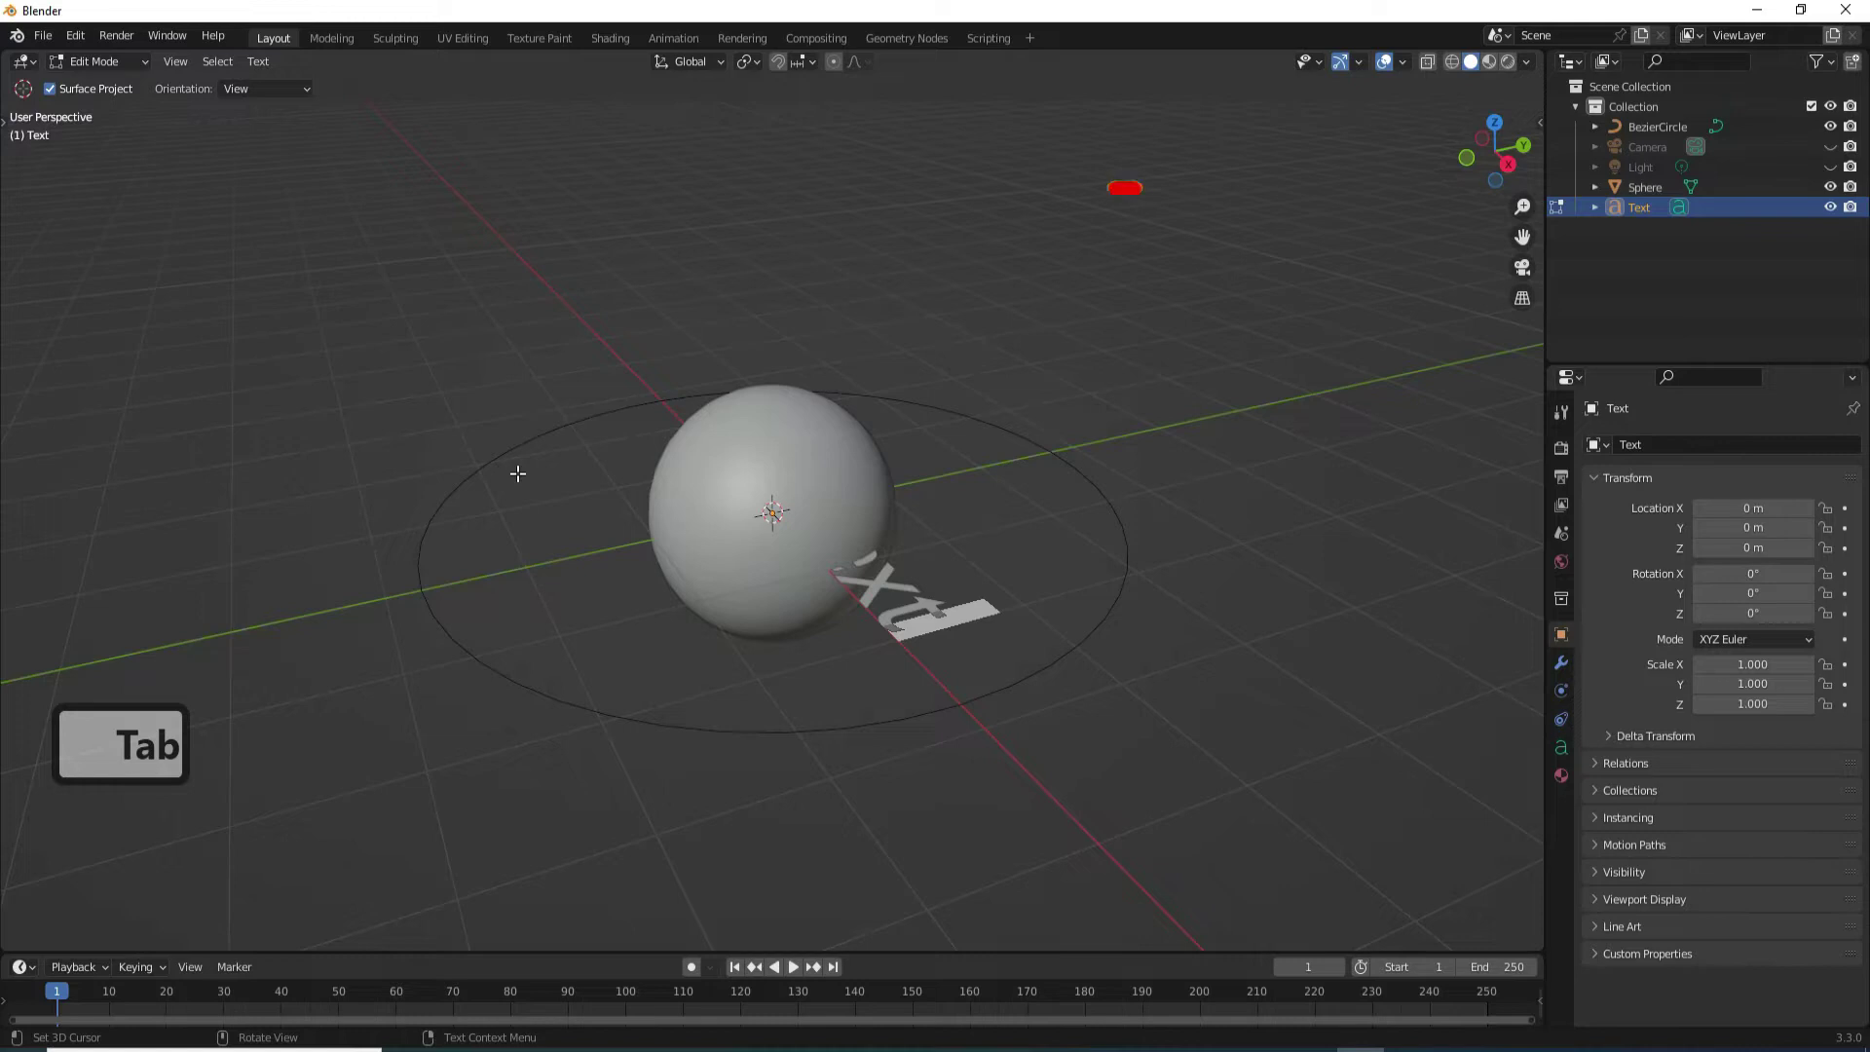
key("BackSpace")
key("BackSpace")
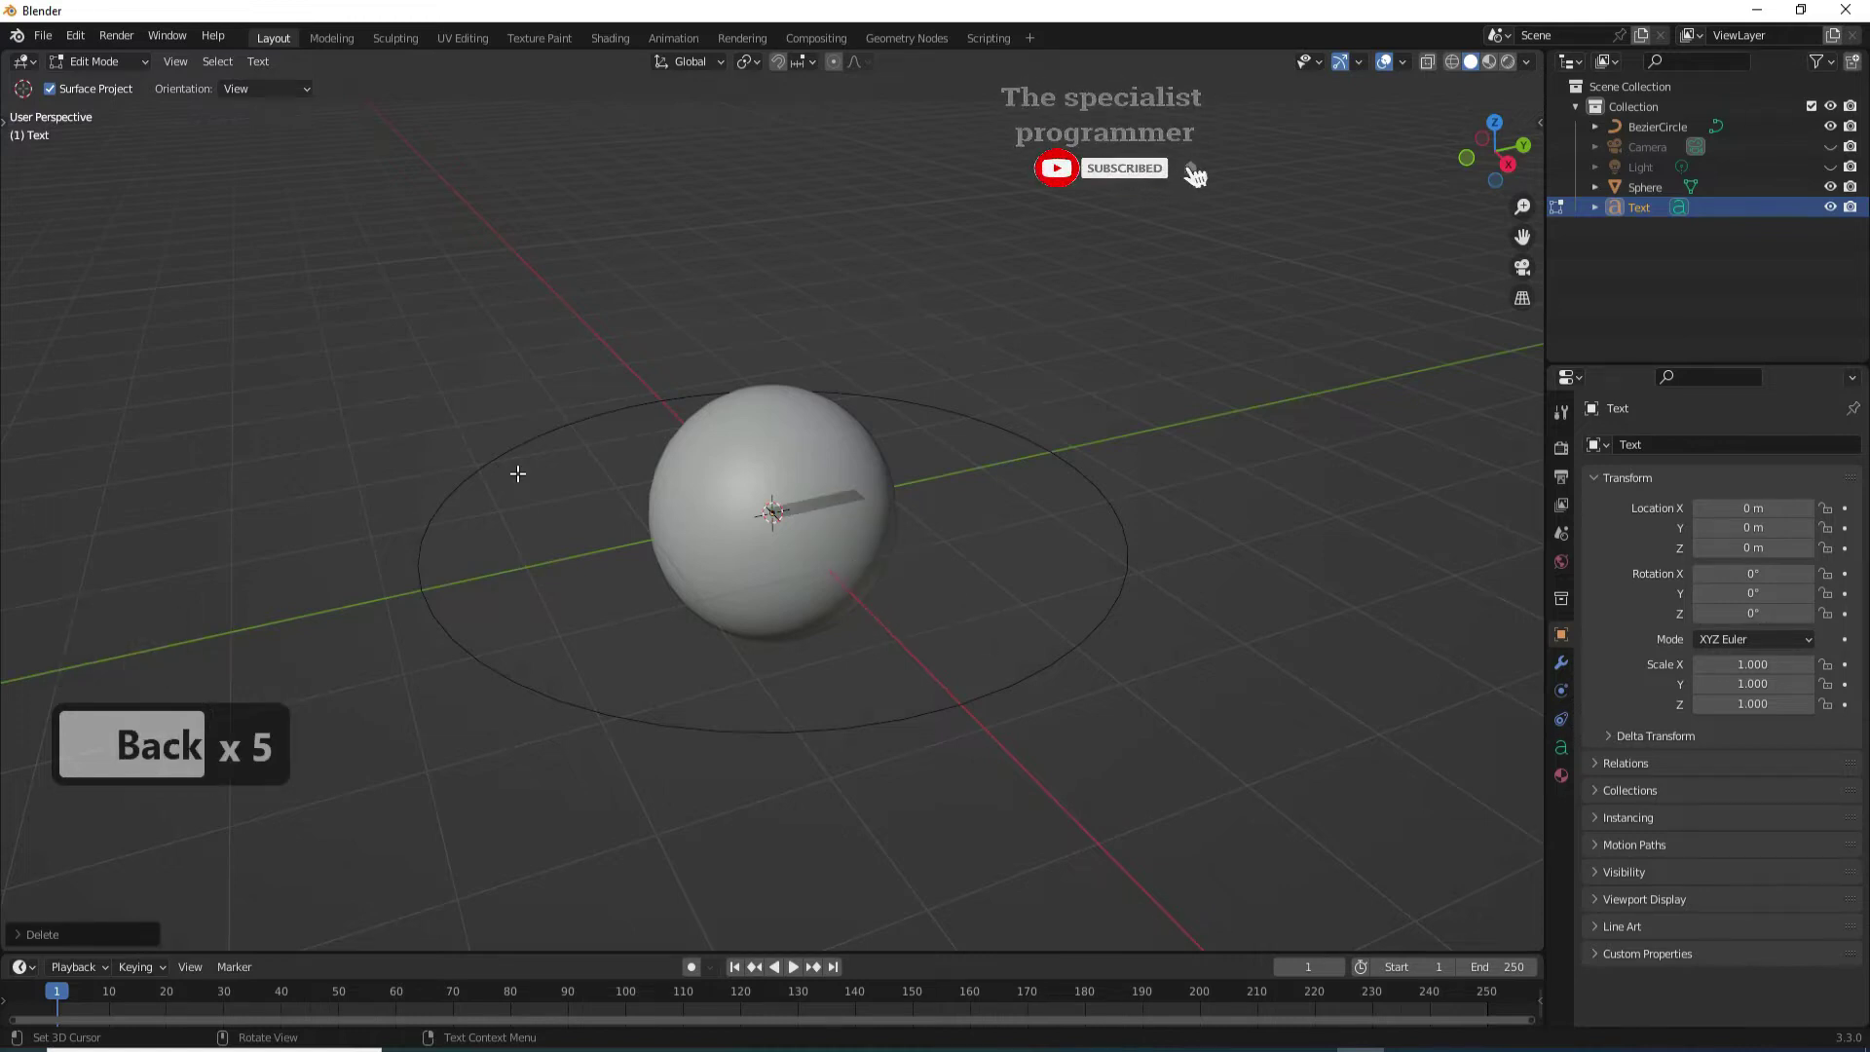
key("BackSpace")
key("a")
- Enter the phrase 'any text you want' and return to Object Mode
type("any")
type("text")
type("ou")
type("an")
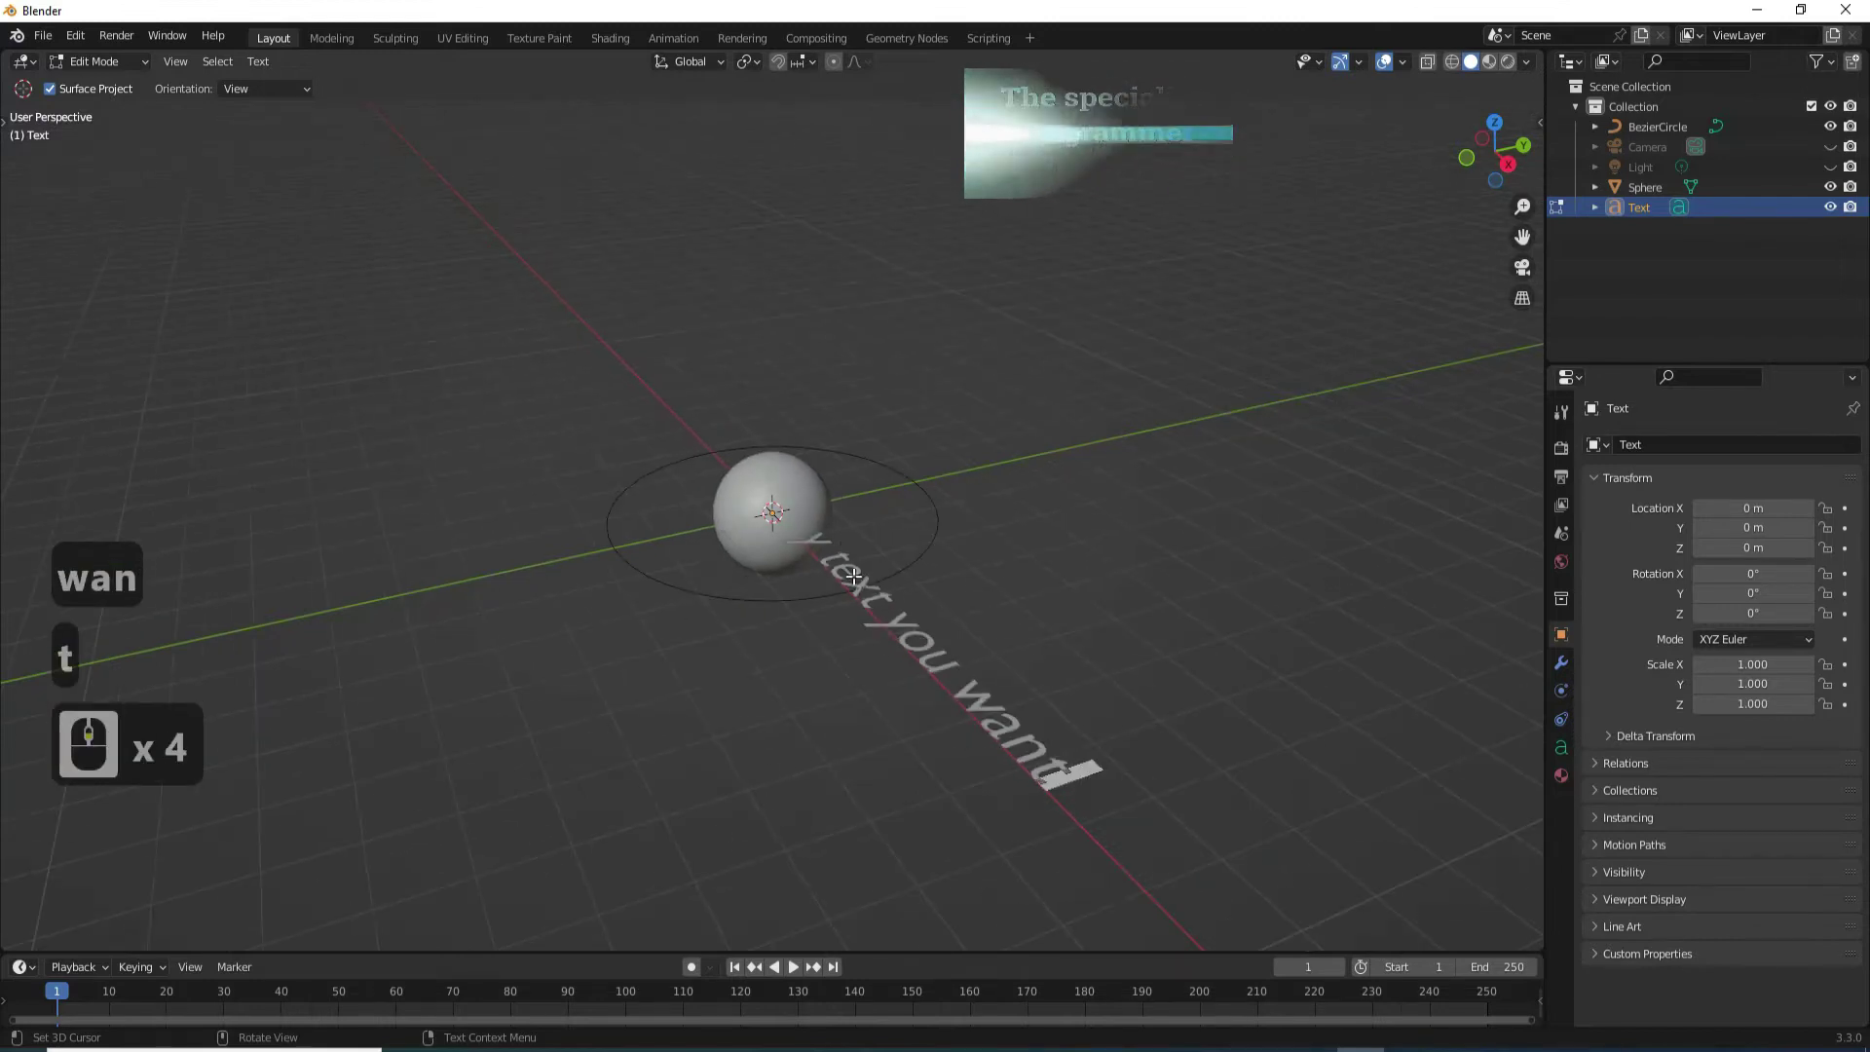
key("Tab")
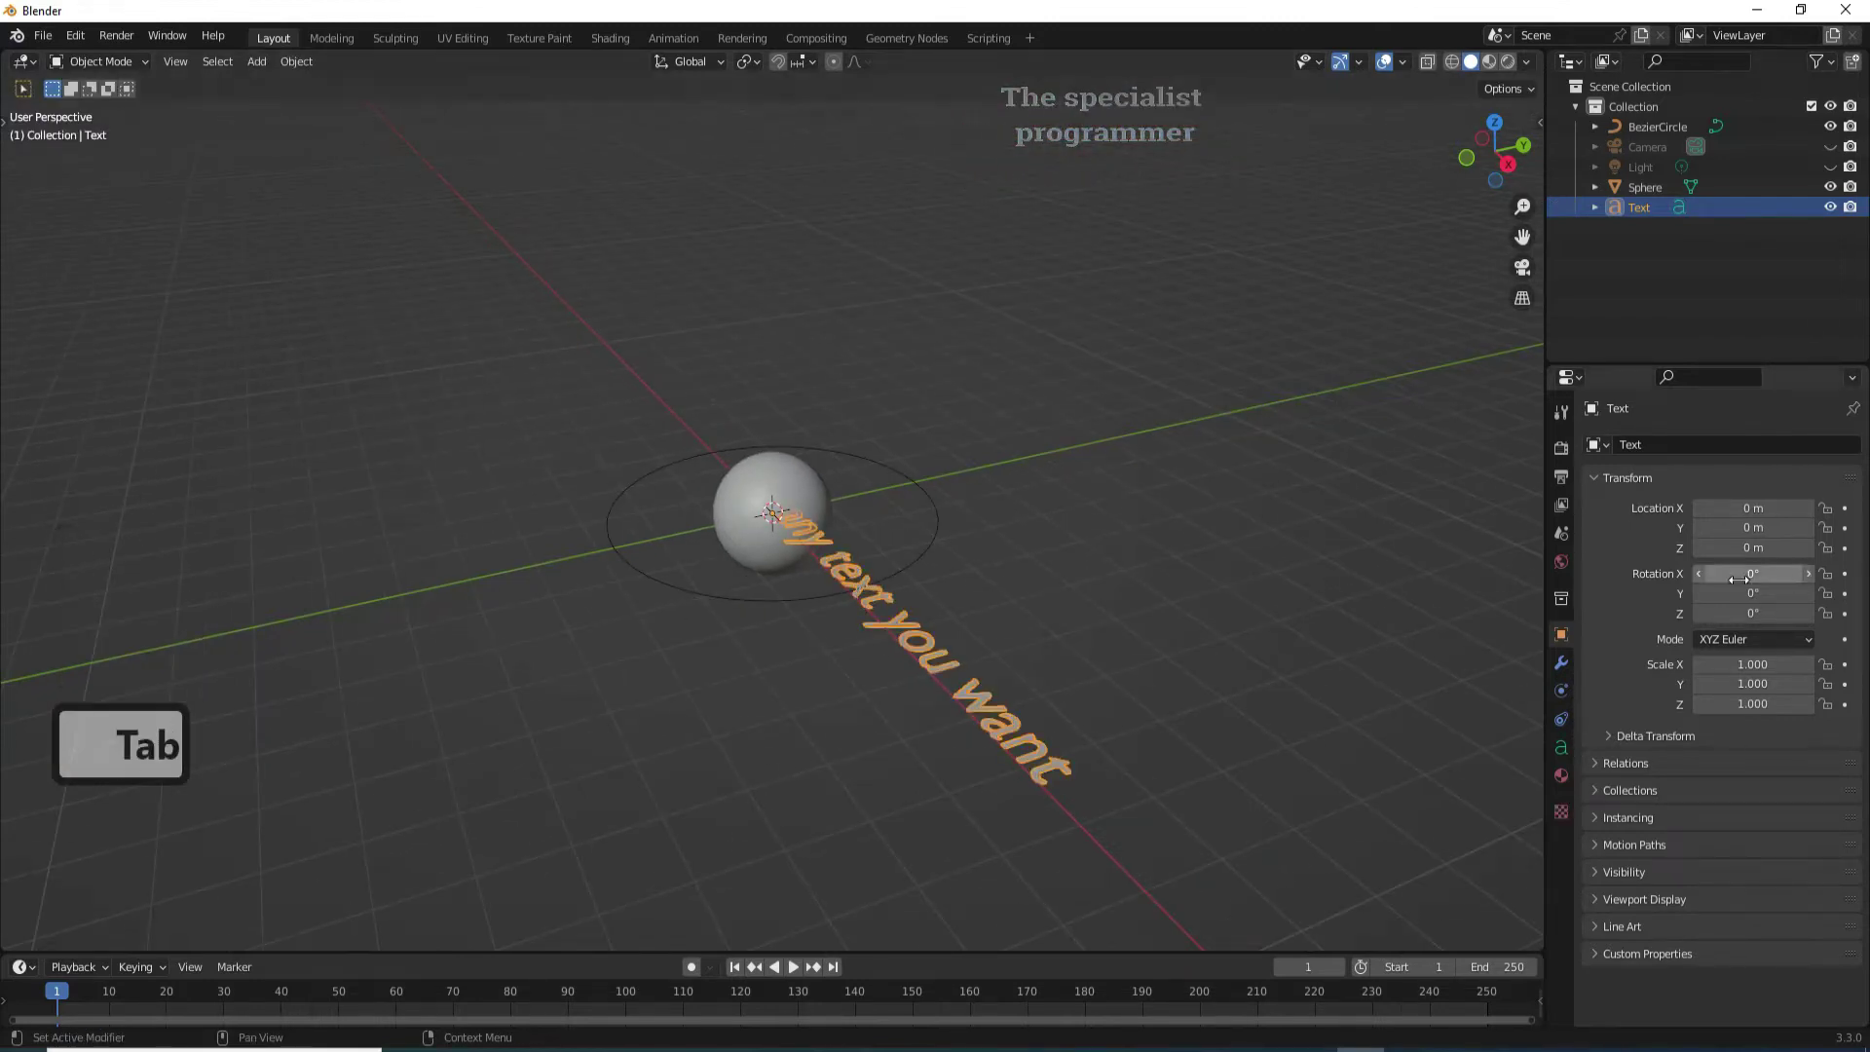
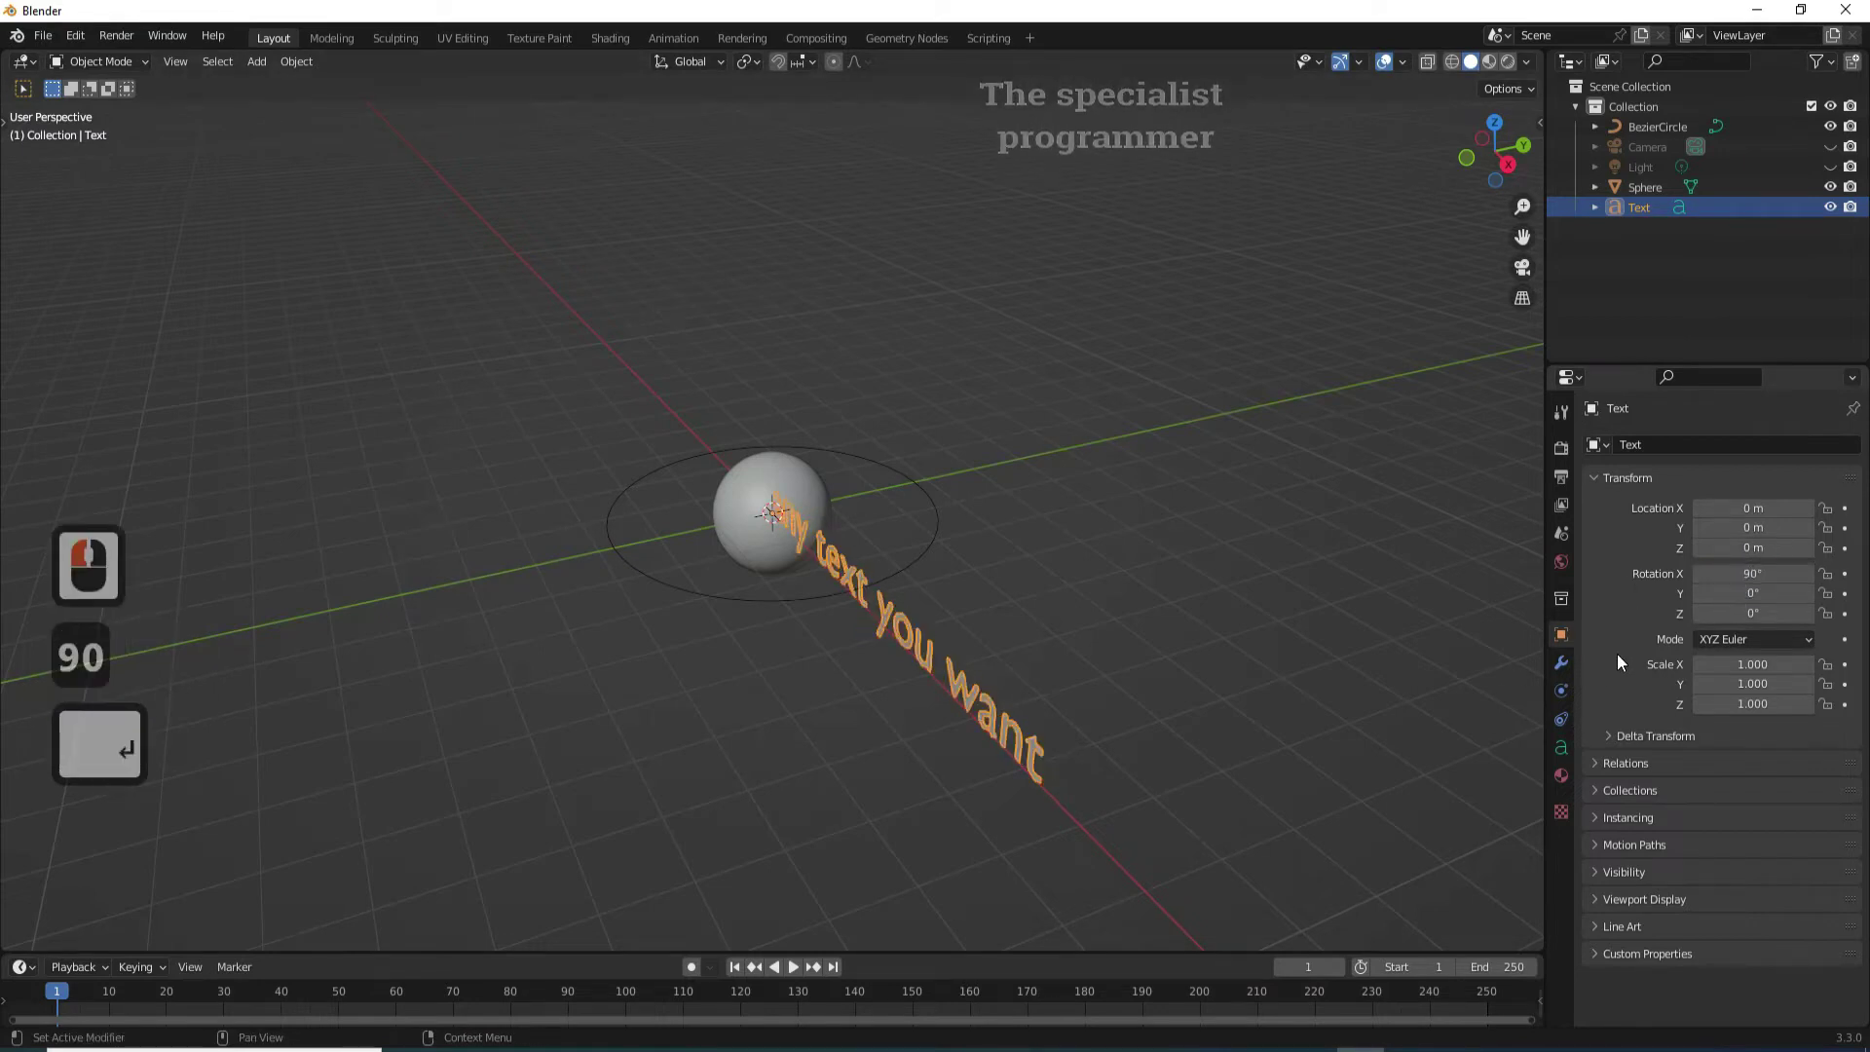
- Rotate the text 90° on X and extrude it to 0.09 m in its geometry settings
left_click(1562, 757)
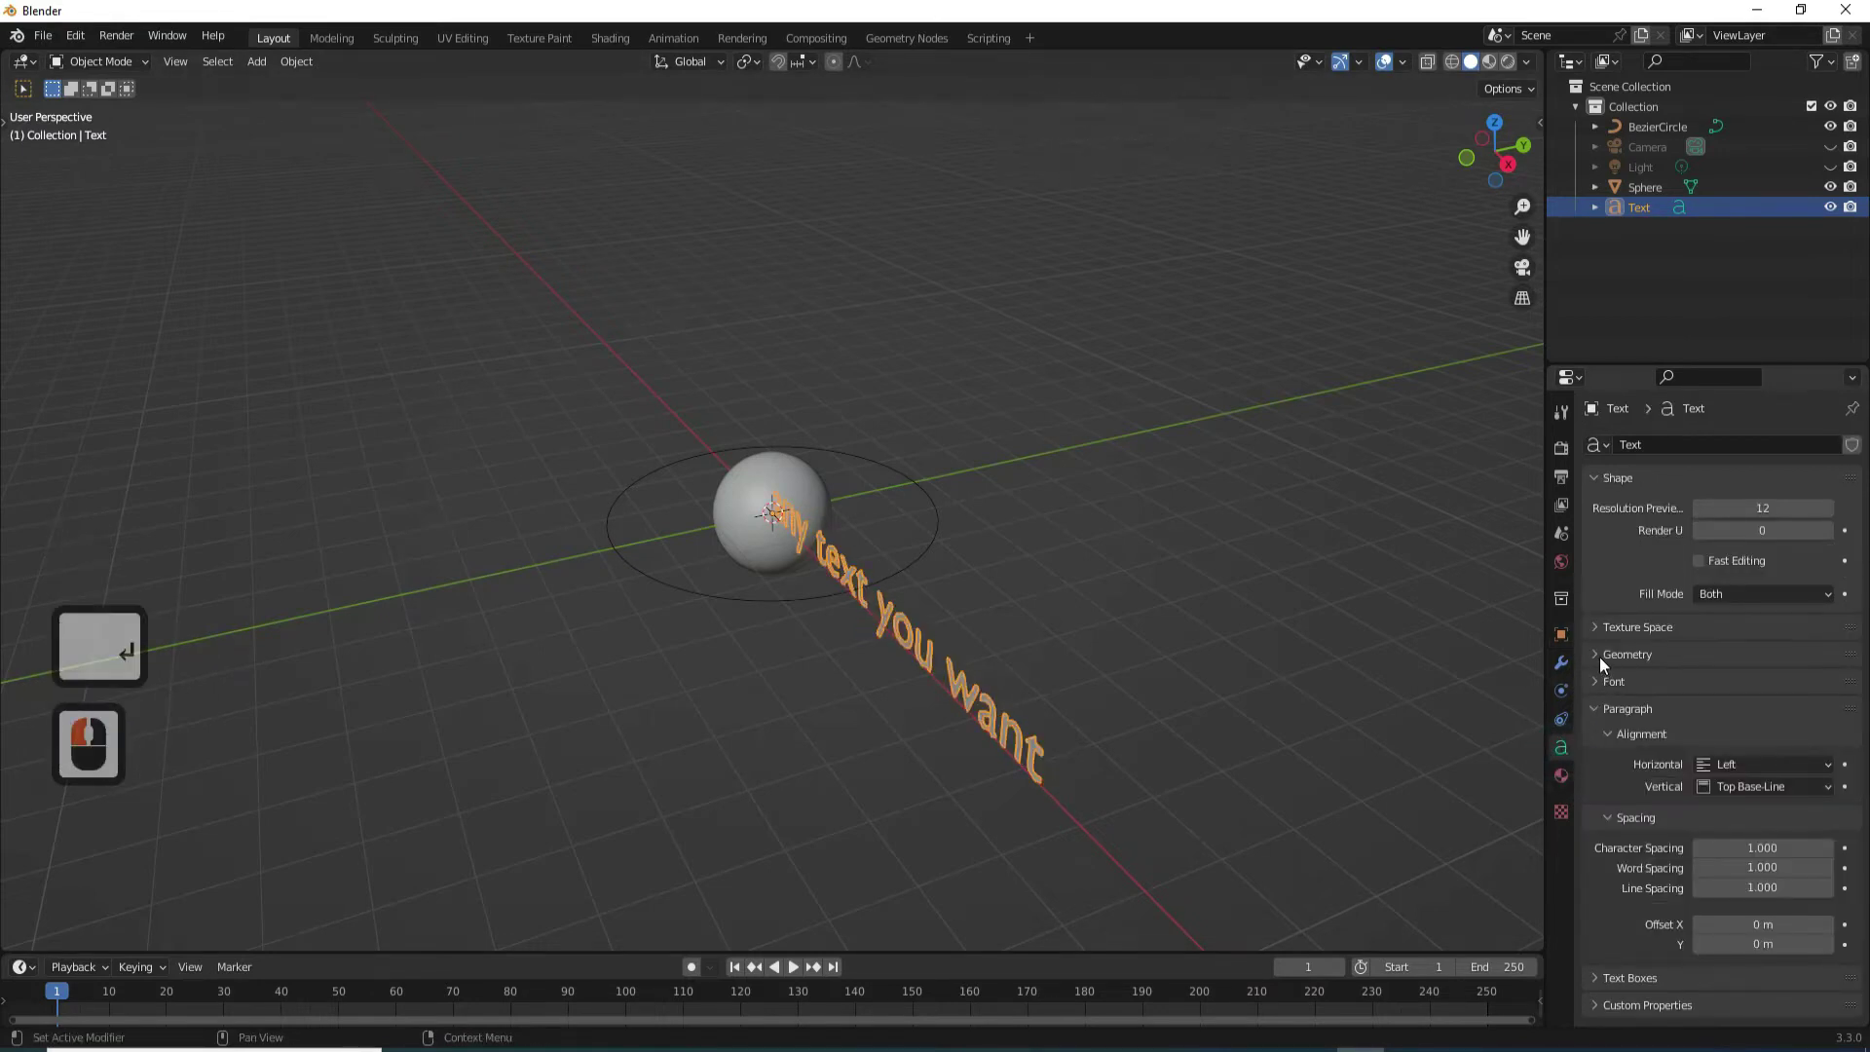
left_click(1605, 661)
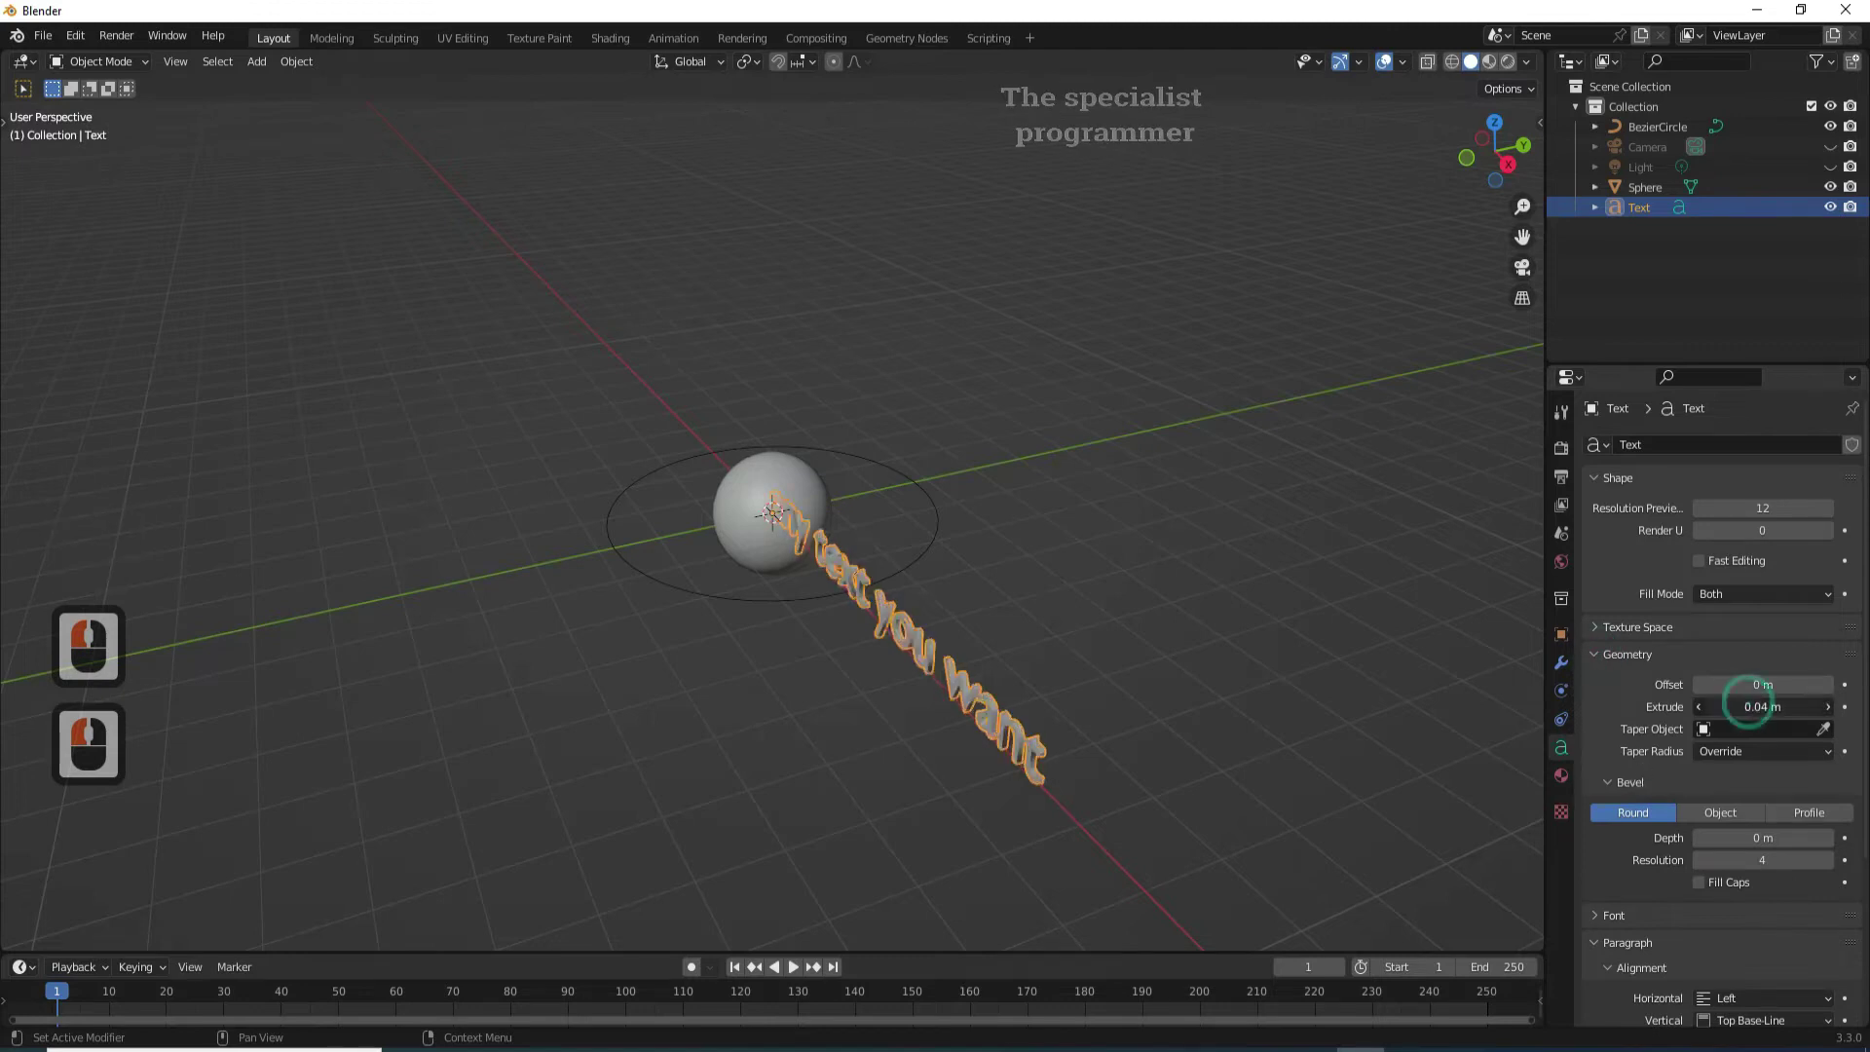
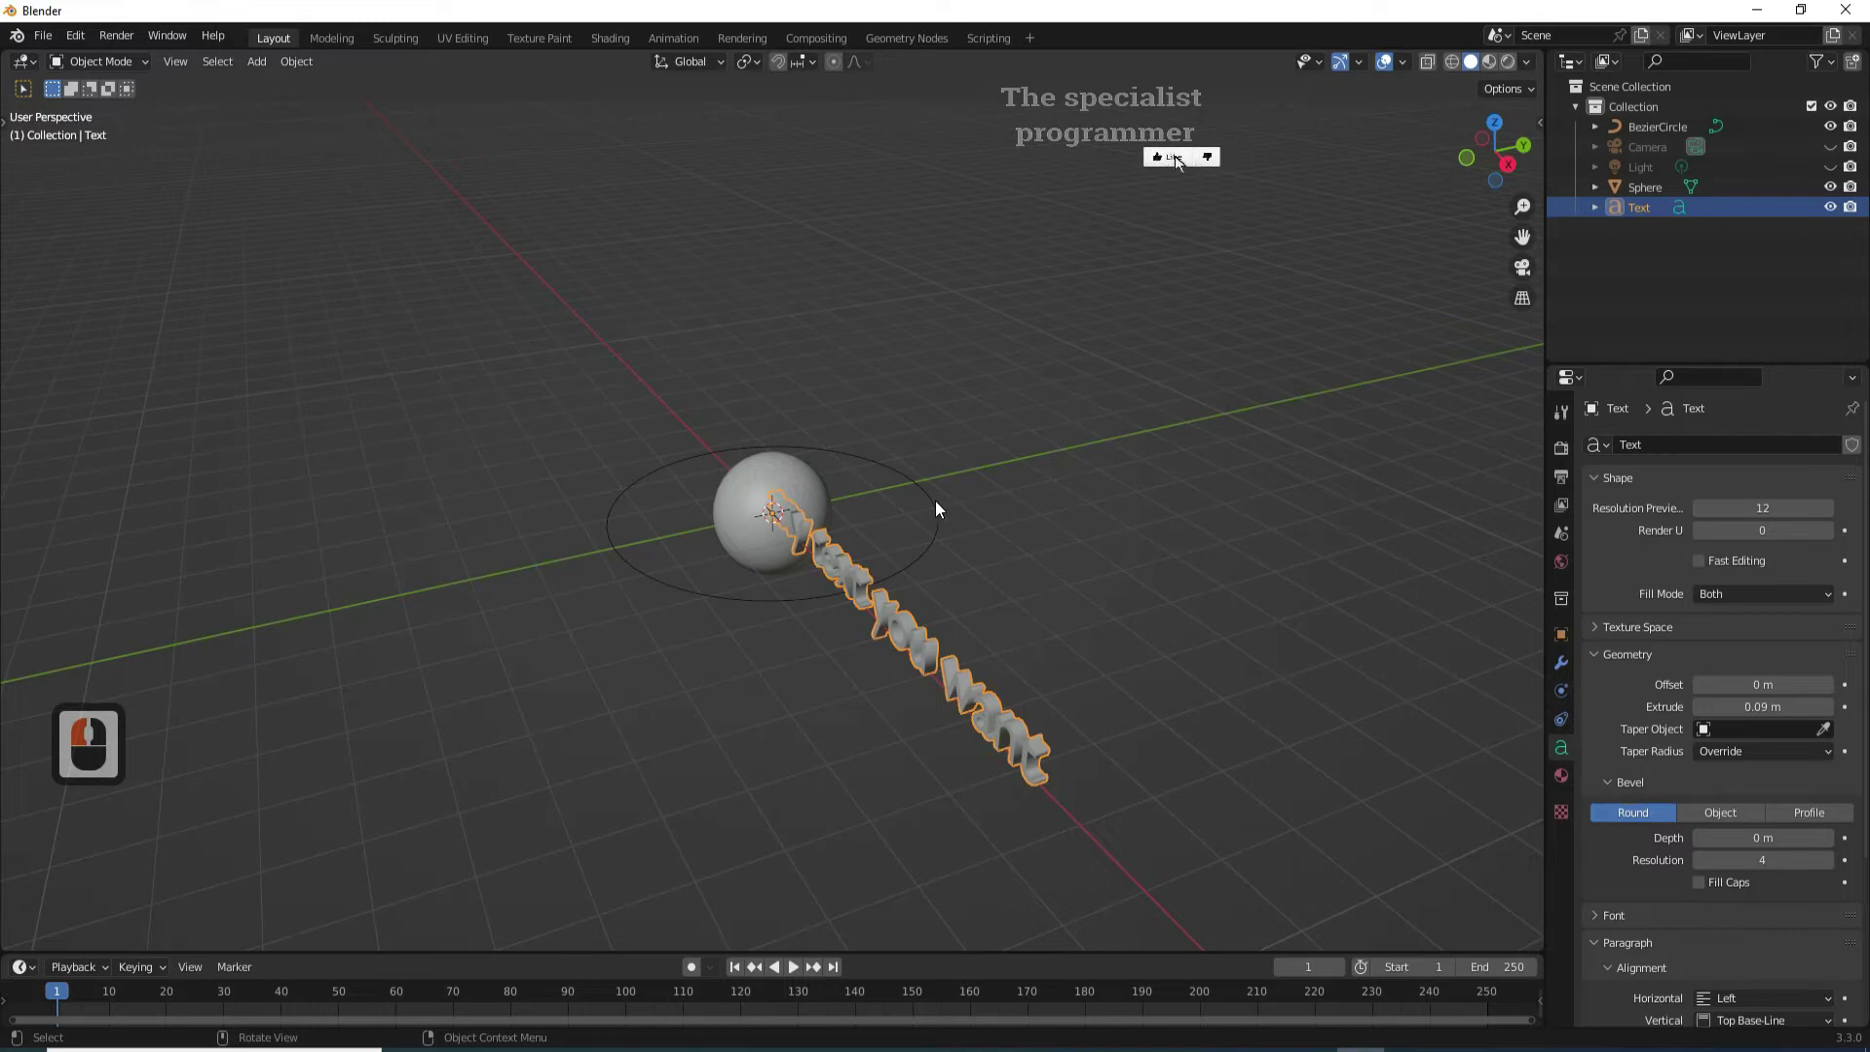
- Scale the Bezier circle up further, then reselect the text
left_click(938, 506)
key("s")
left_click(1020, 451)
left_click(878, 600)
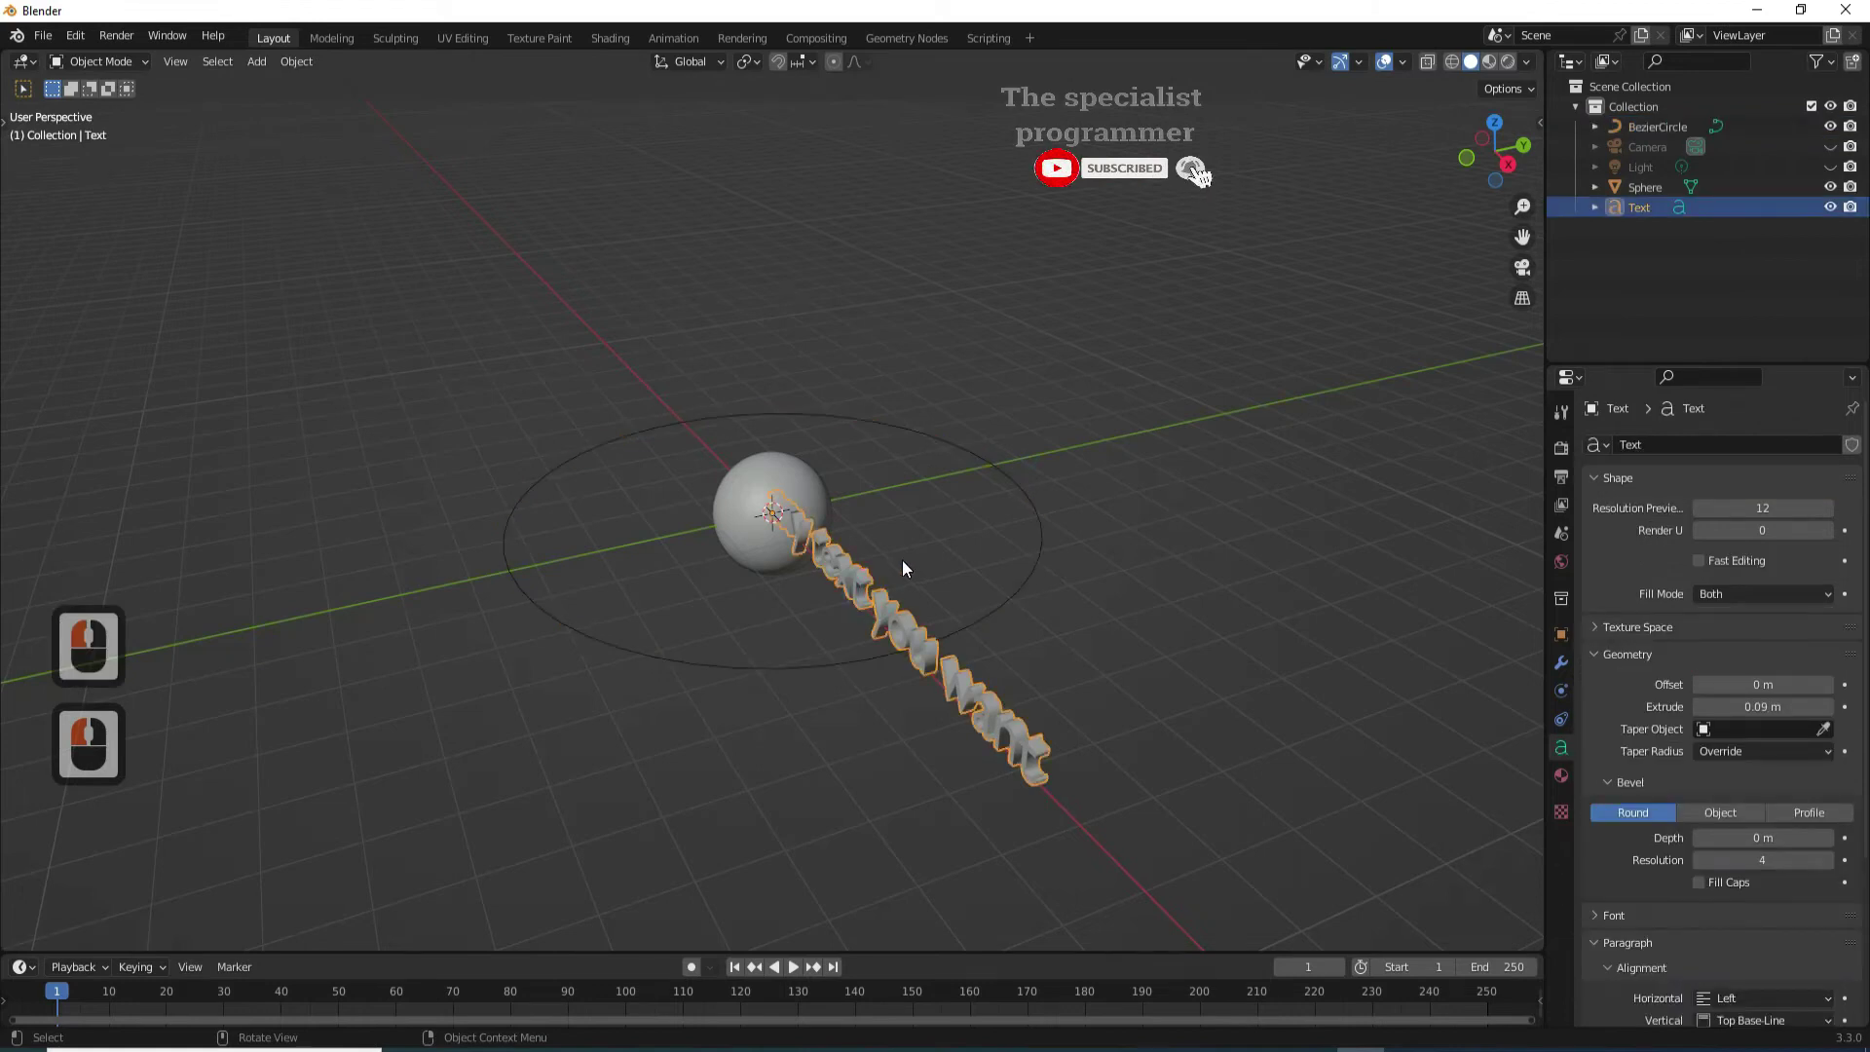
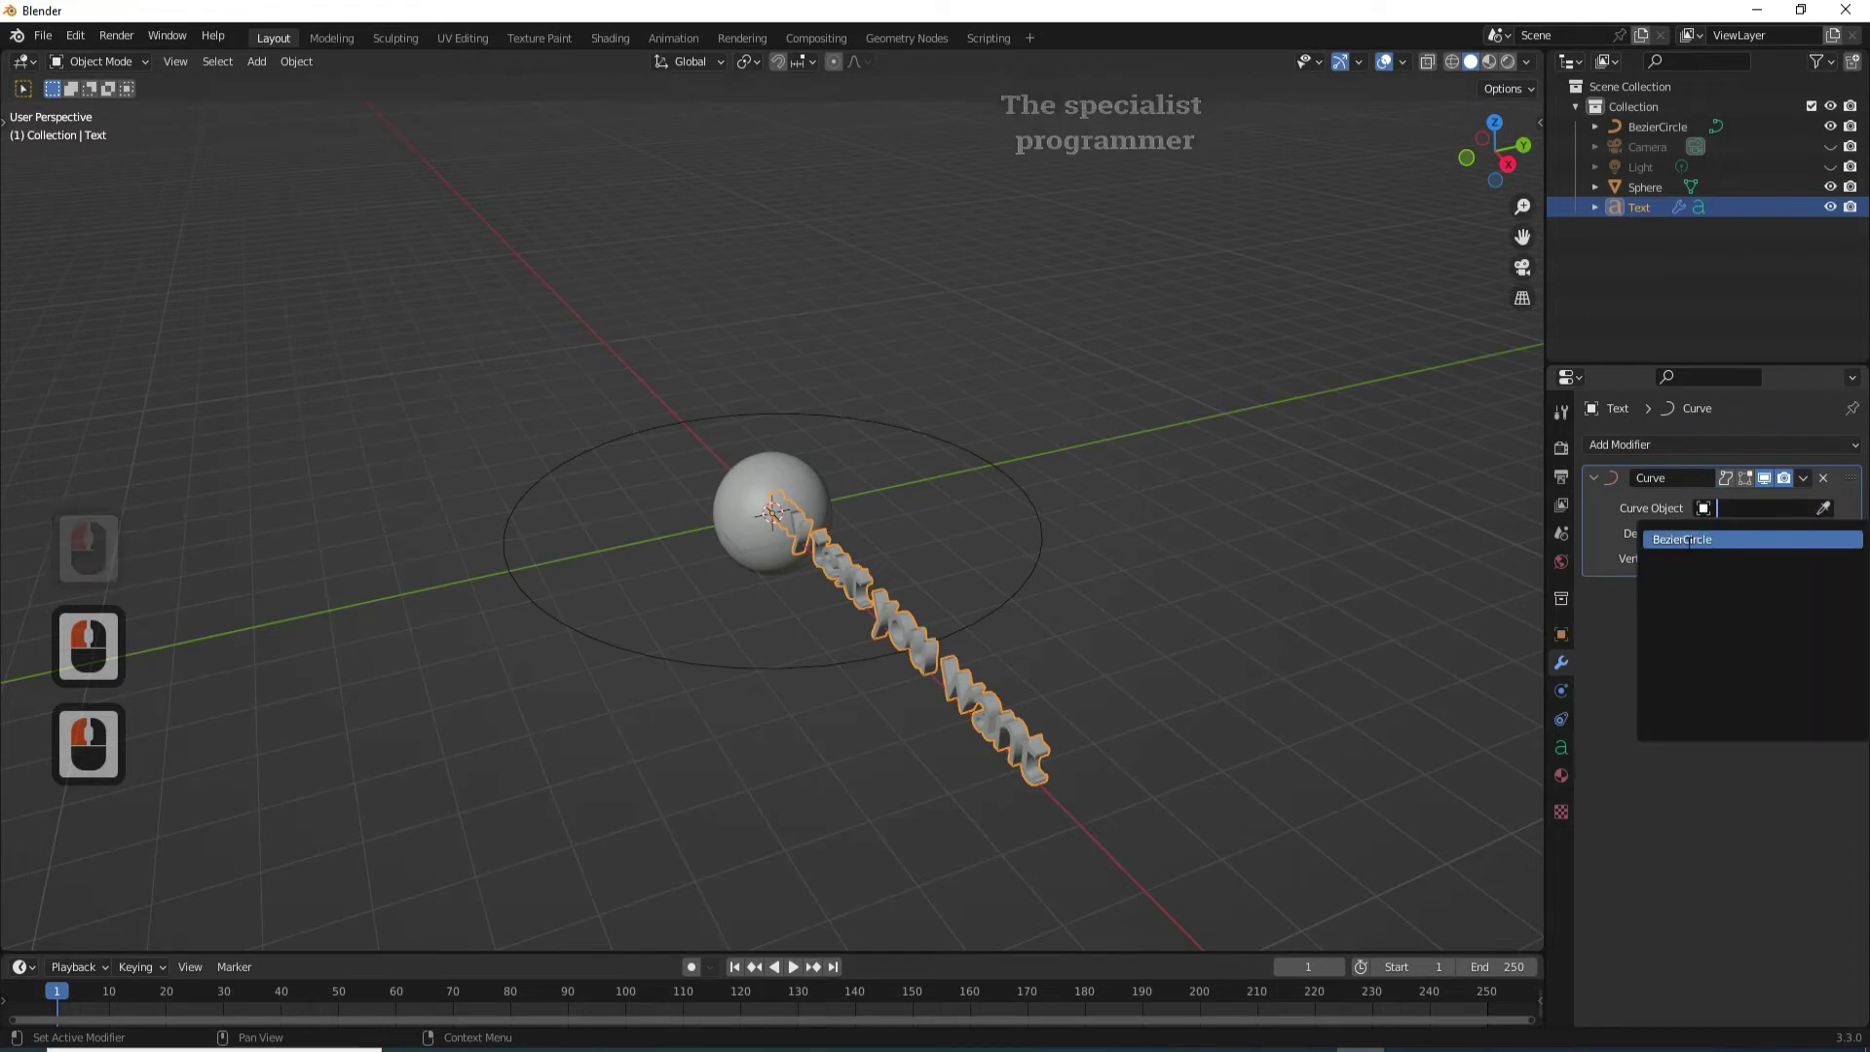
- Set the text's Curve modifier to BezierCircle so it wraps around the sphere
left_click(1661, 554)
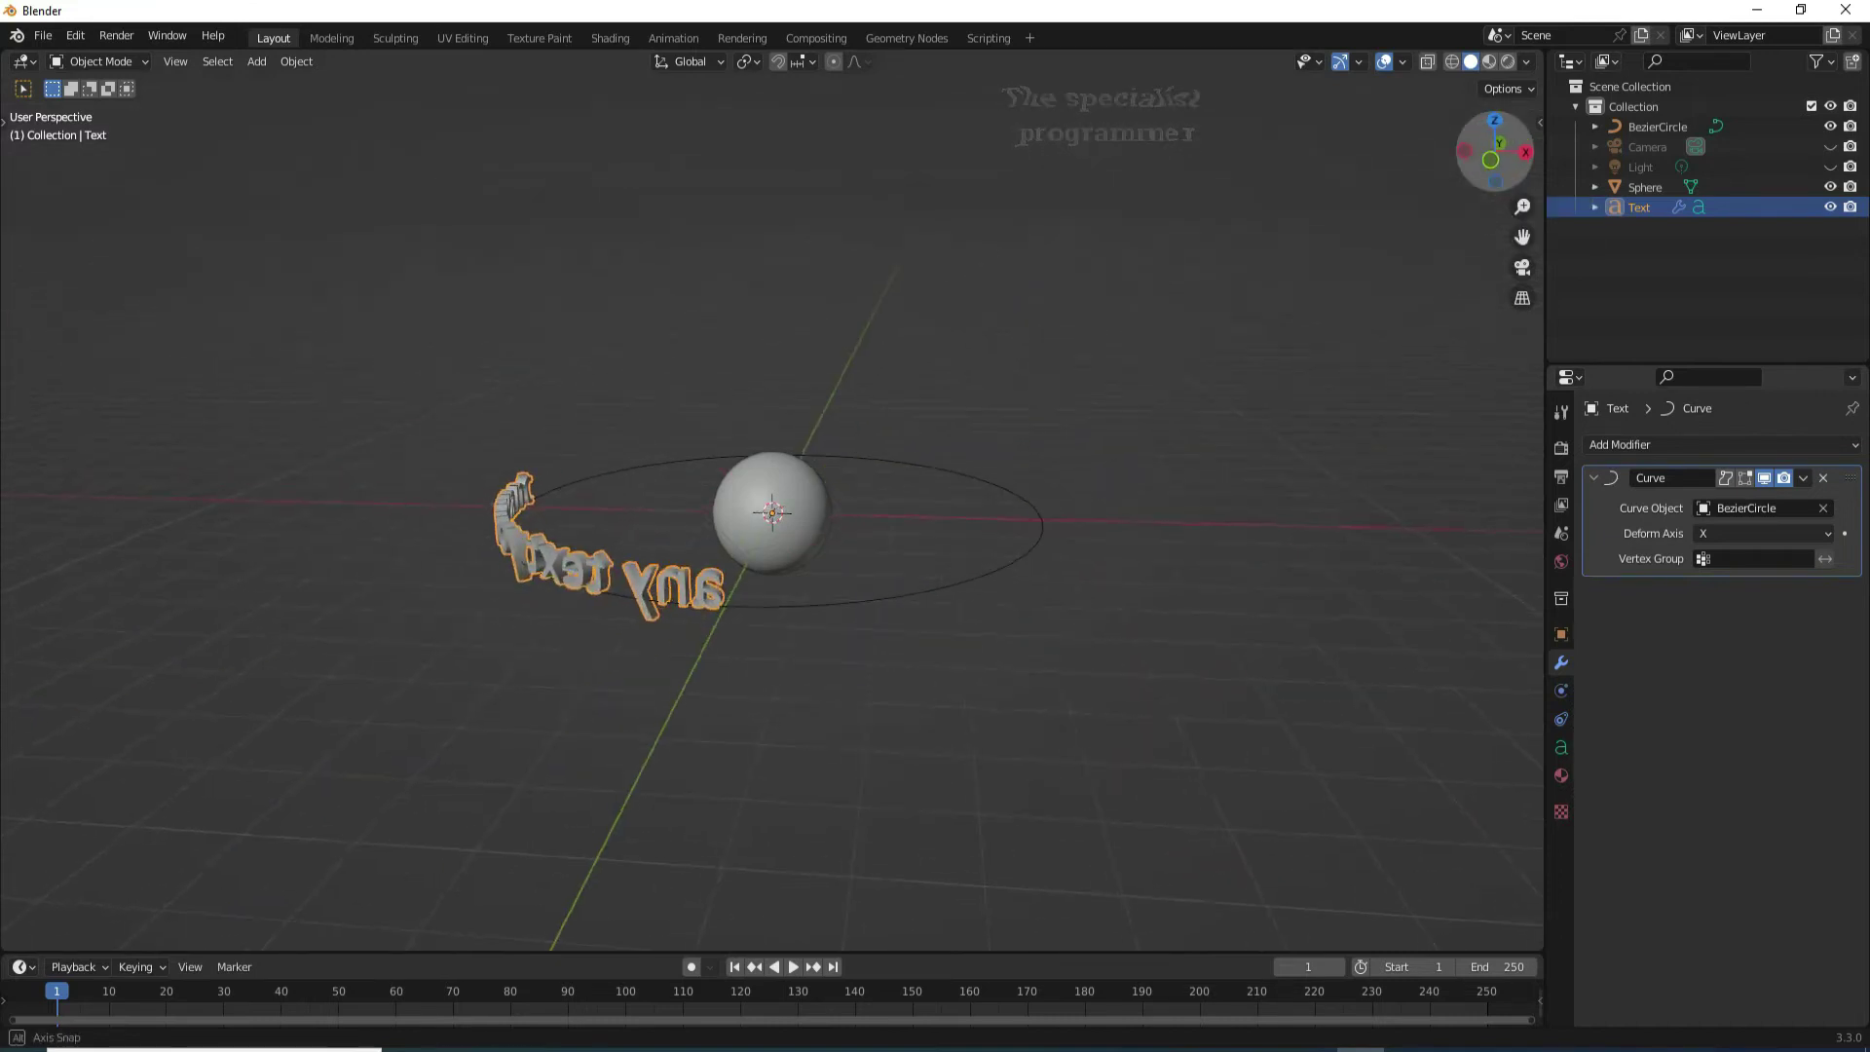
left_click(1456, 243)
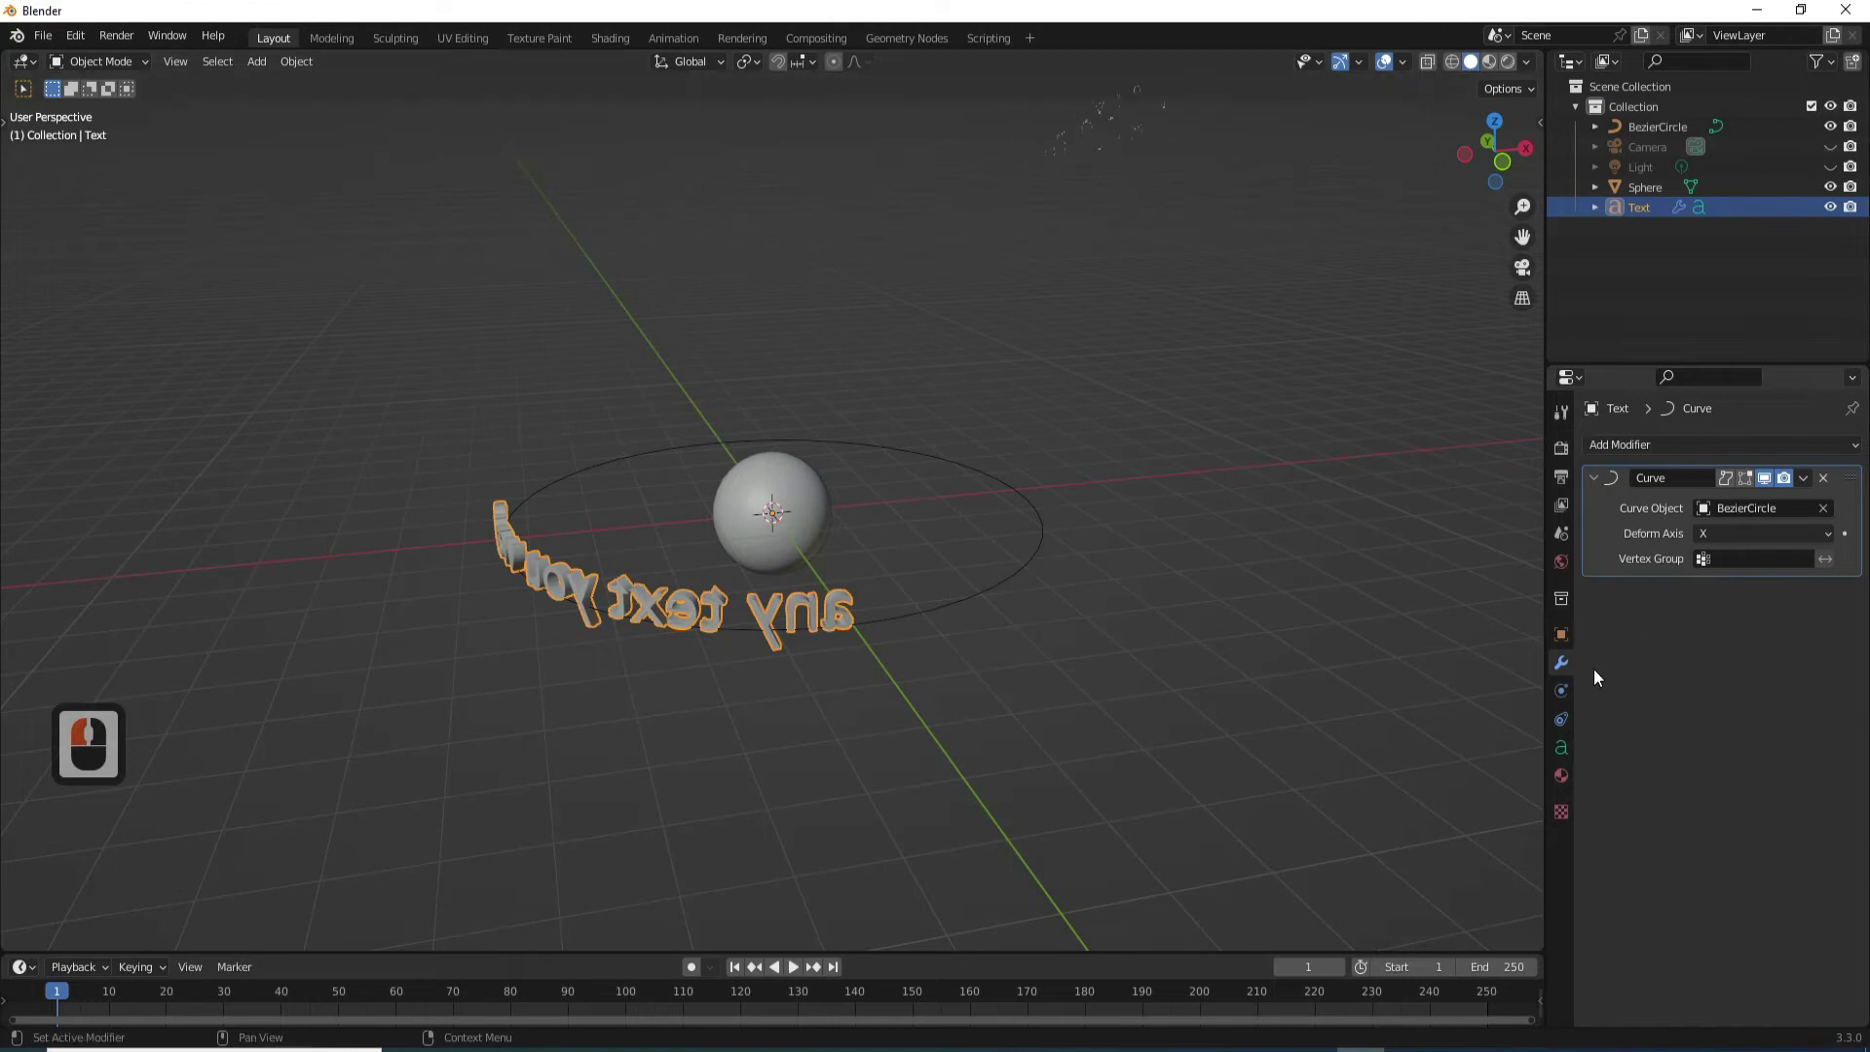
left_click(1563, 643)
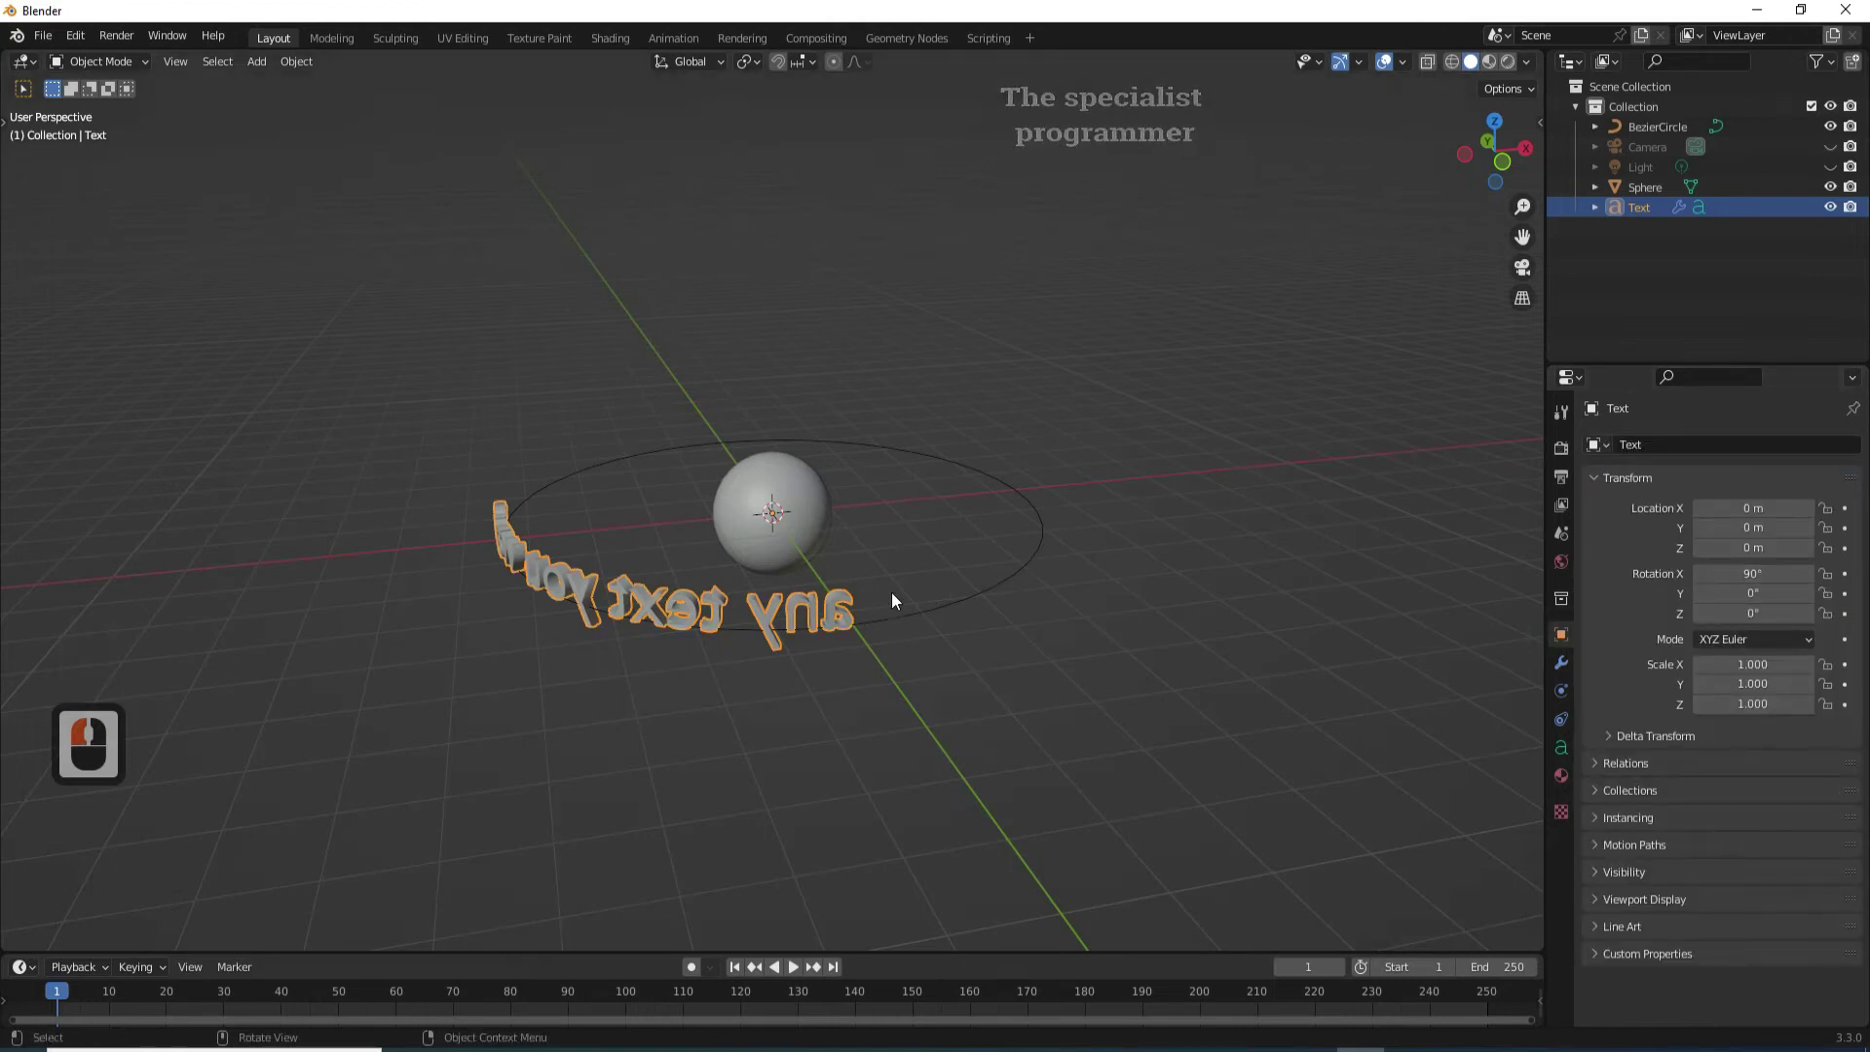
- Rotate the Bezier circle 180° on X so the curved text reads correctly, then select the text
left_click(1032, 569)
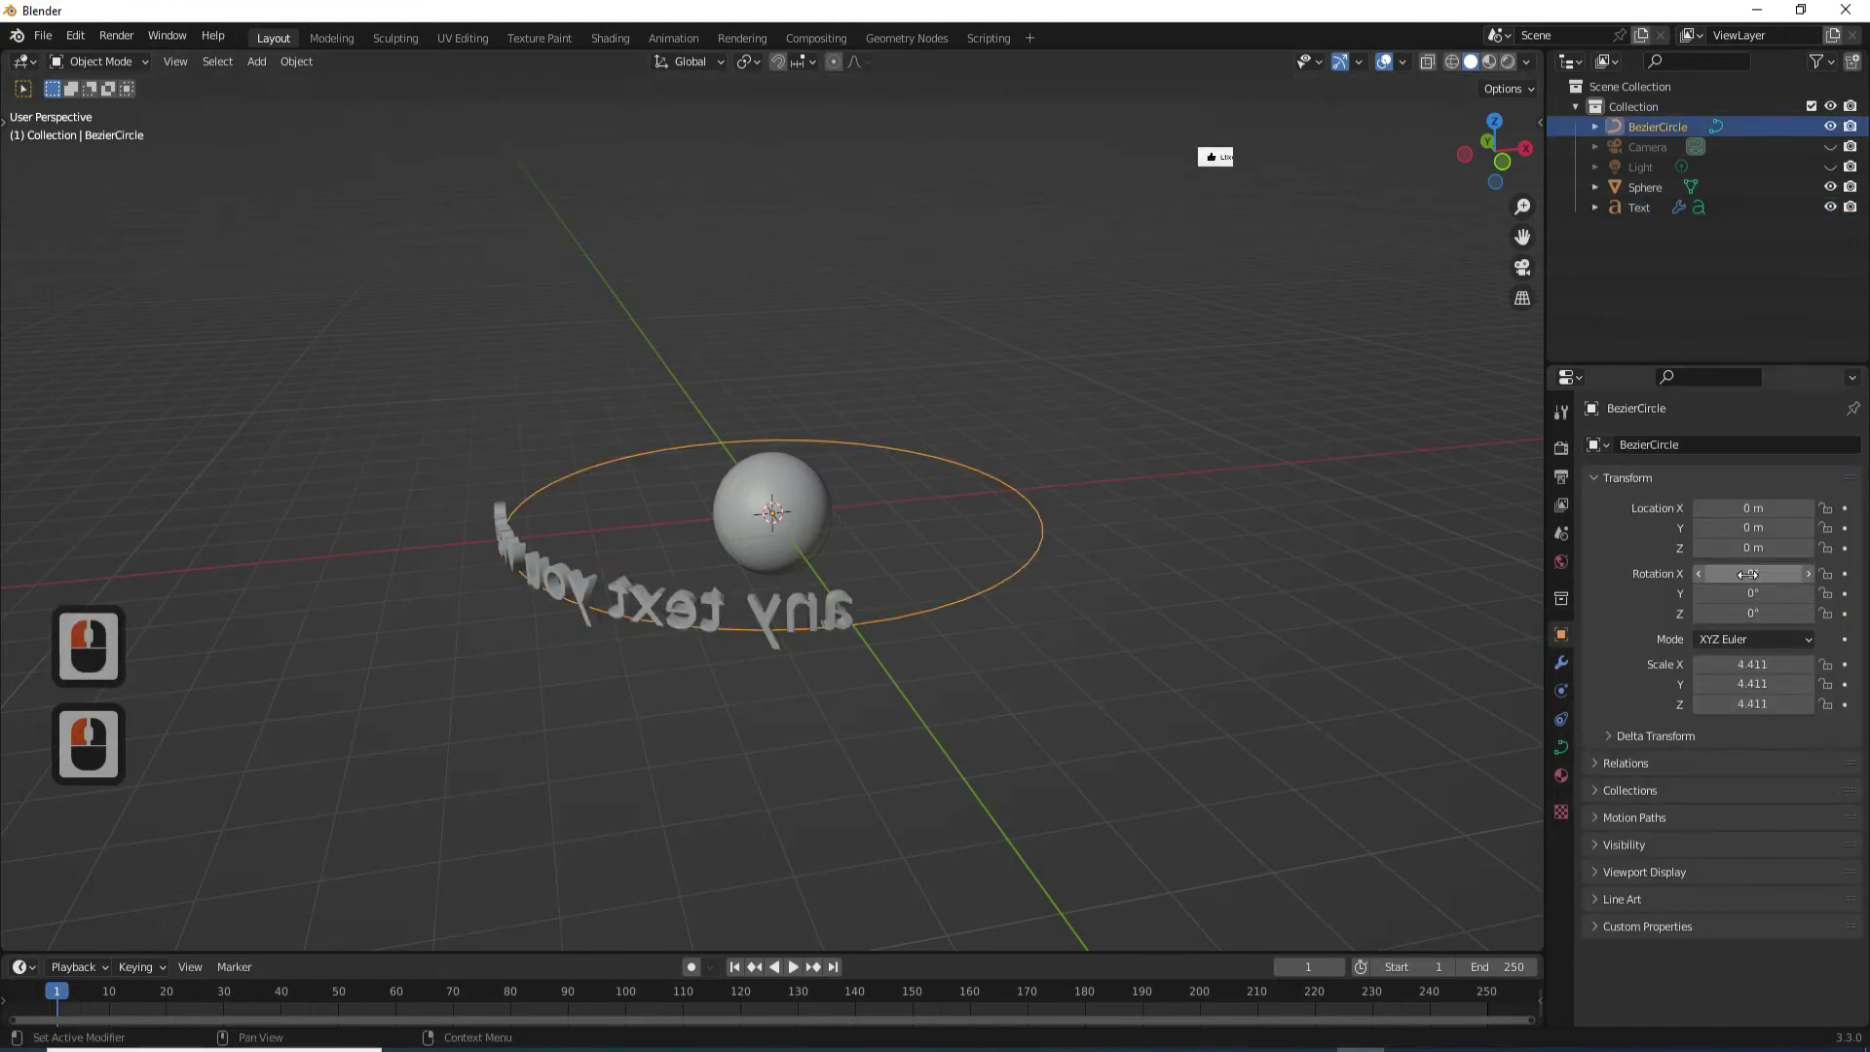
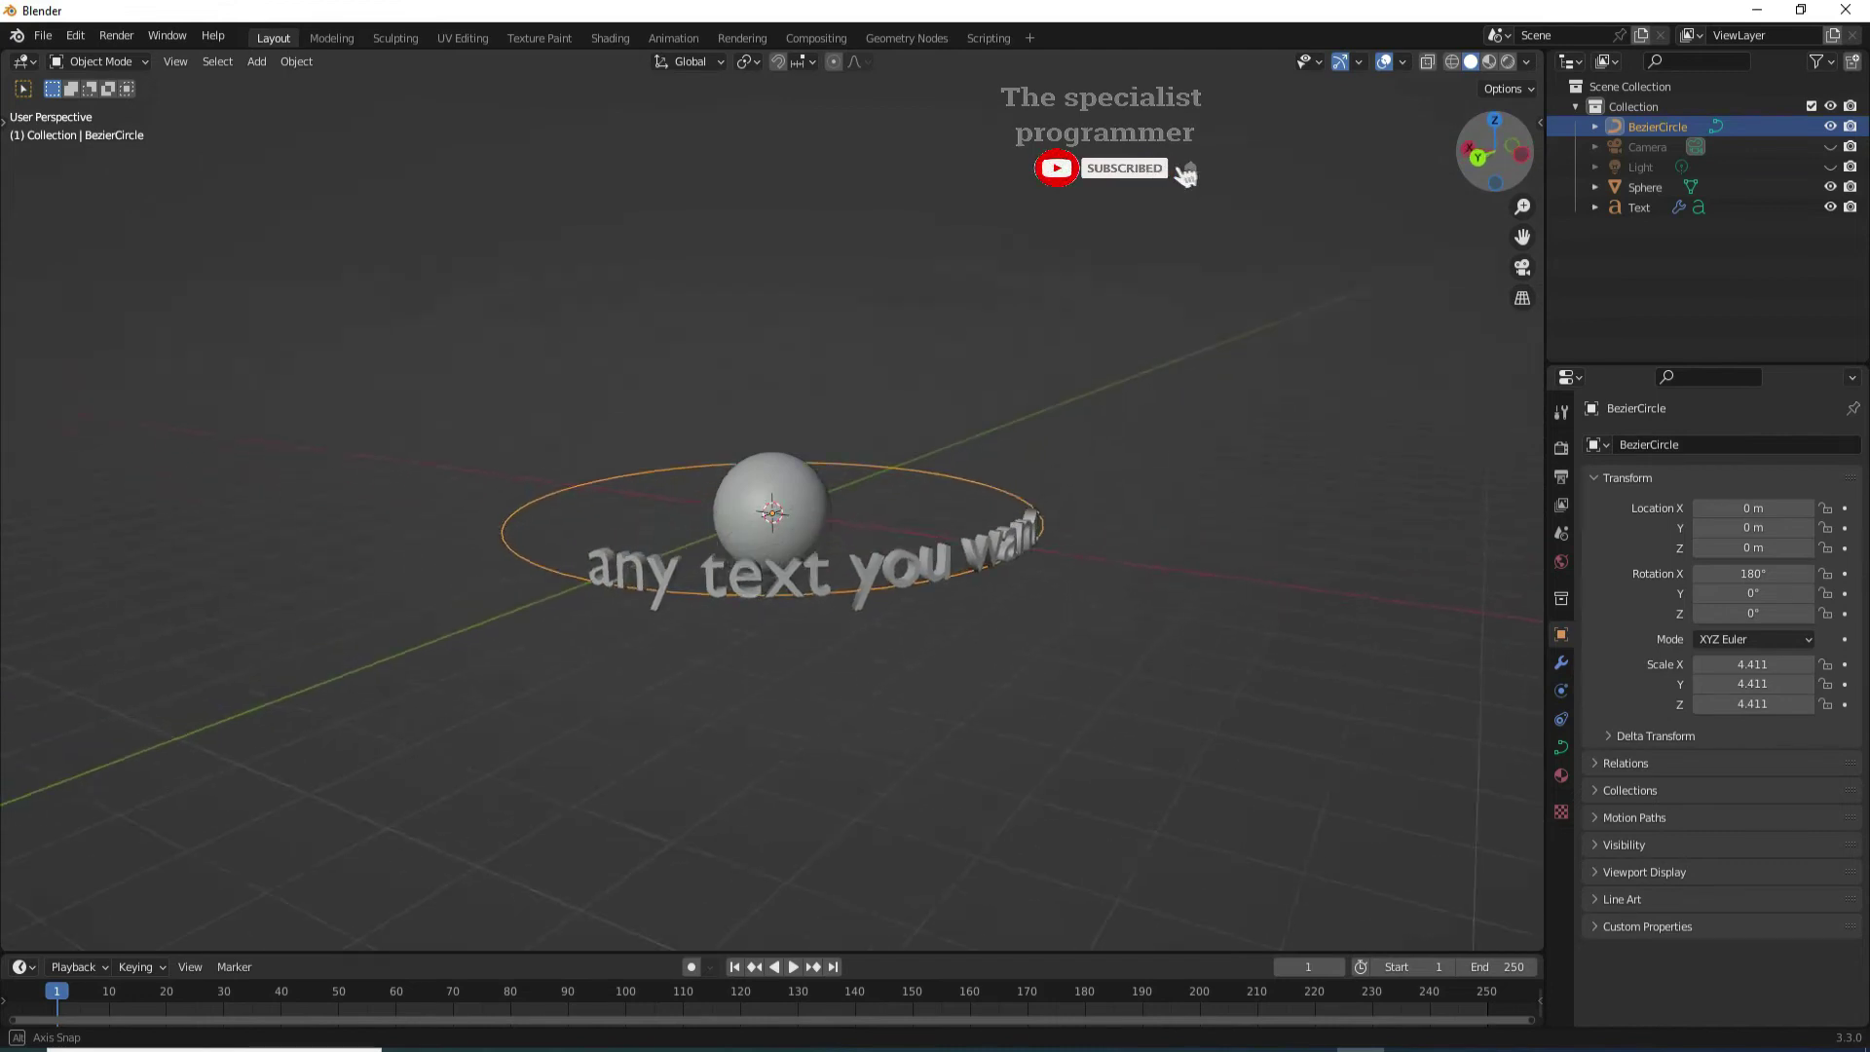
left_click(1207, 177)
key("Return")
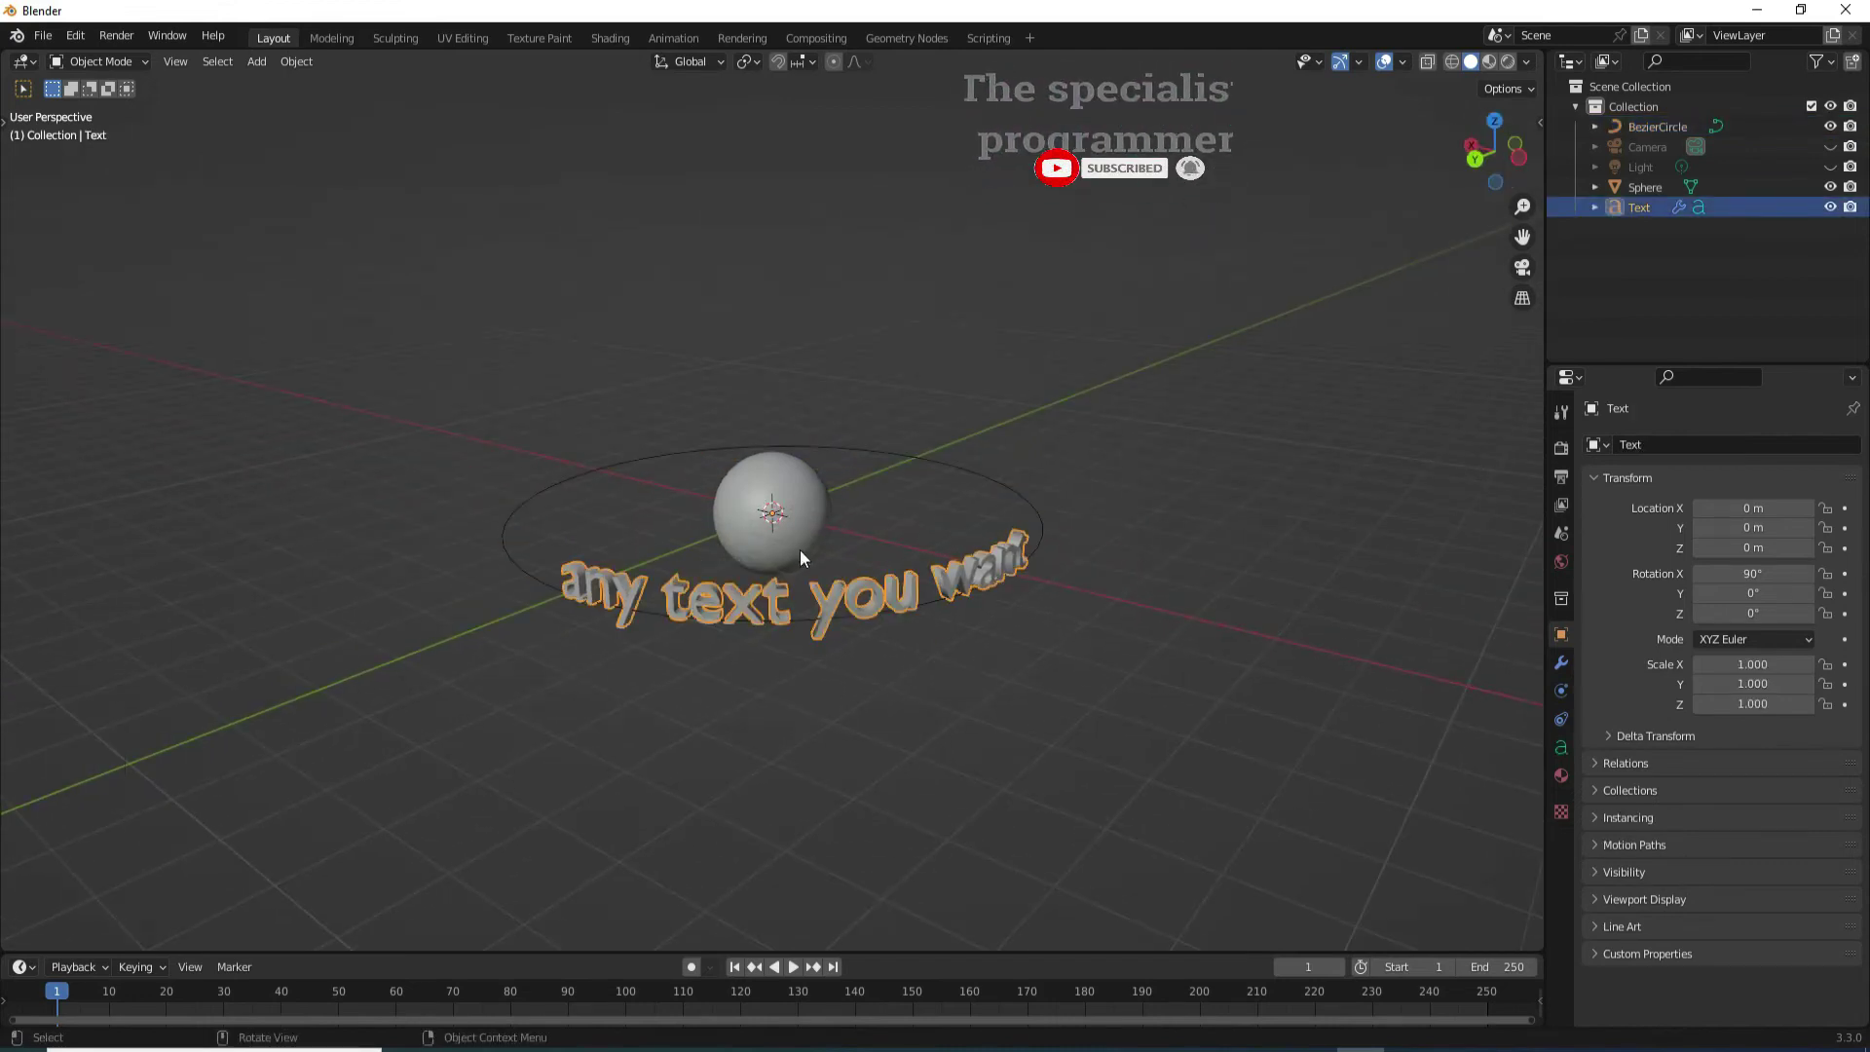
left_click(699, 971)
- Keyframe the text's location at frame 1
key("i")
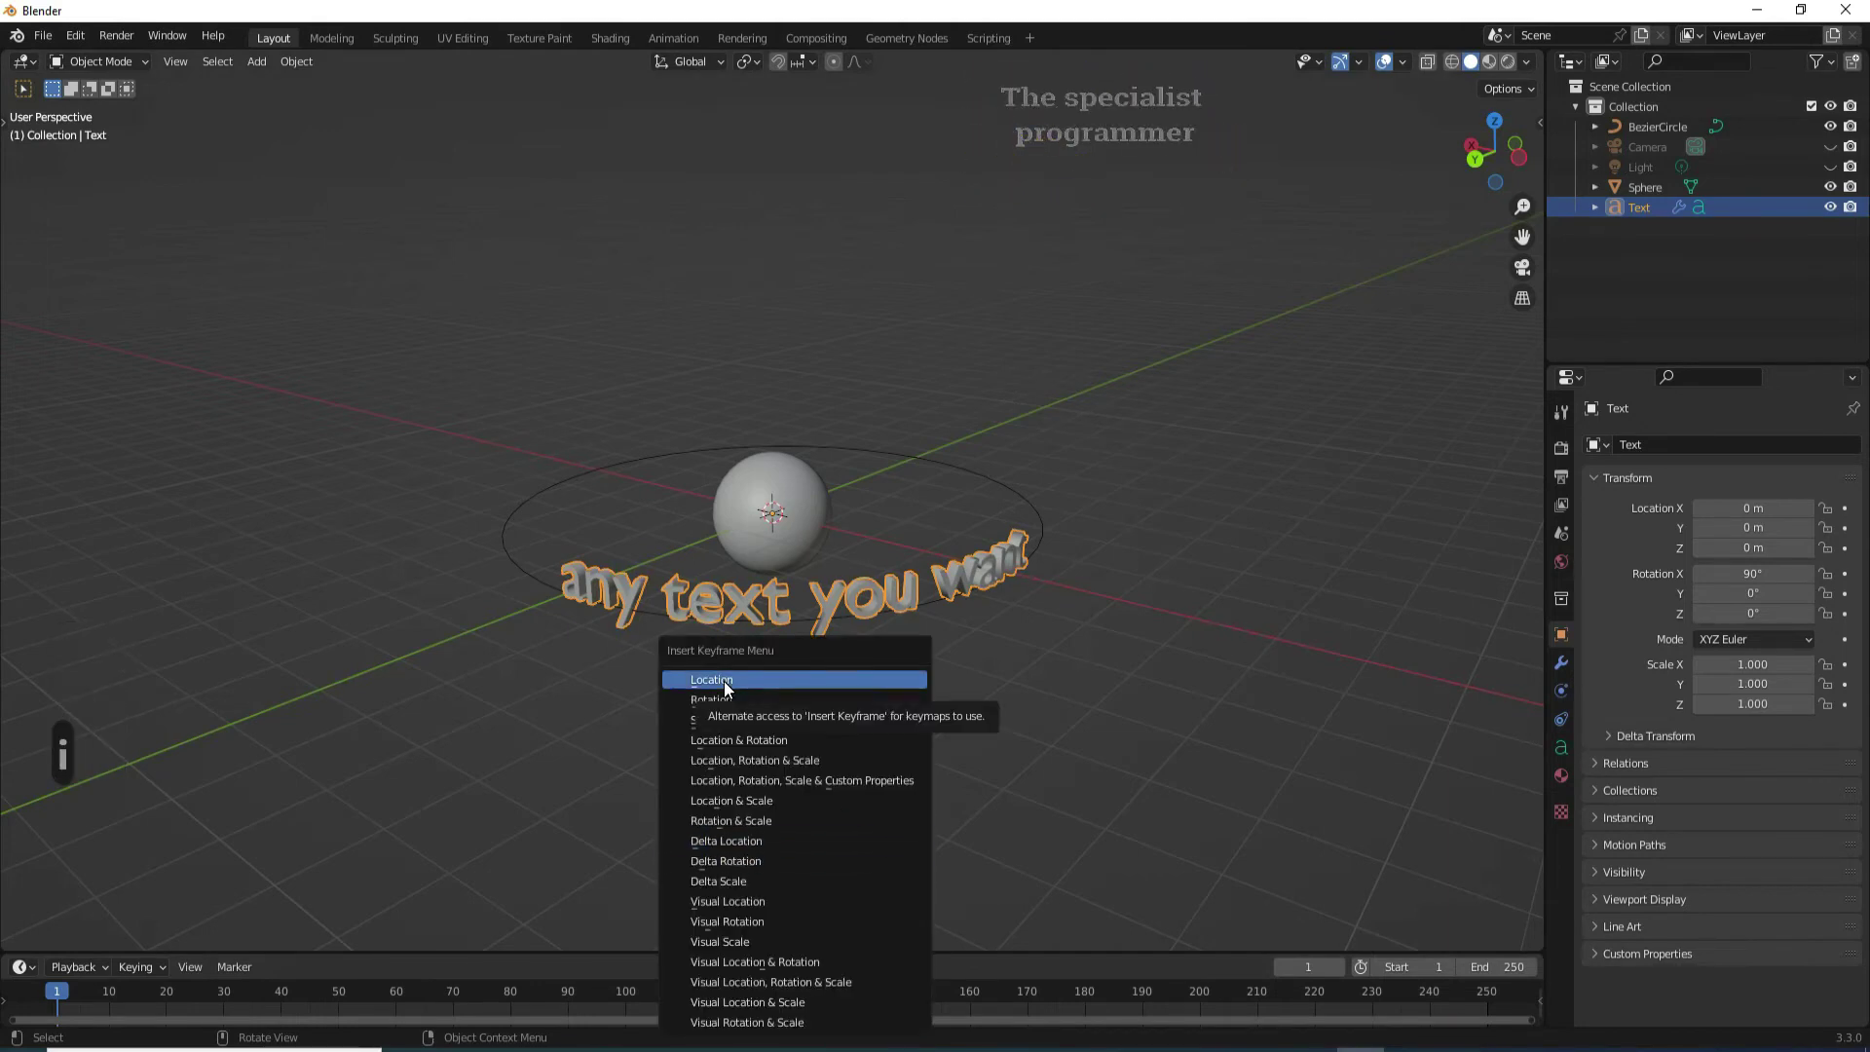
left_click(728, 686)
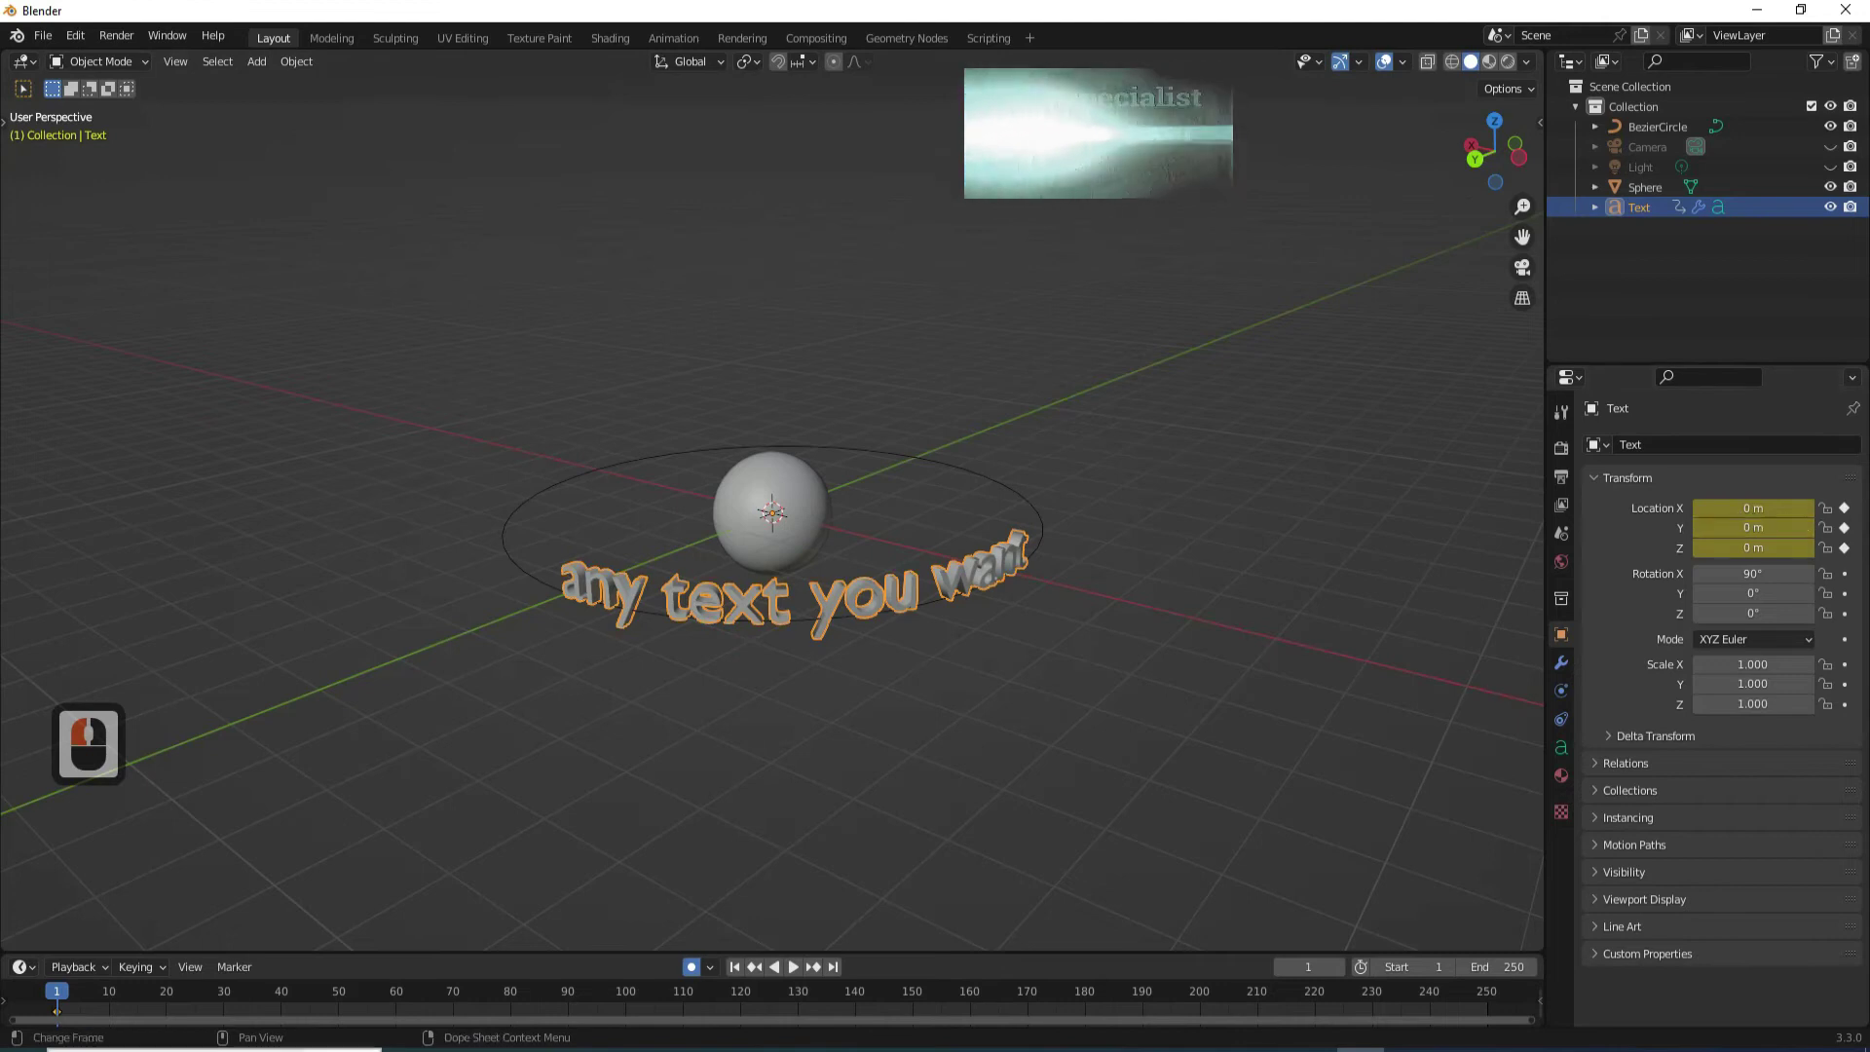
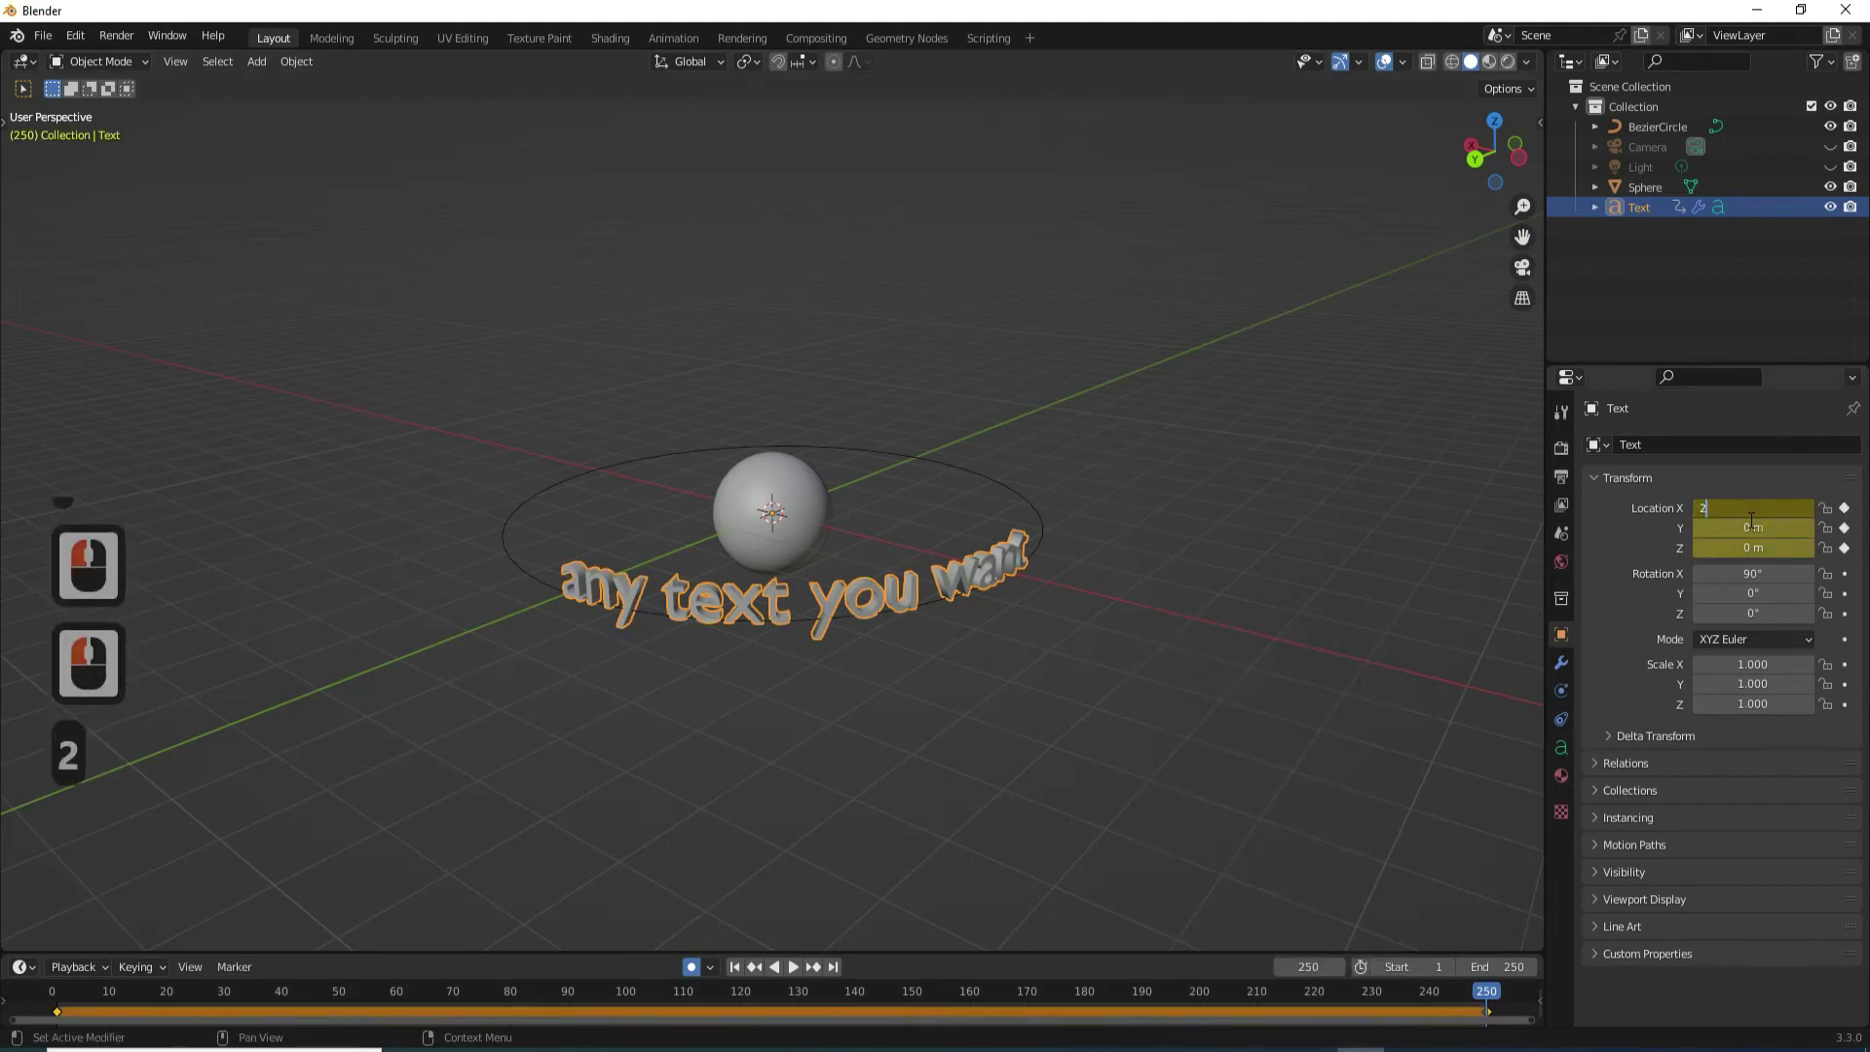
- At frame 250 set Location X to −27.5 m and keyframe it
key("BackSpace")
key("-")
type("7.5")
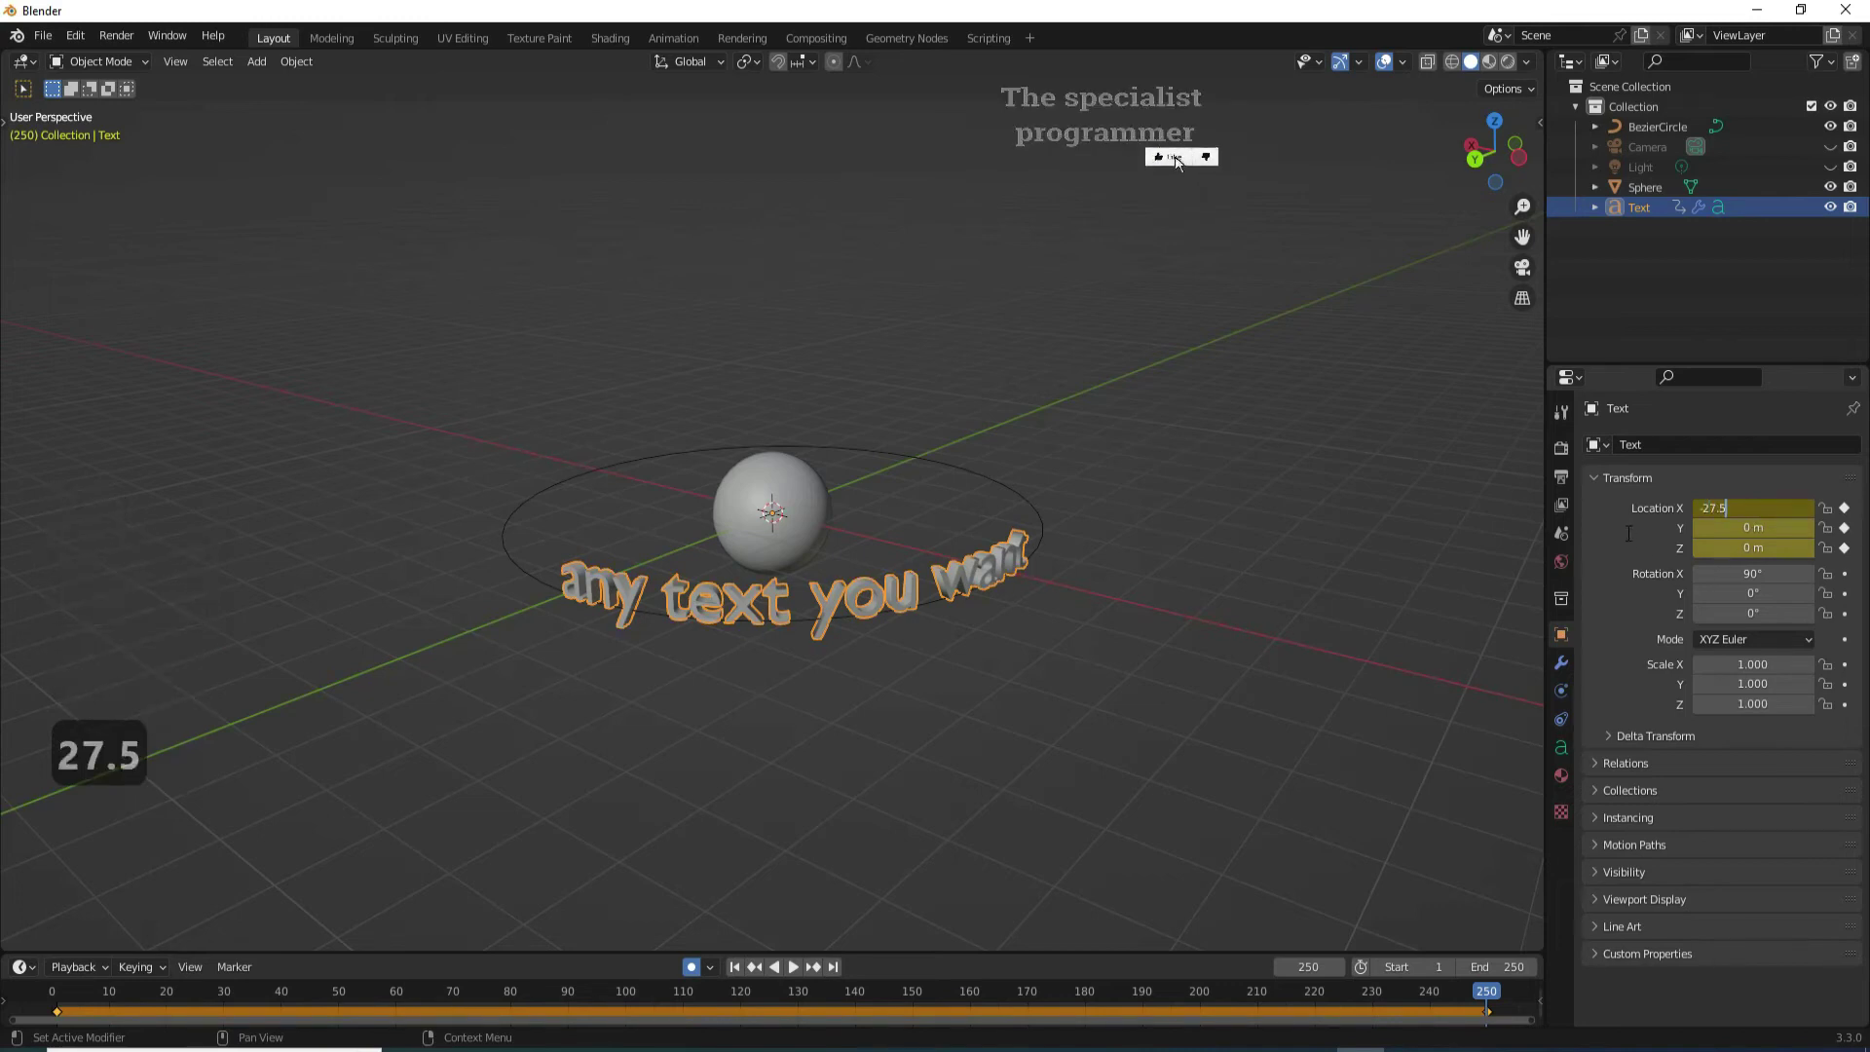
left_click(1633, 539)
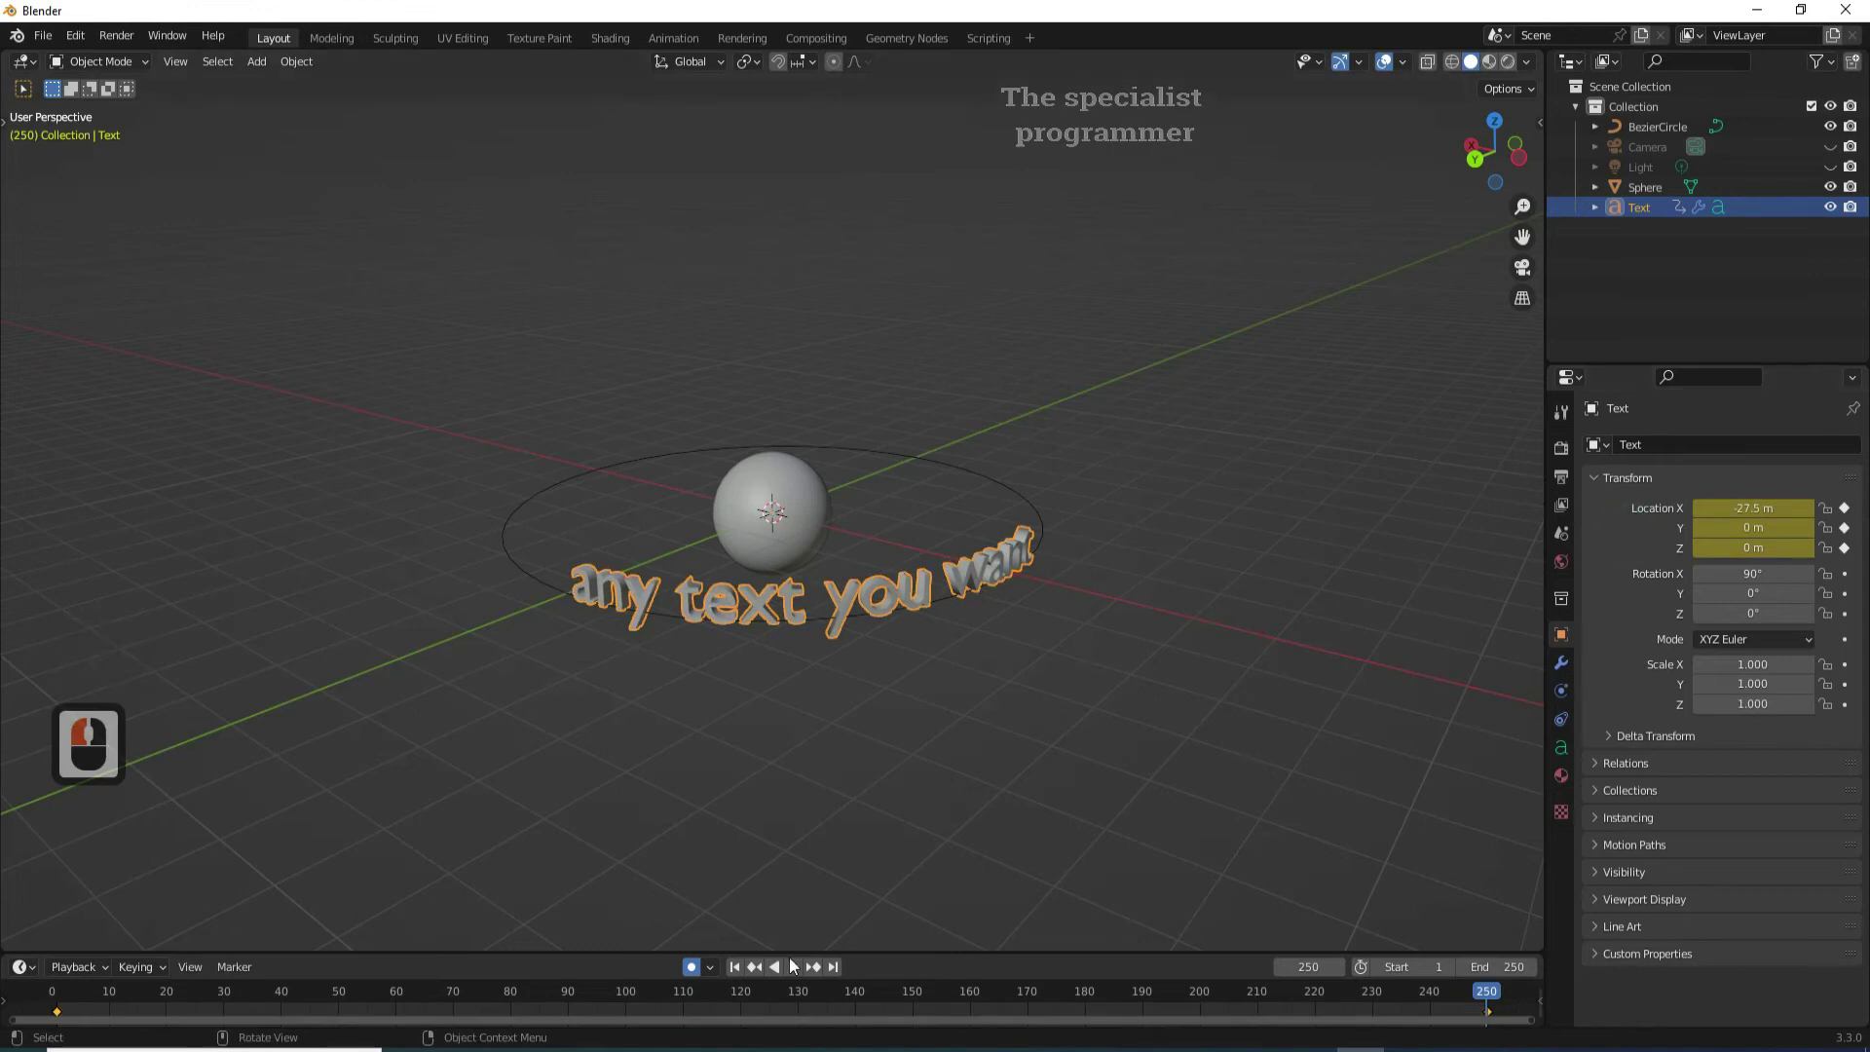
- Play the orbiting text animation, stop it and return to frame 1
left_click(797, 971)
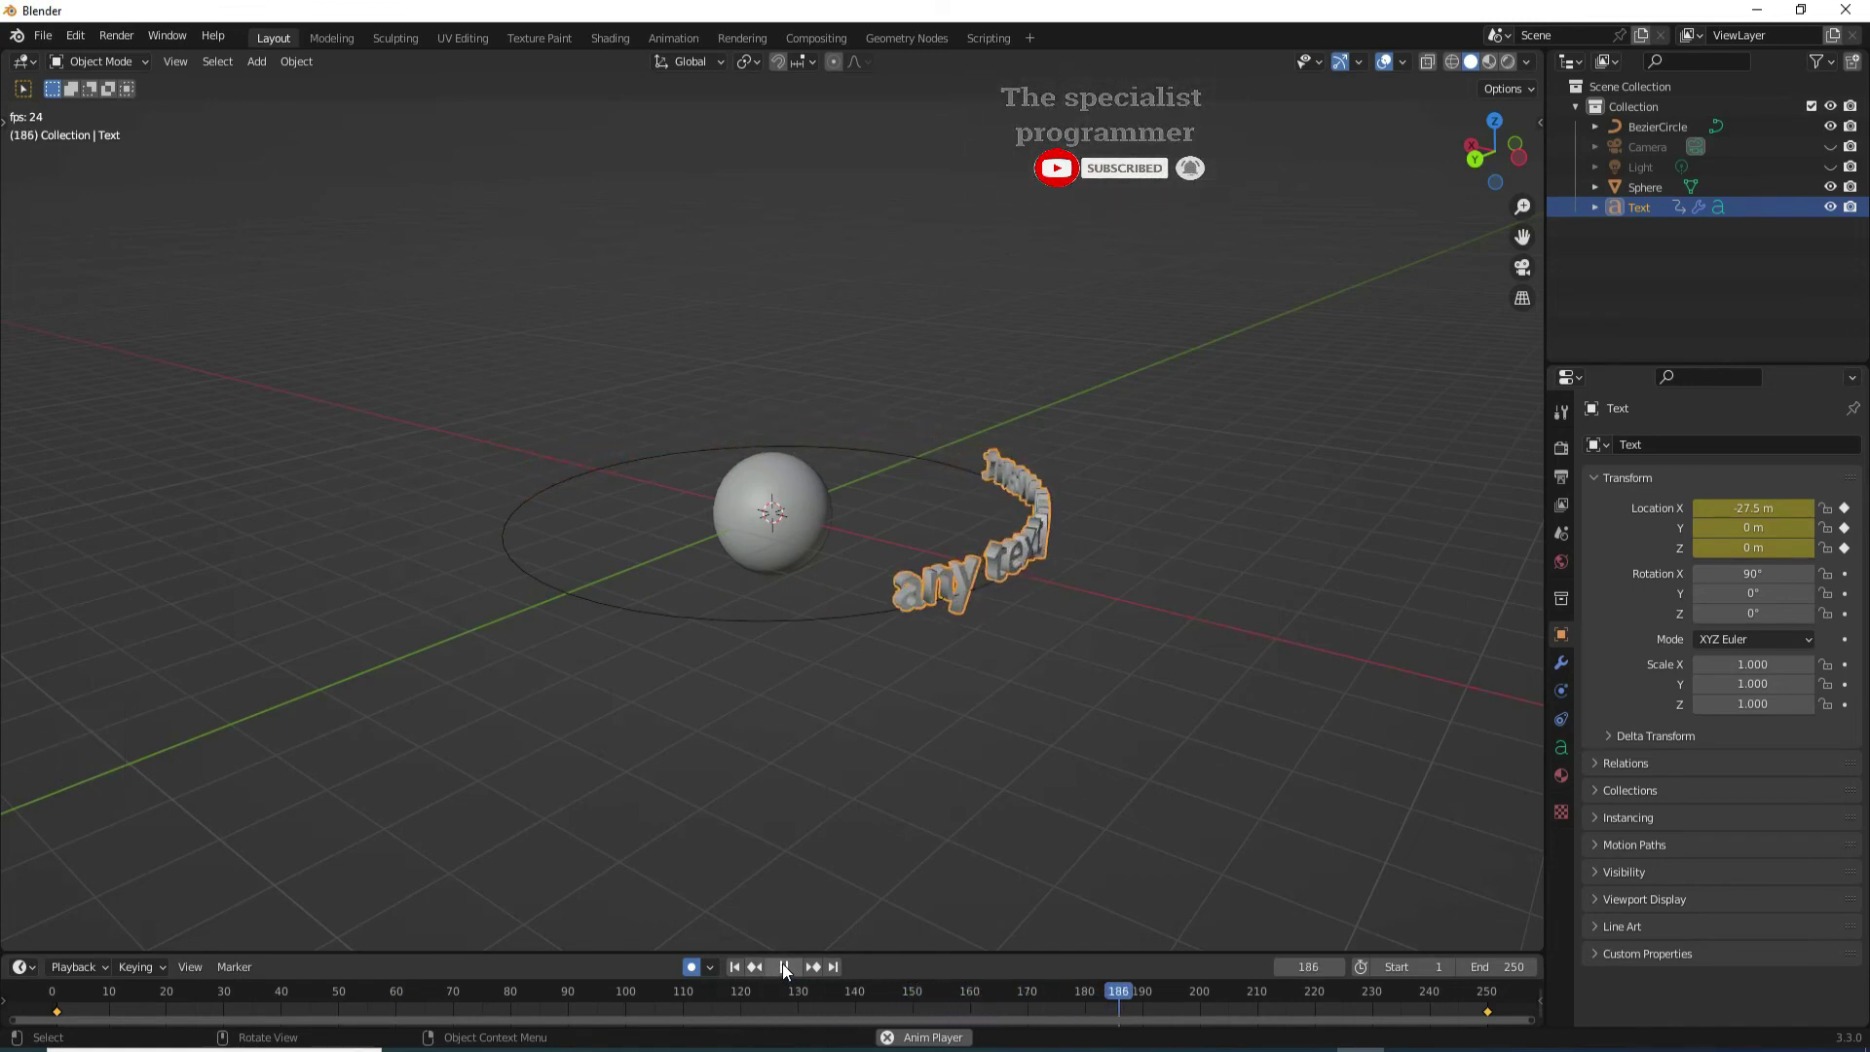
left_click(767, 969)
left_click(740, 934)
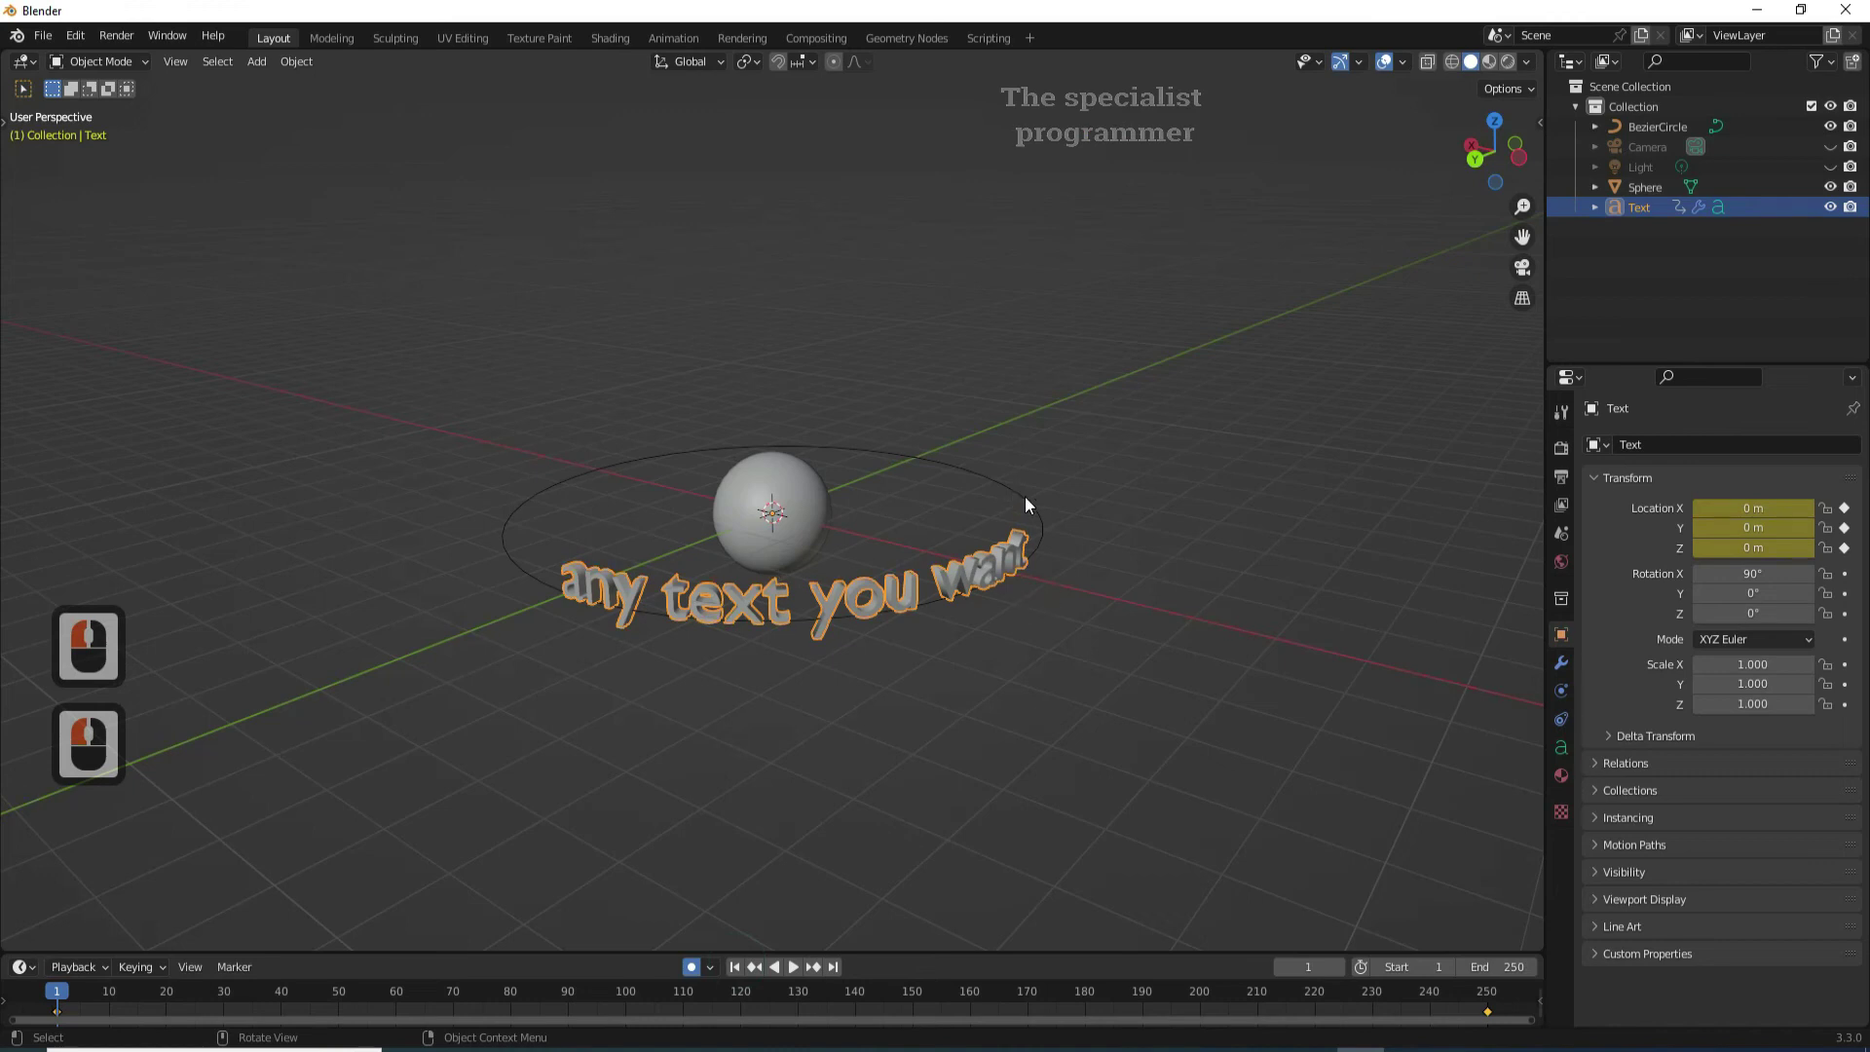
- Scale the sphere up
left_click(802, 507)
key("s")
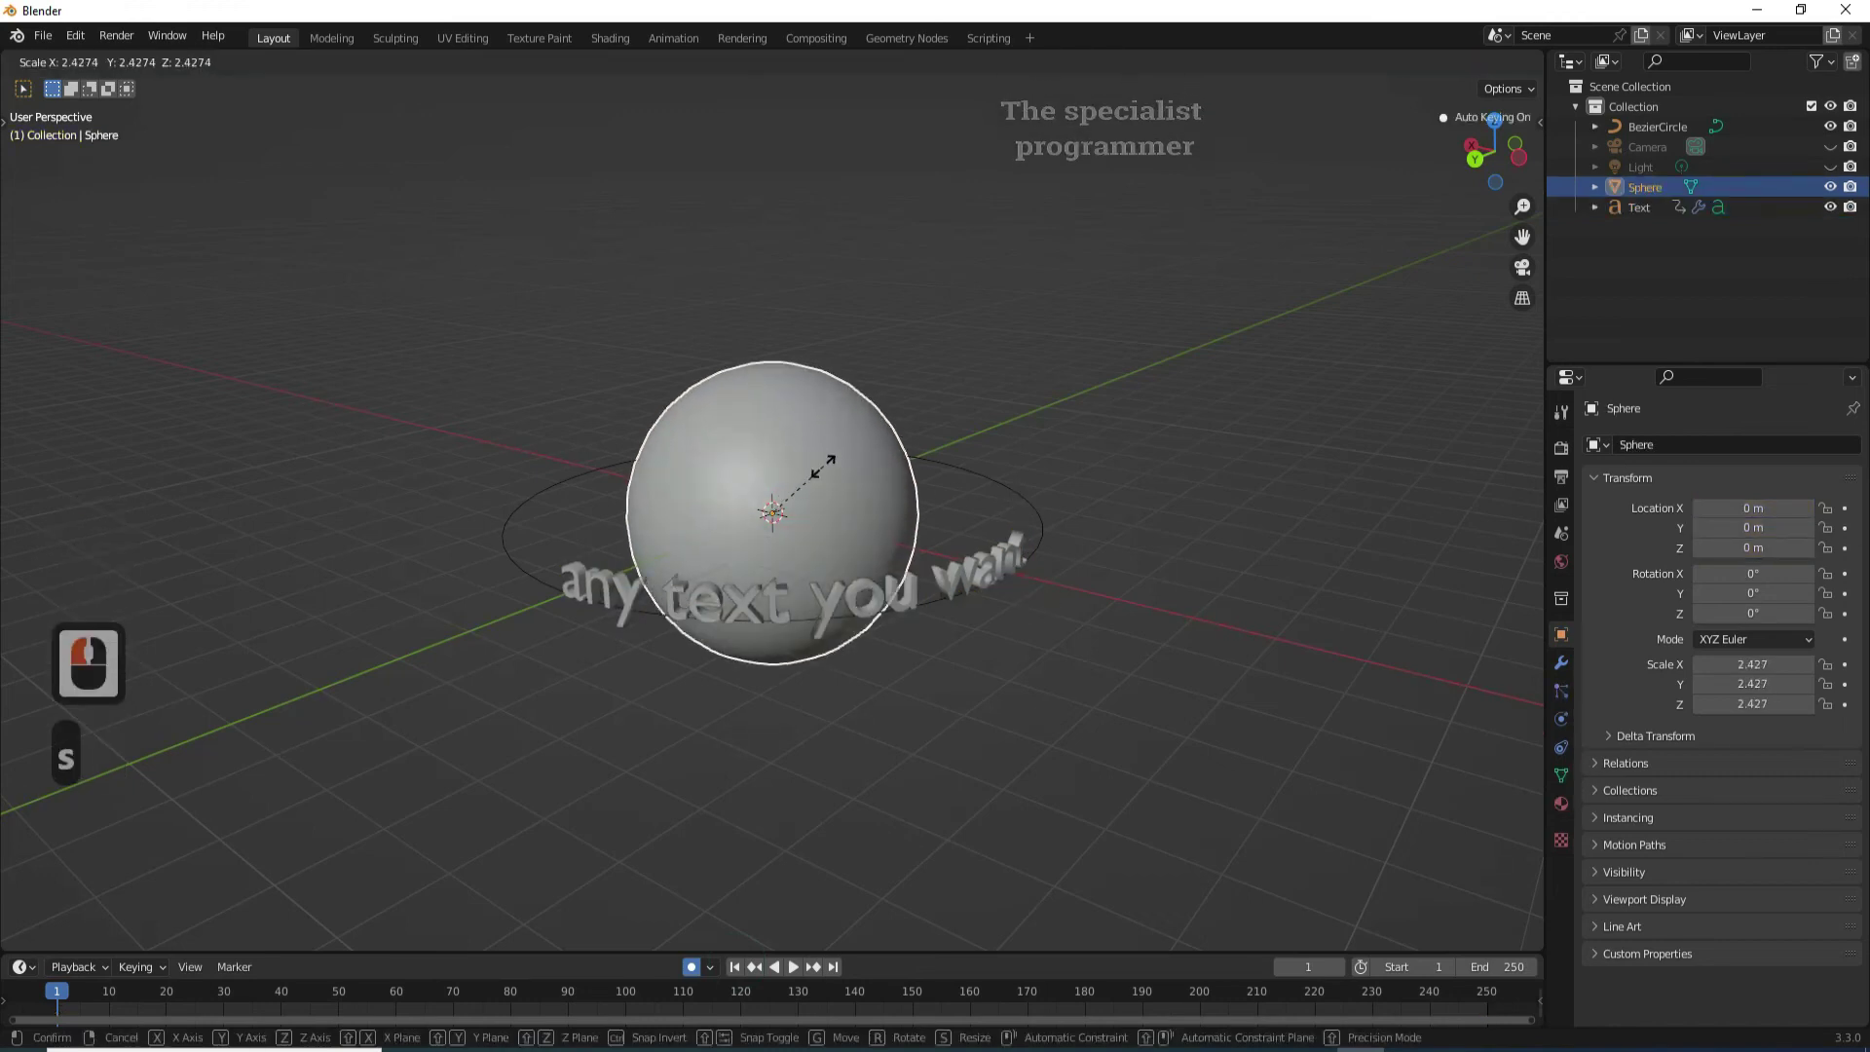
left_click(828, 471)
- Tilt the Bezier circle to about 198° on X and -0.5° on Z and play the animation
left_click(1034, 506)
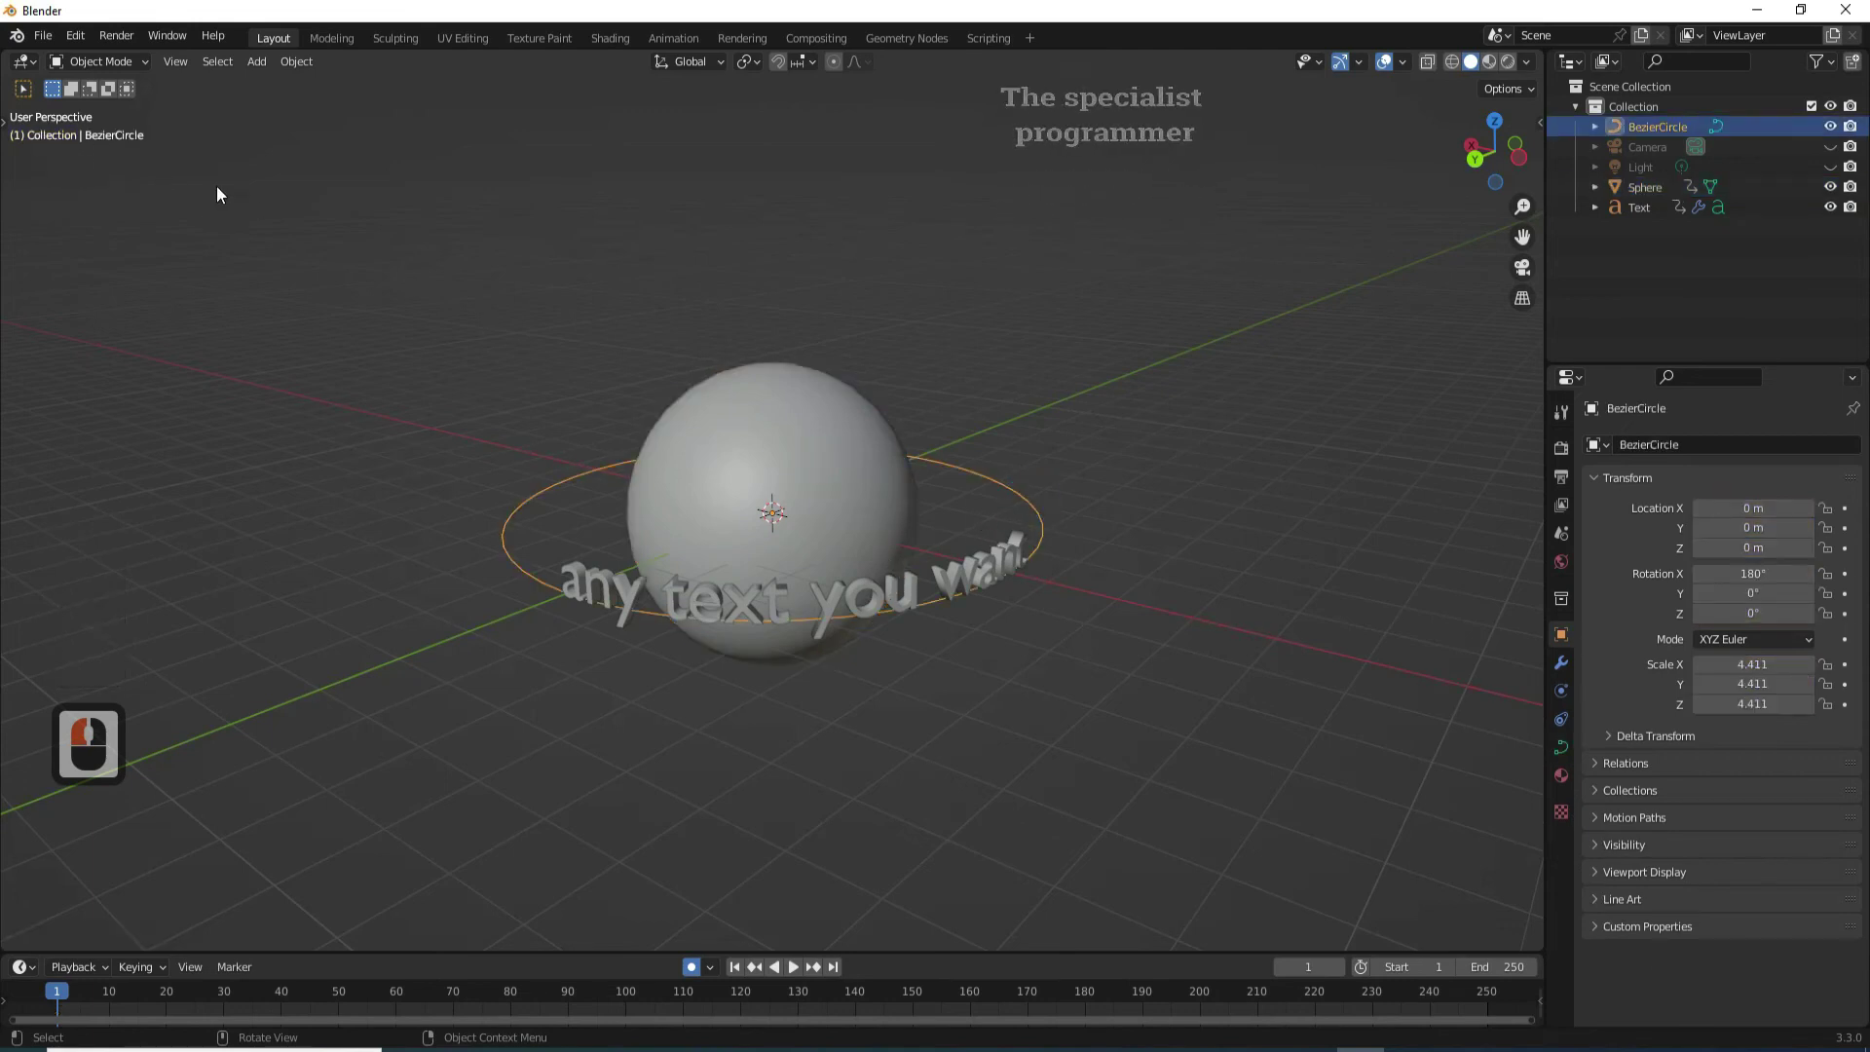
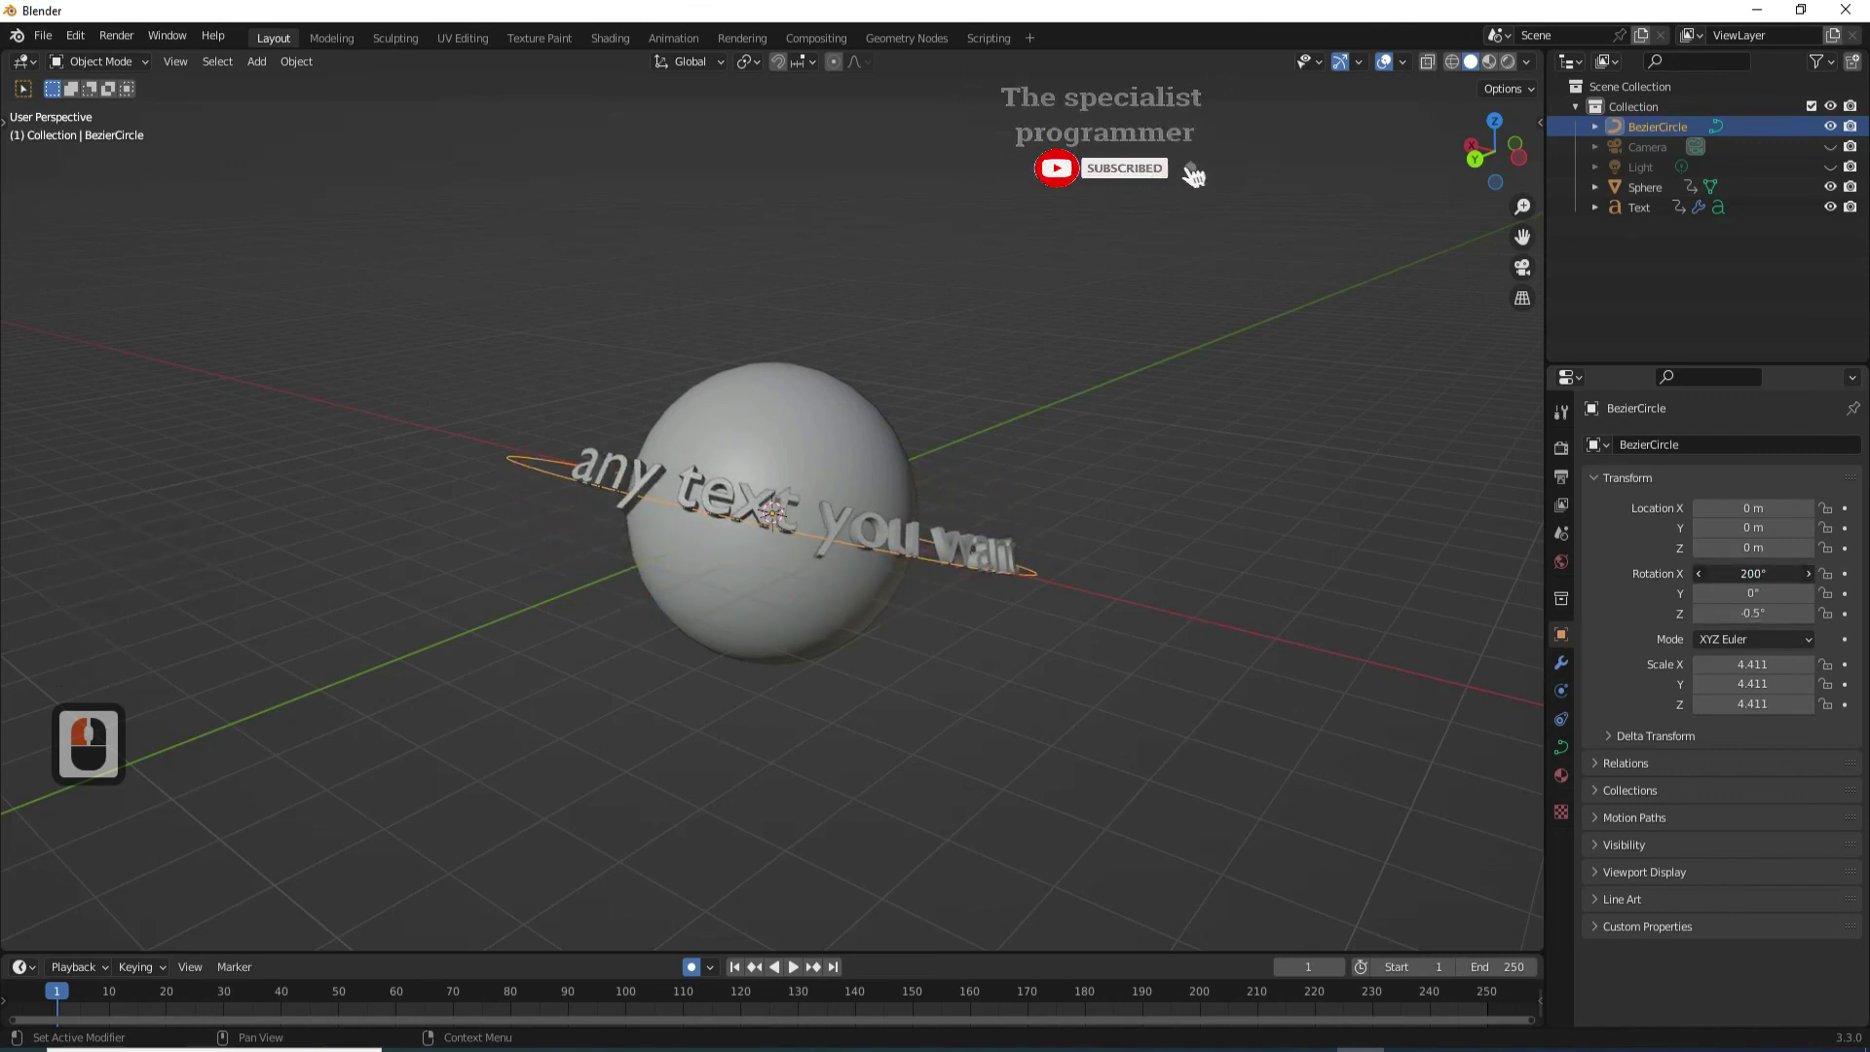
left_click(1208, 178)
left_click(799, 973)
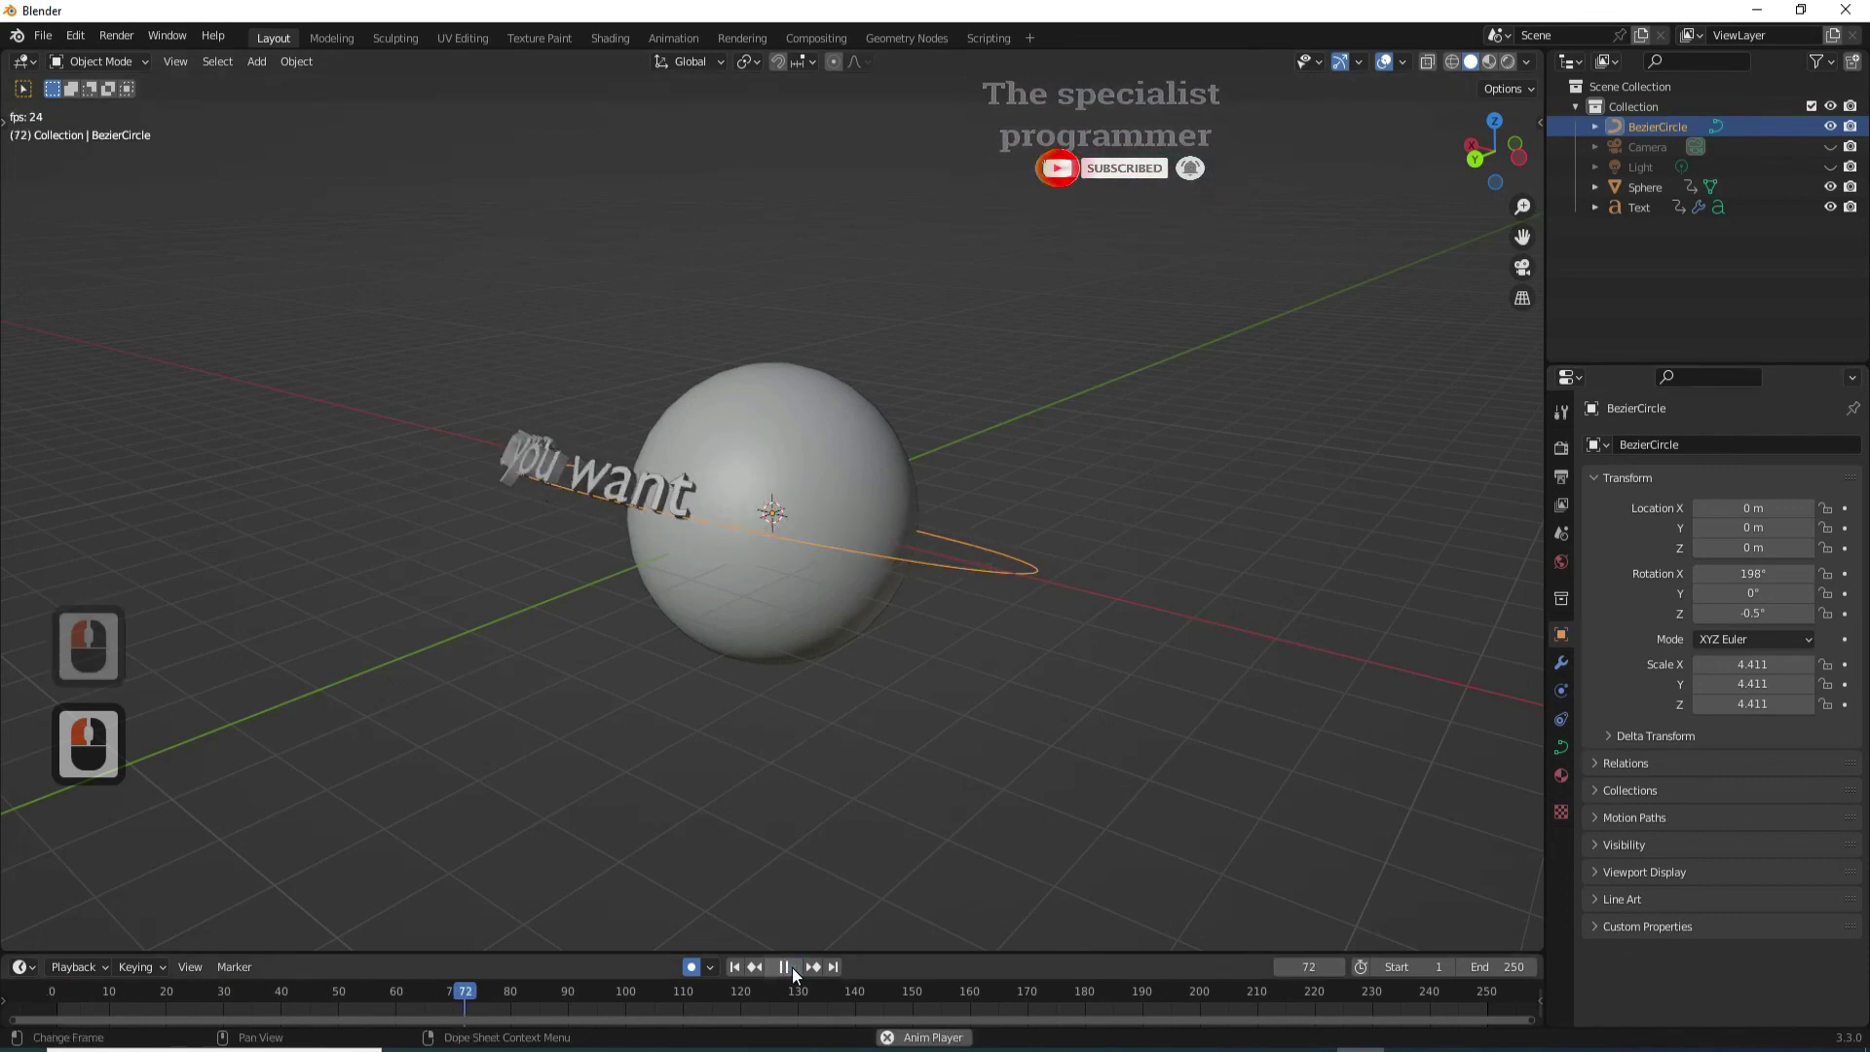